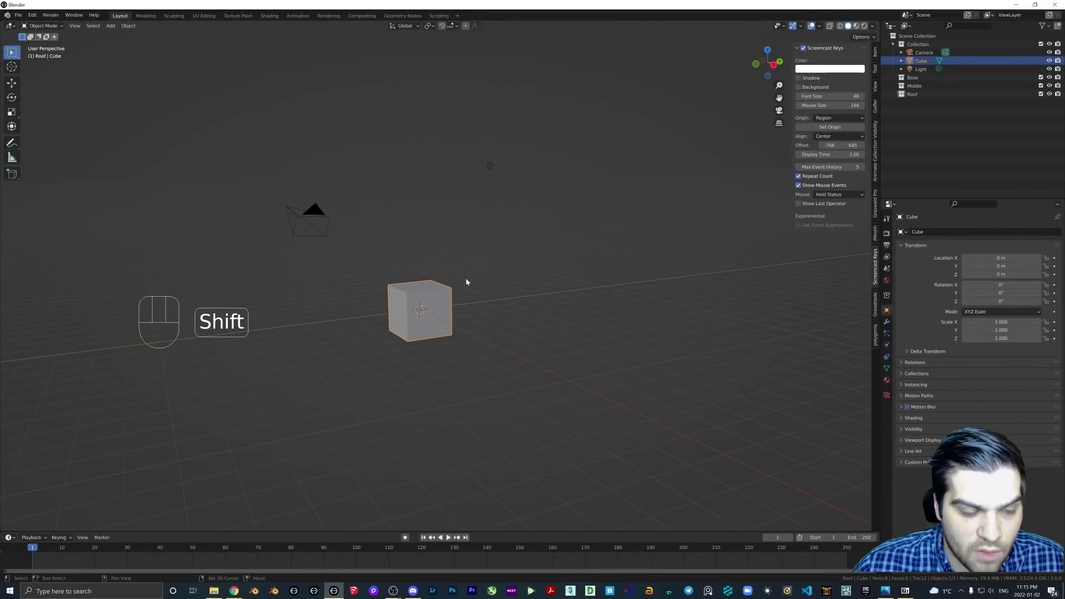
Move the default cube up 1 m along Z so it rests on the ground grid
drag(485, 294, 471, 298)
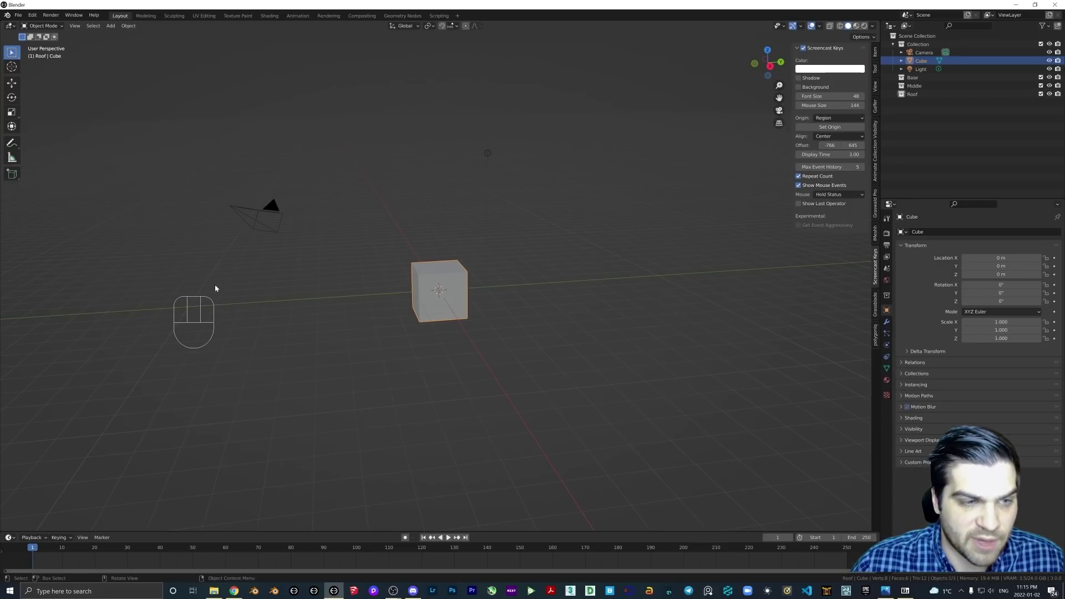
drag(248, 325, 268, 320)
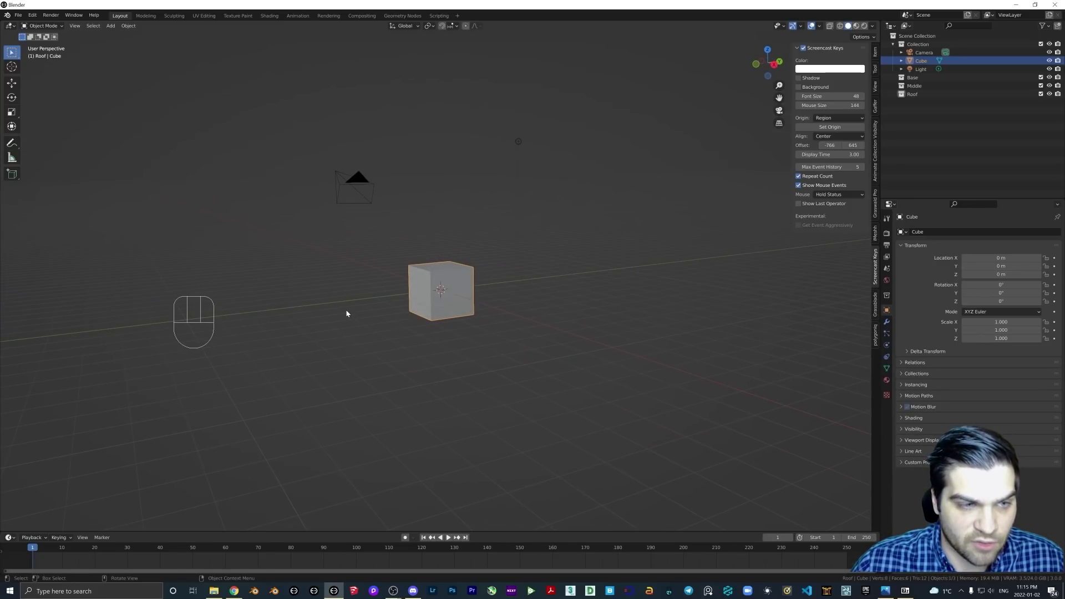
key(d)
key(d)
middle_click(465, 304)
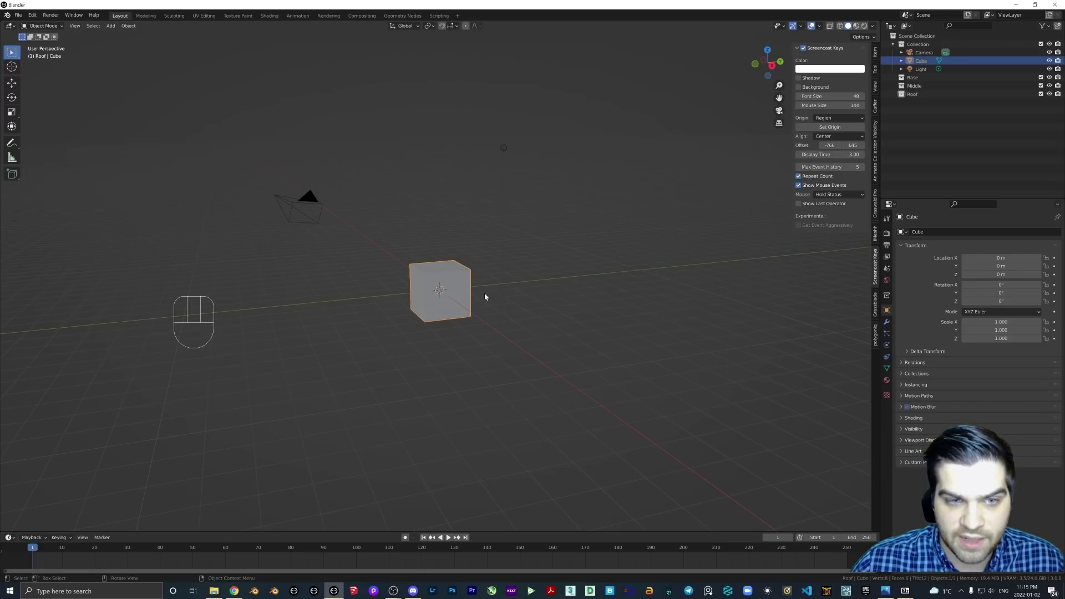
middle_click(455, 288)
middle_click(476, 296)
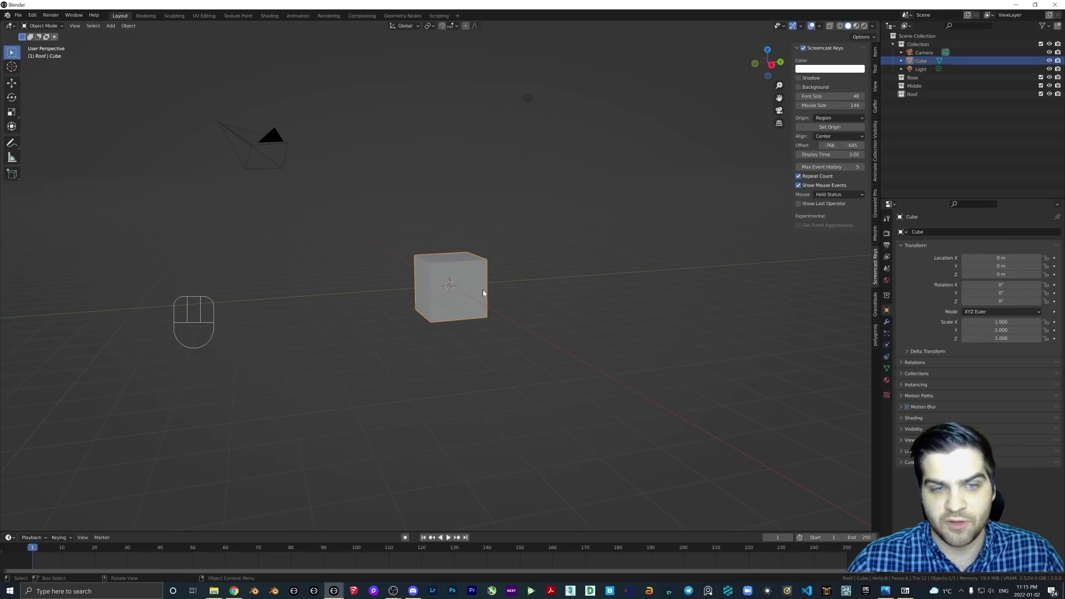
middle_click(507, 291)
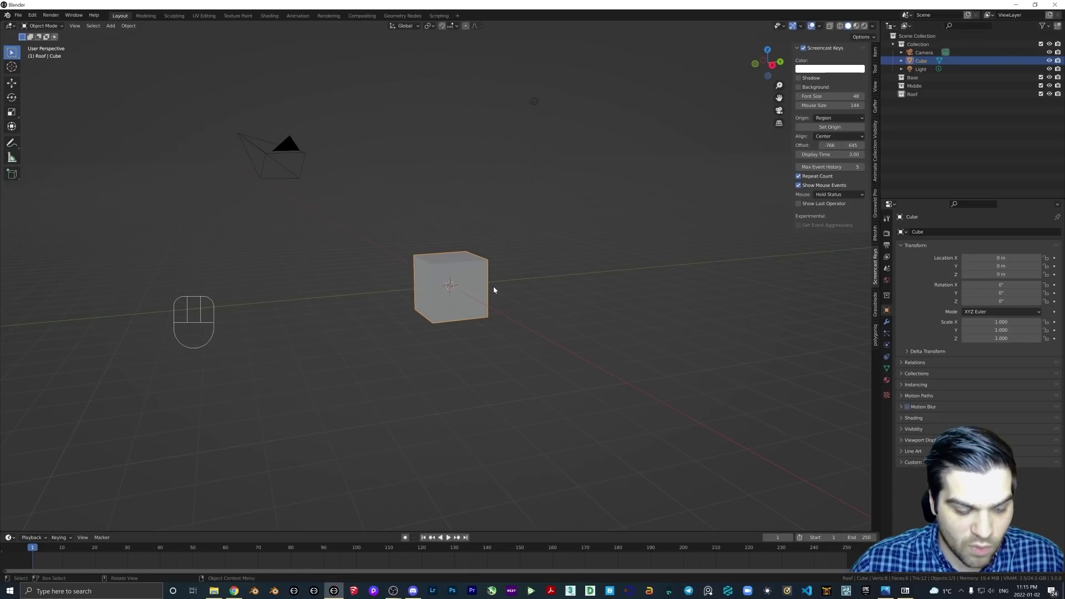
key(g)
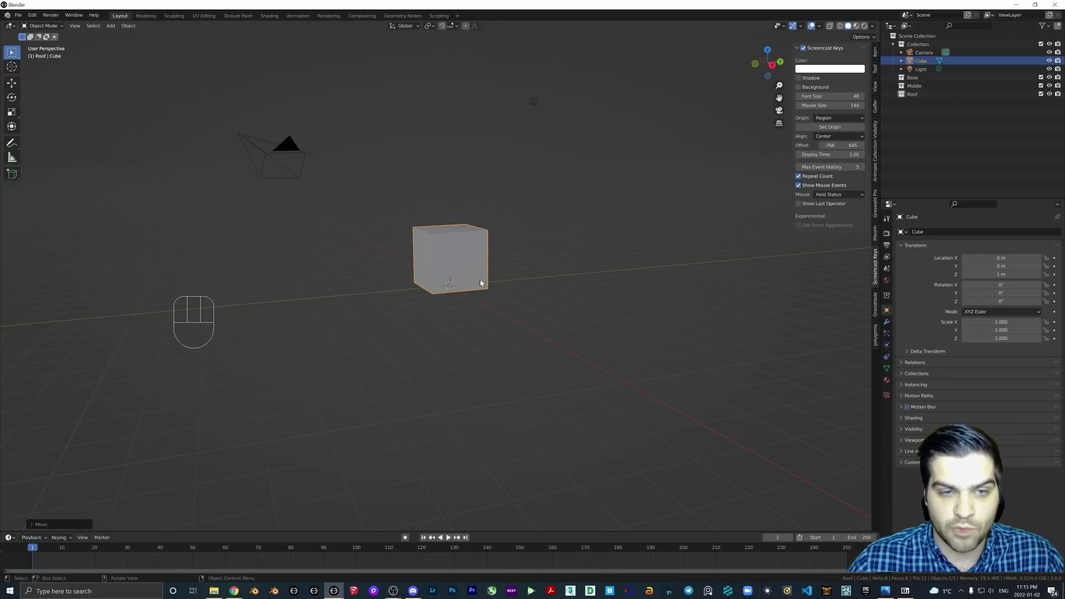
middle_click(457, 278)
middle_click(458, 279)
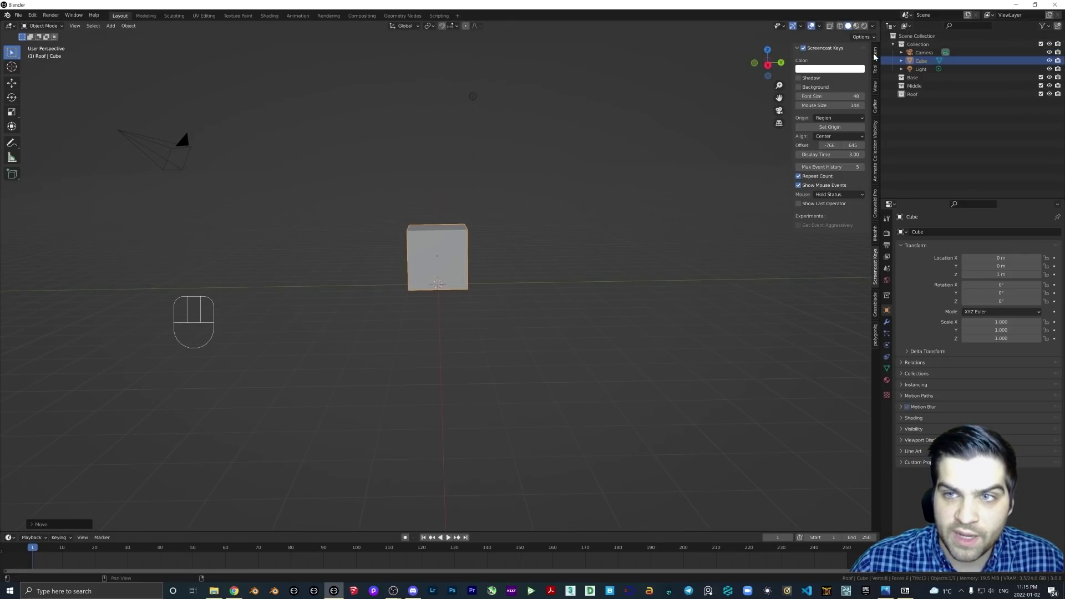
Show the cube's transform values in the N sidebar Item tab and lock its Z scale
click(877, 57)
middle_click(469, 245)
key(n)
key(n)
key(n)
key(n)
key(n)
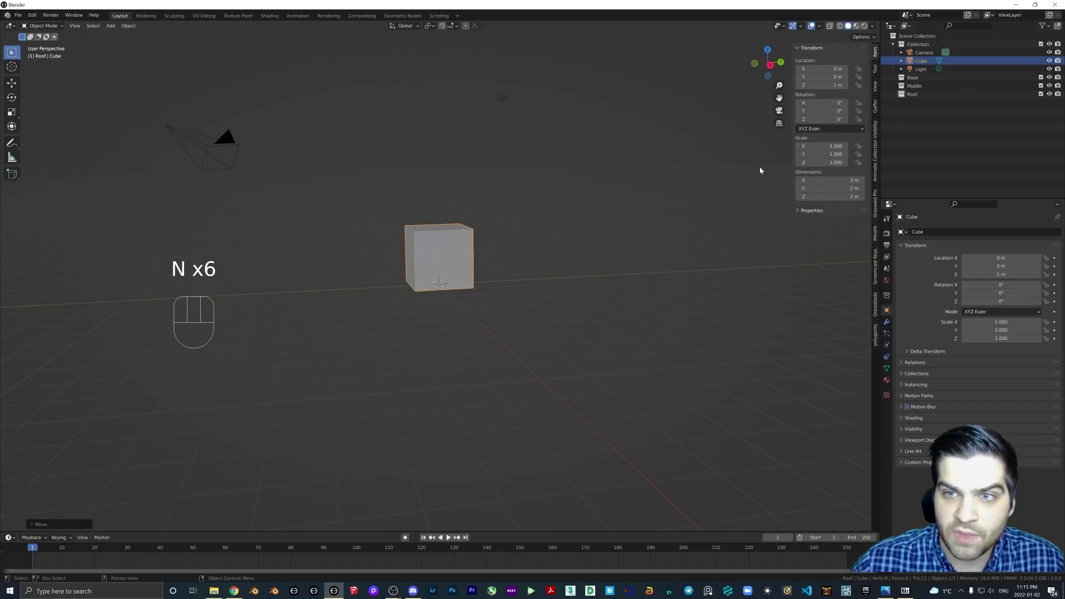
middle_click(495, 215)
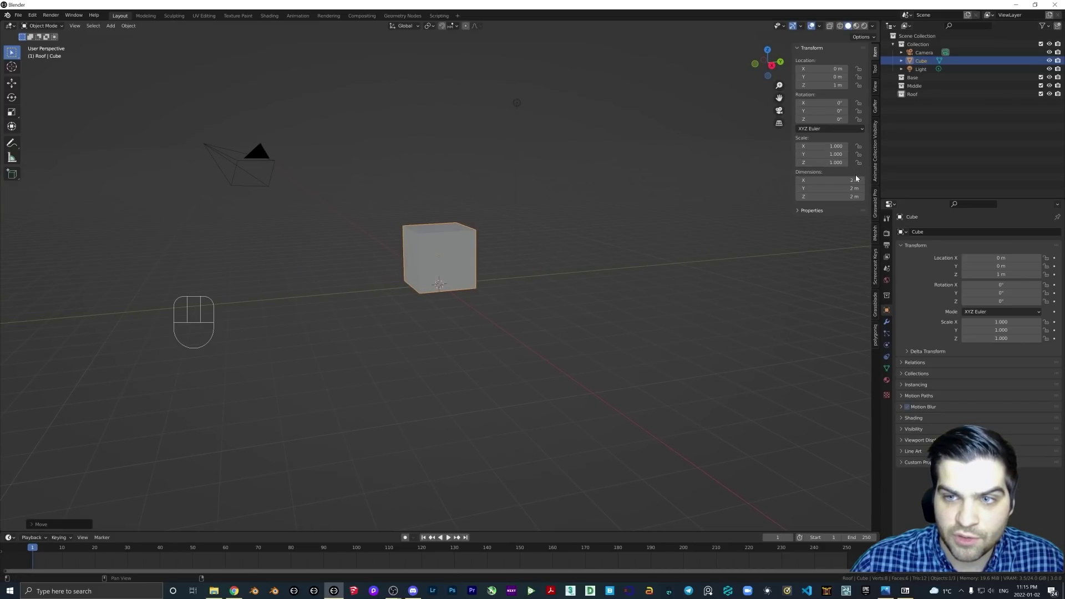
click(861, 164)
Set the X and Y dimensions to 10 m, making a flat 10 m × 10 m slab 2 m tall
drag(519, 231, 479, 242)
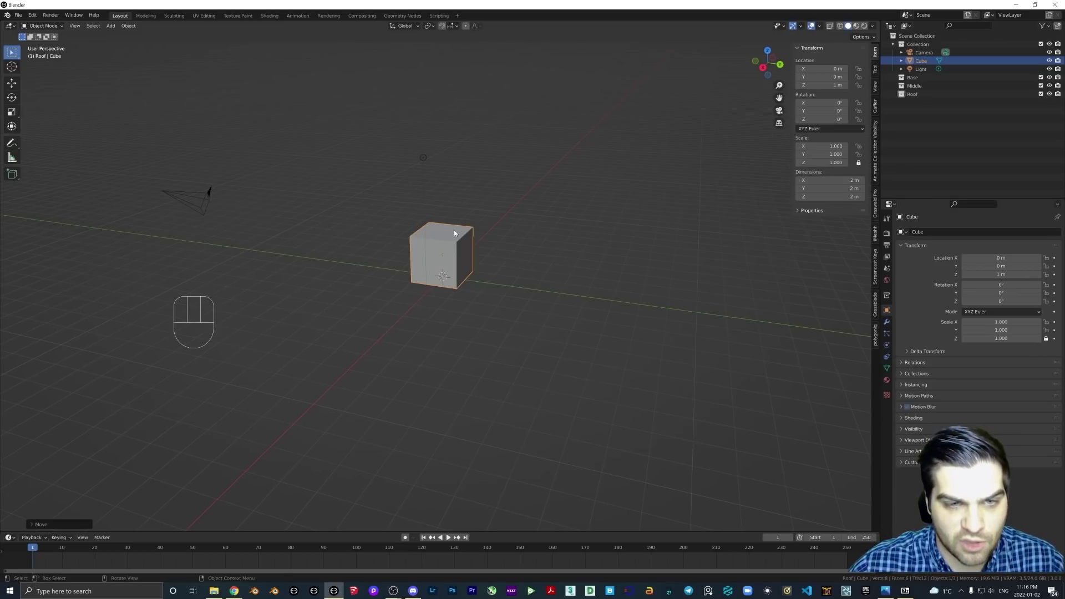
drag(451, 236, 383, 237)
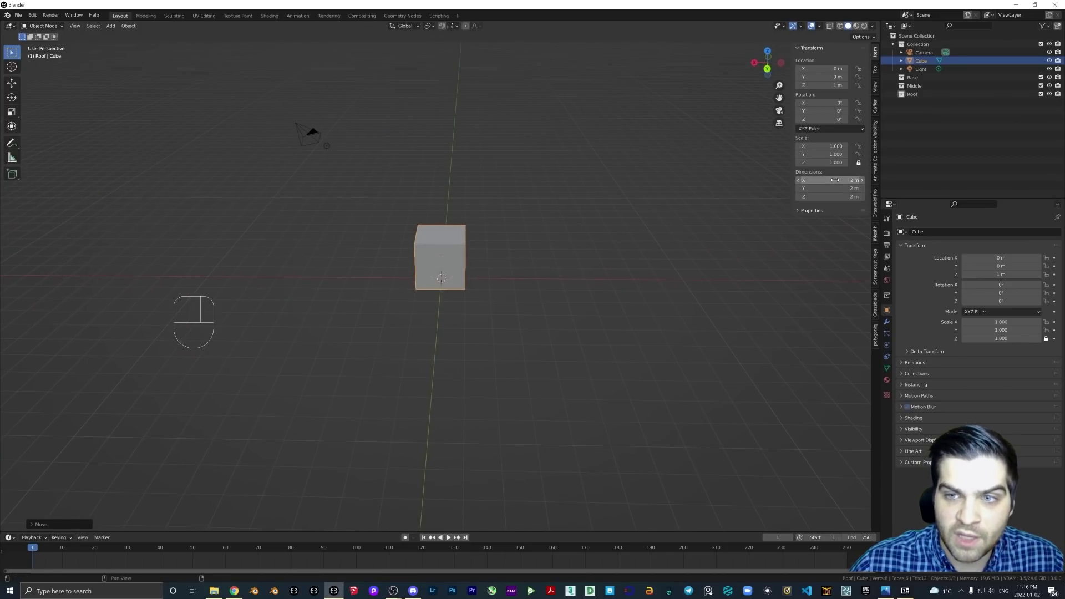
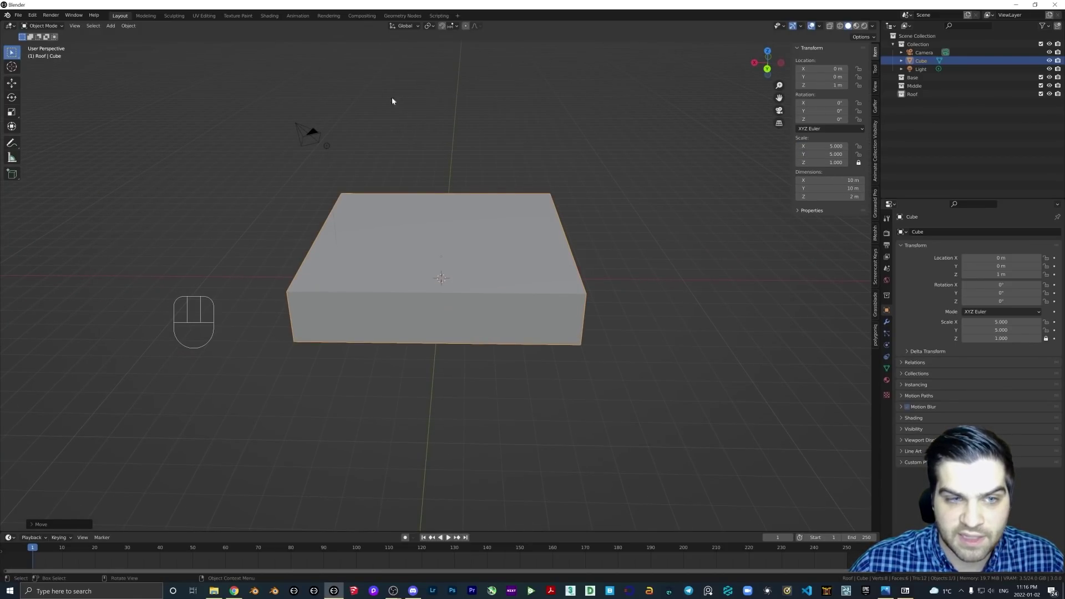
drag(349, 188, 417, 191)
drag(437, 196, 421, 178)
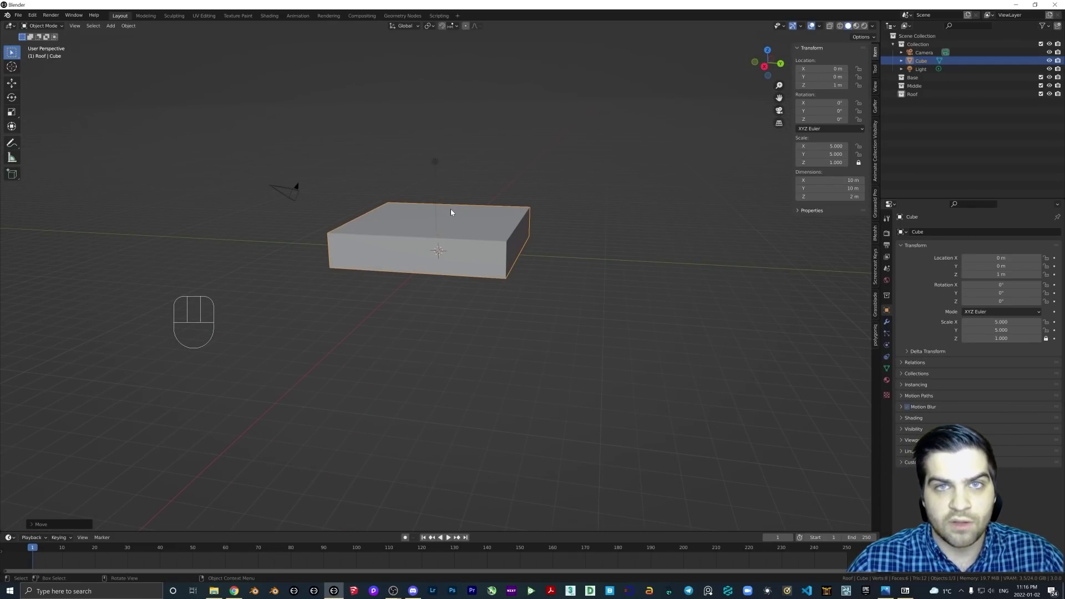
drag(488, 223, 481, 226)
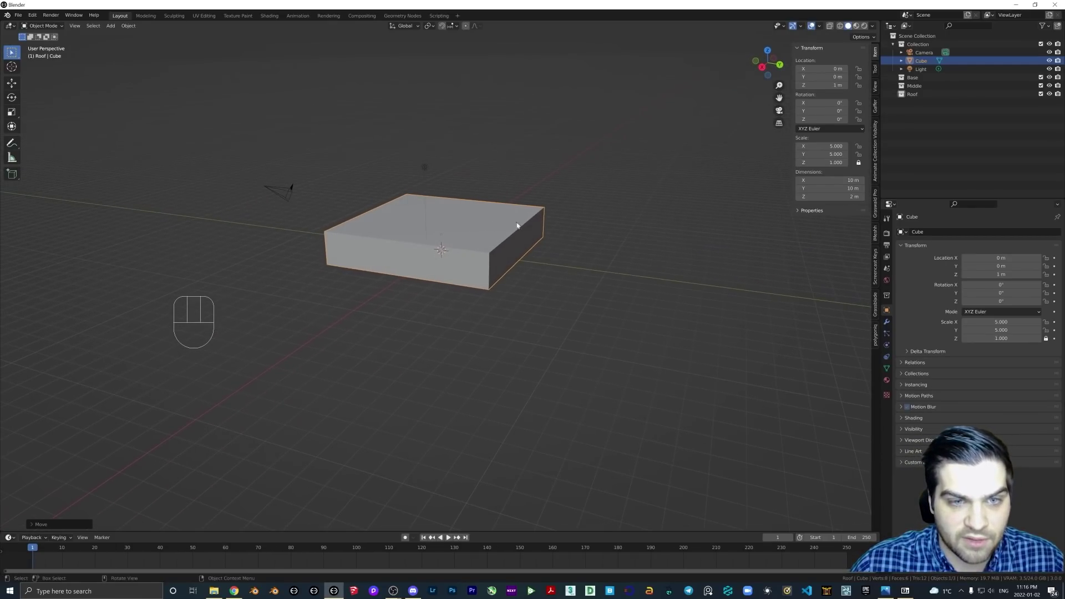
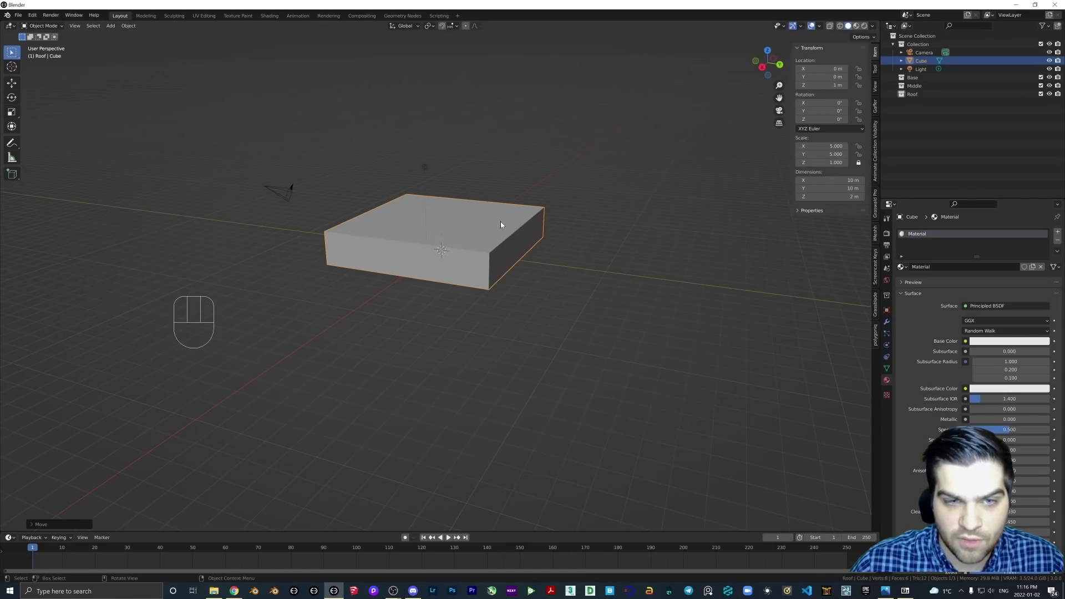
Give the slab a material named Red with a red Base Color, previewed in material shading
key(z)
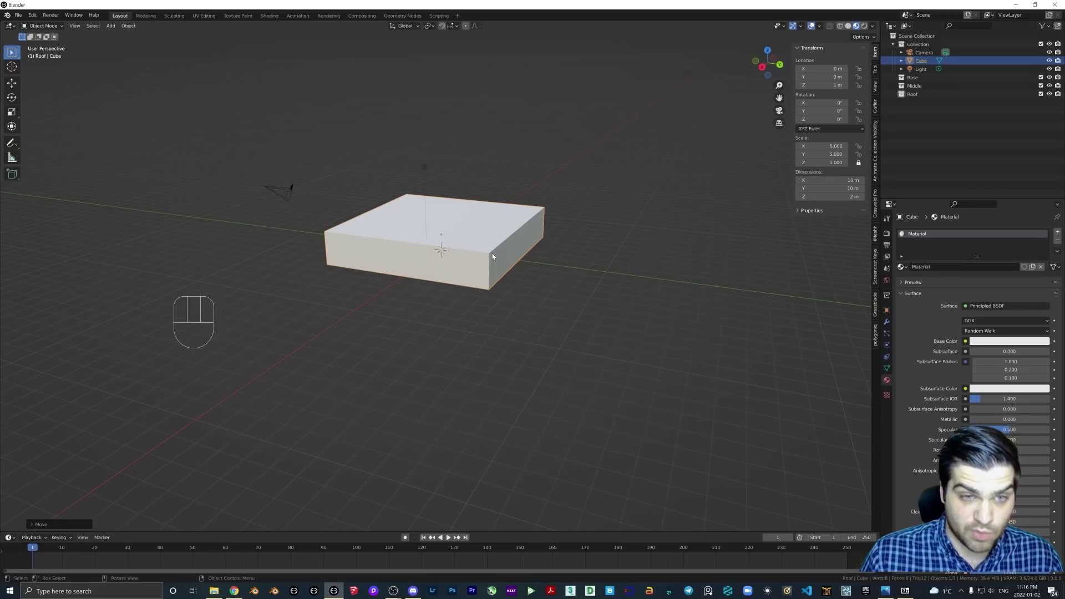
drag(498, 252, 484, 251)
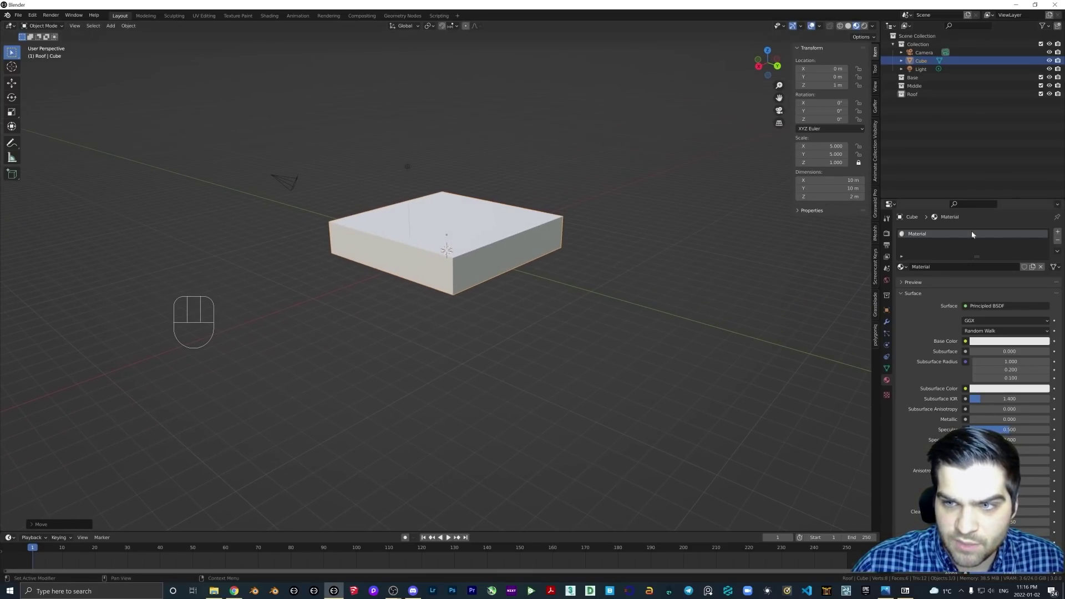
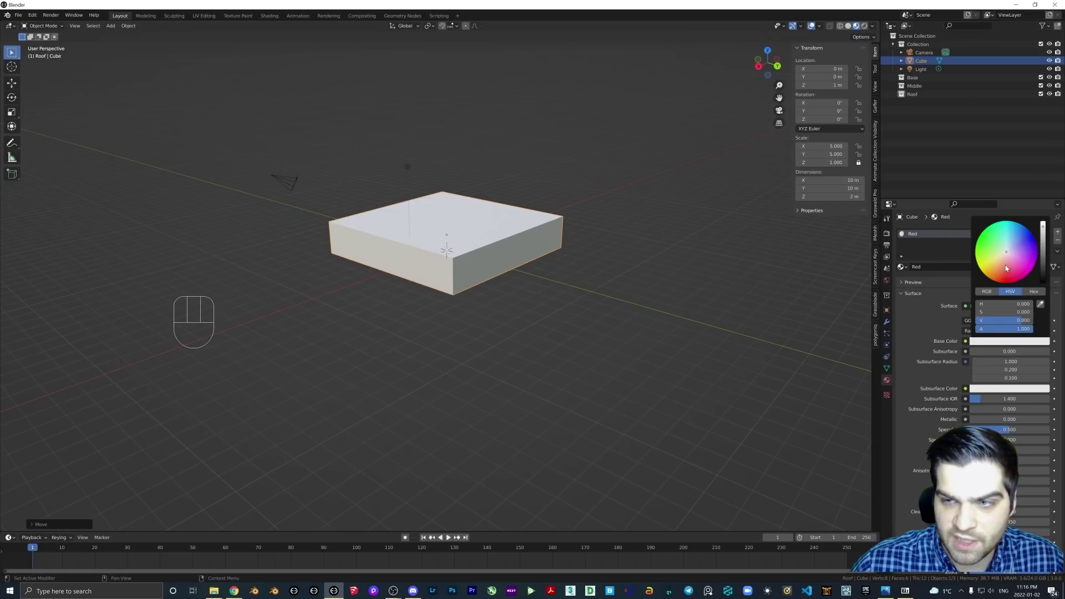
drag(422, 254, 475, 268)
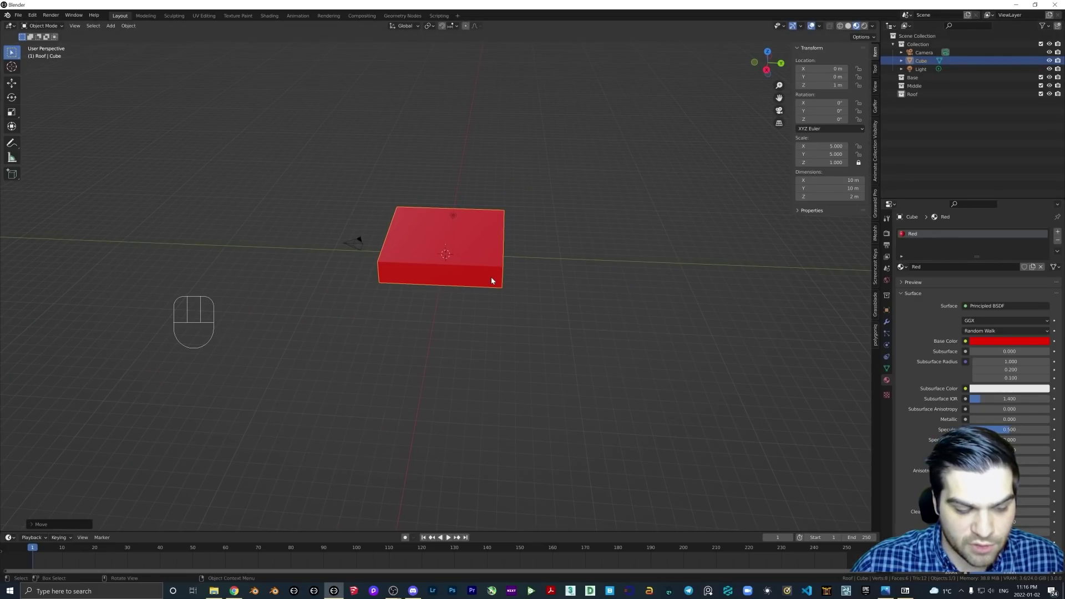
Rename the slab object to Base and move it into the Base collection
key(F2)
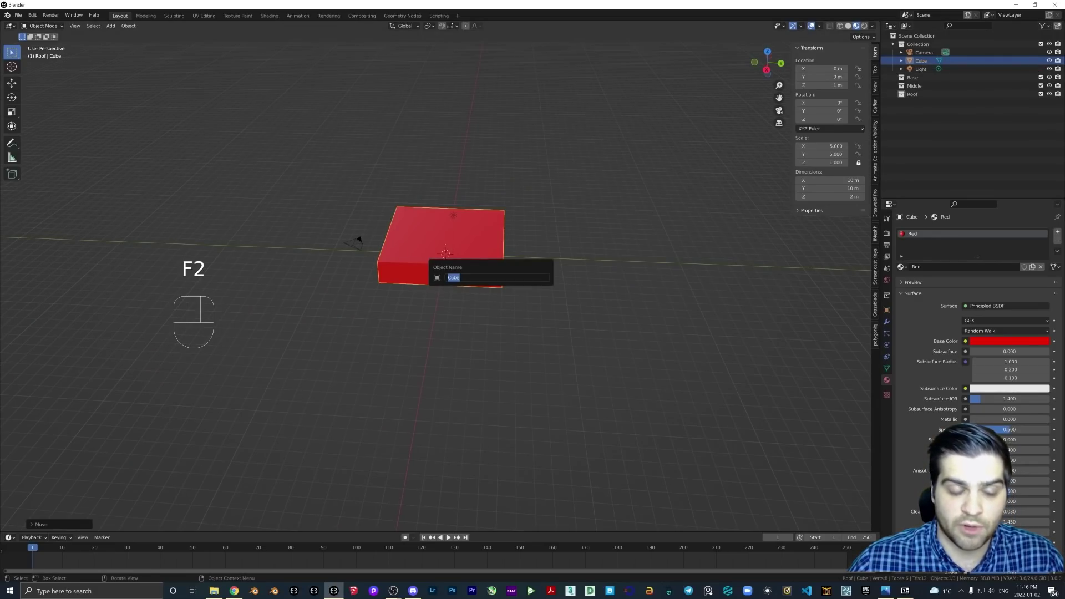
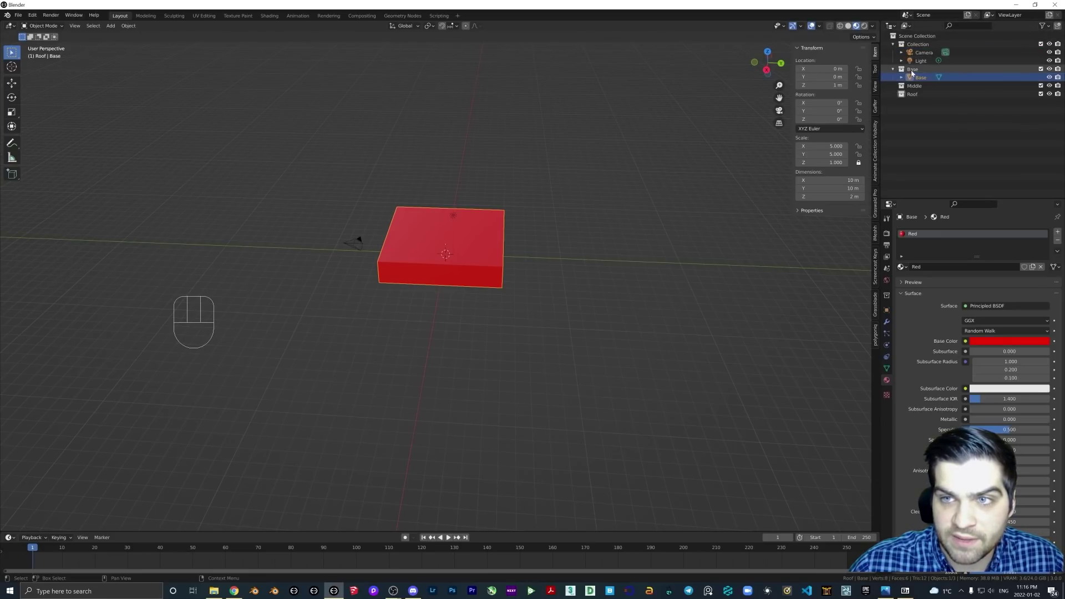
middle_click(463, 288)
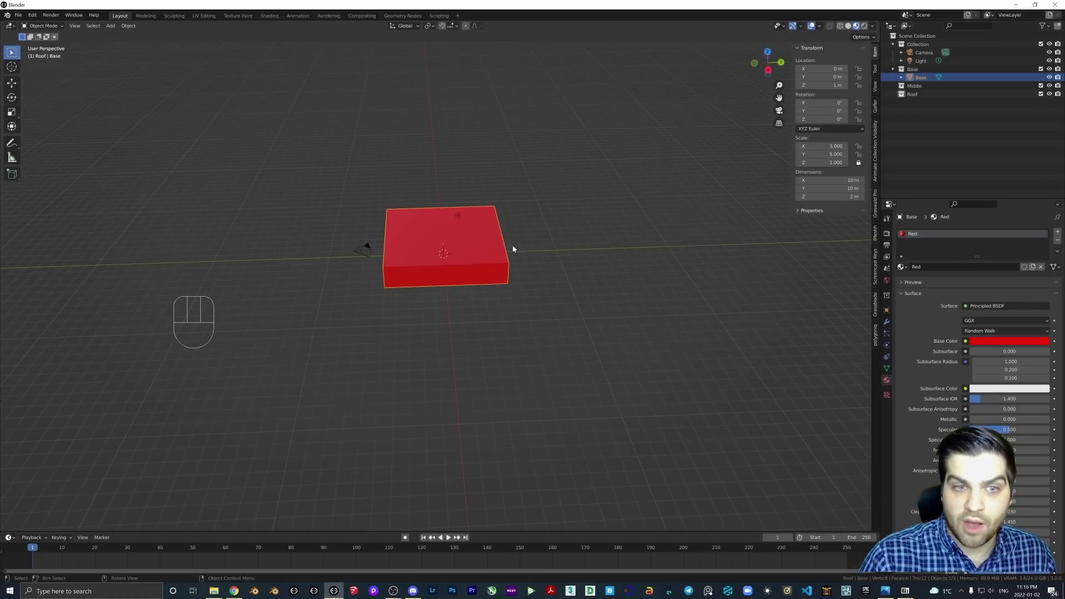
middle_click(499, 243)
middle_click(493, 257)
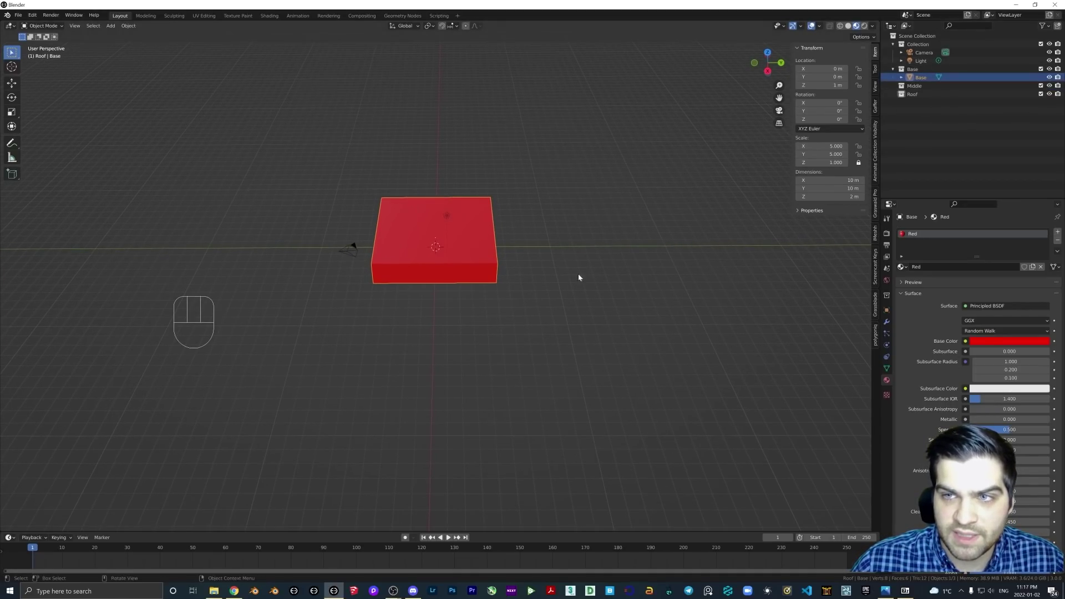
Duplicate the red slab along Y, colour it green, rename it Middle A and move it into the Middle collection
key(shift+d)
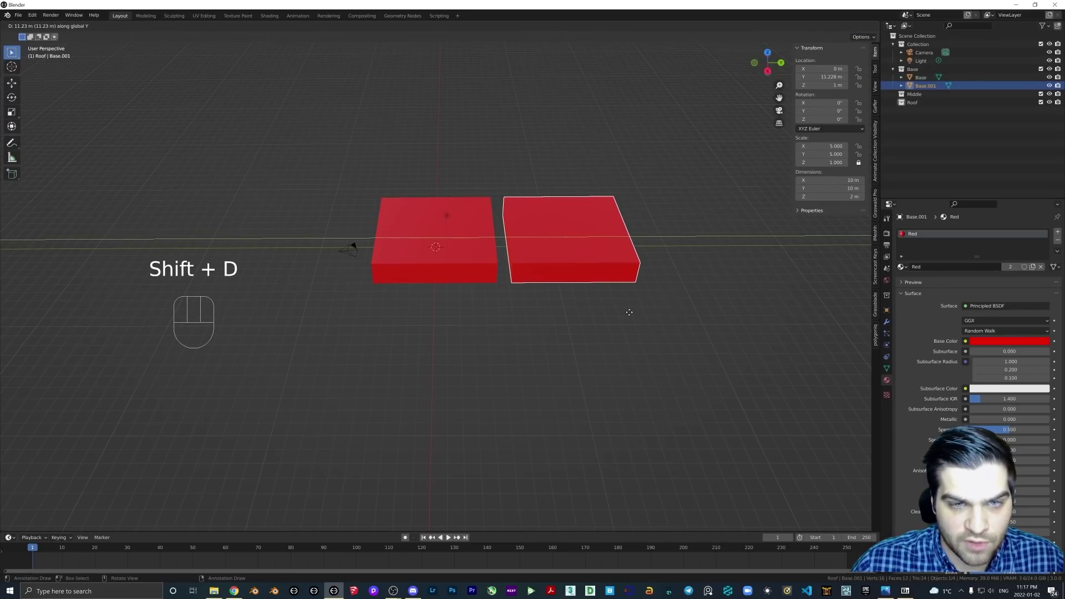
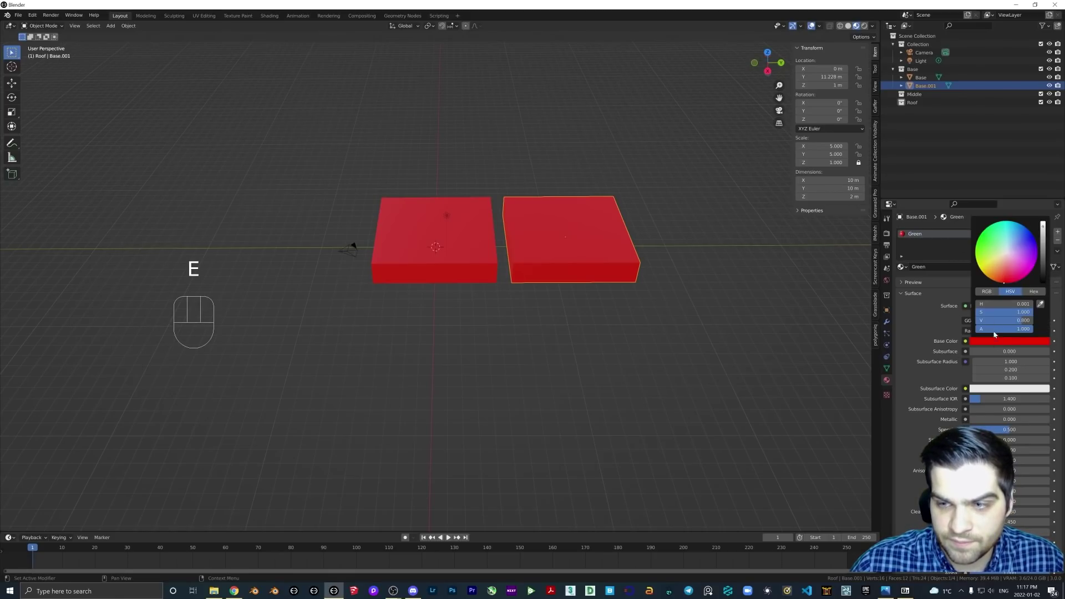
drag(558, 273, 502, 282)
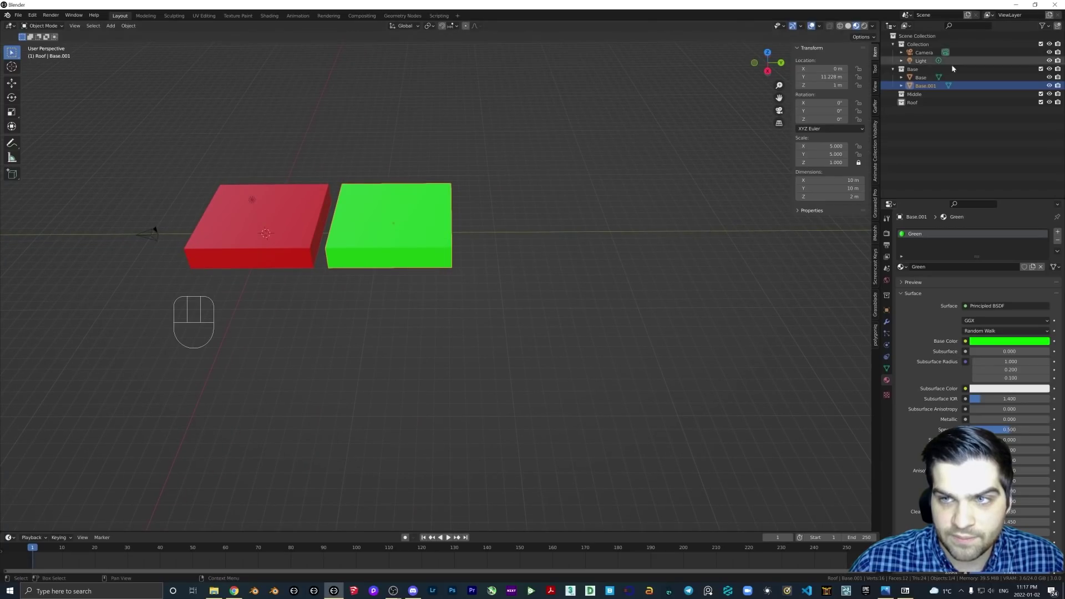
key(F2)
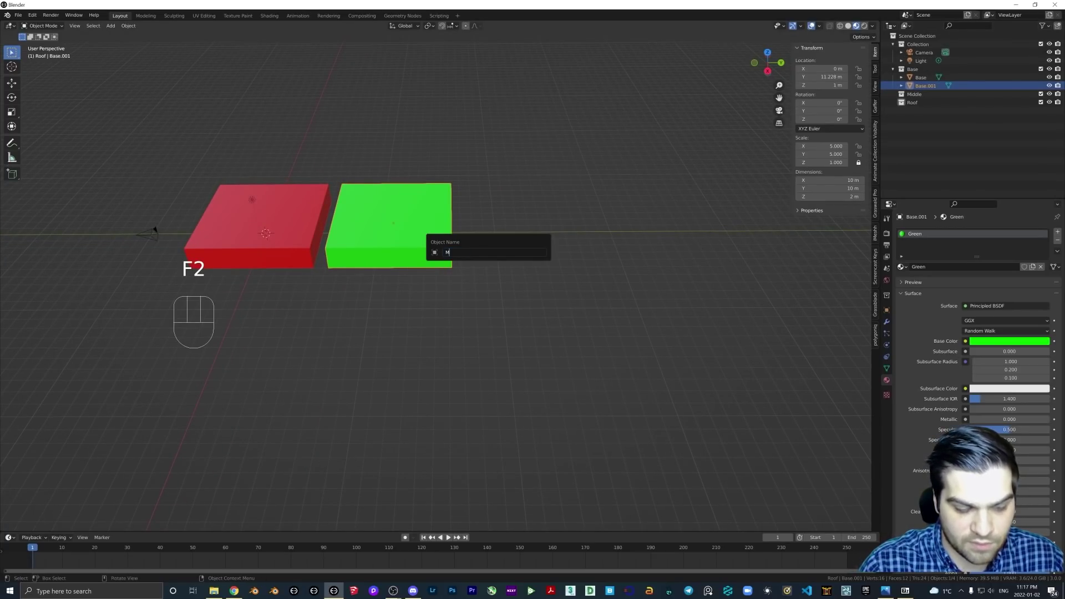
key(d)
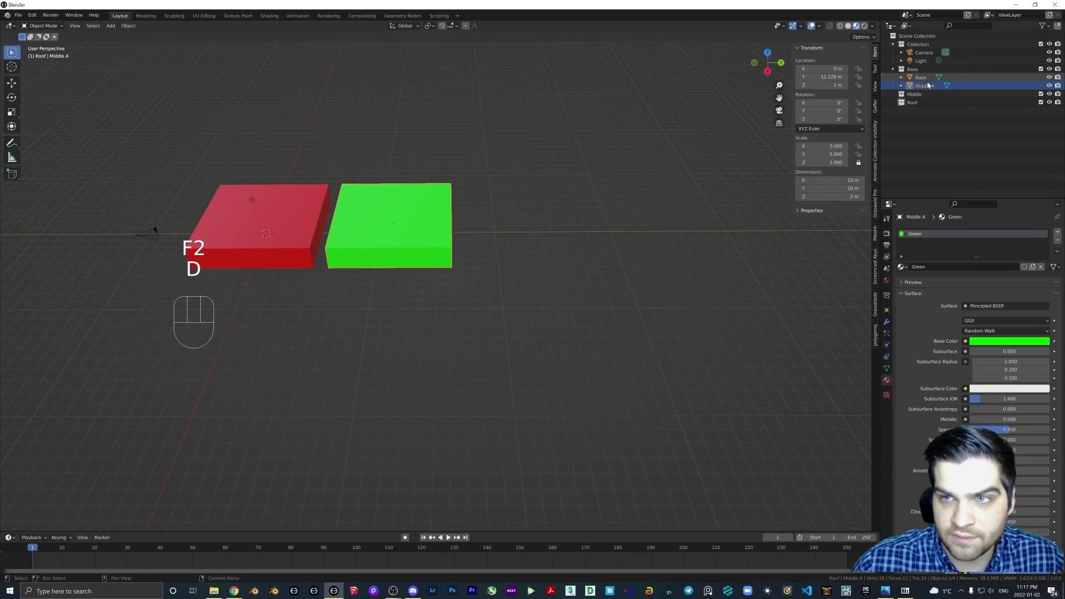
click(924, 92)
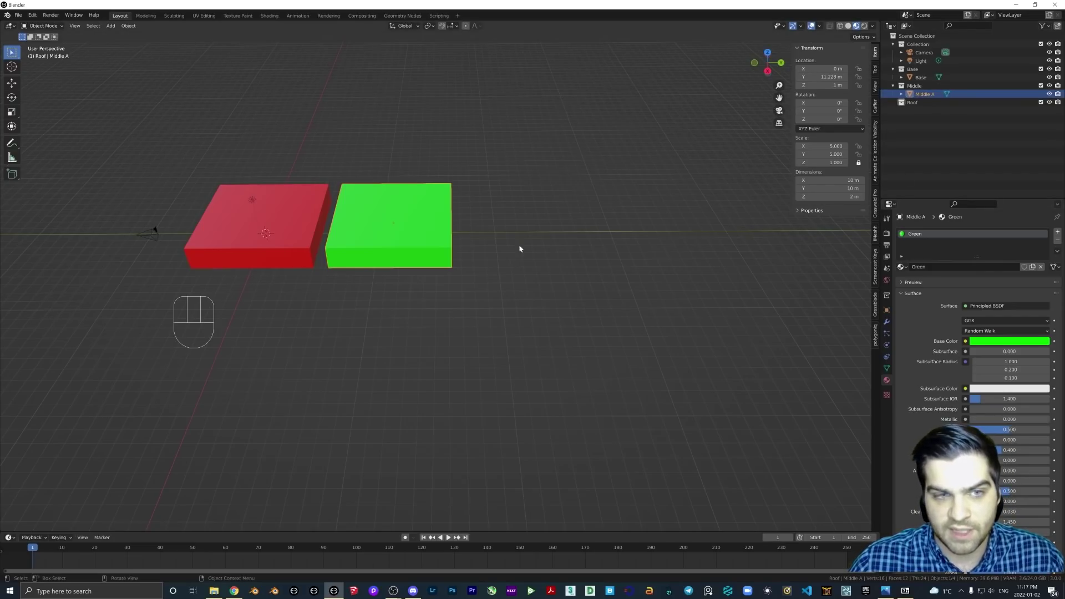
middle_click(505, 263)
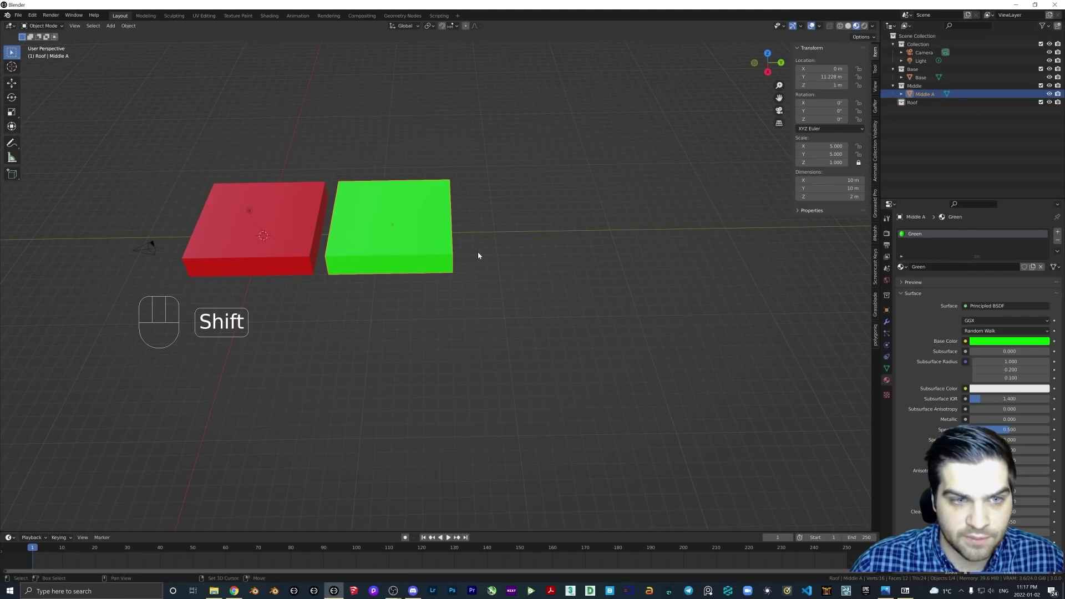
Duplicate Middle A along Y into the Roof collection, rename it Roof A and make its material single-user
key(shift+d)
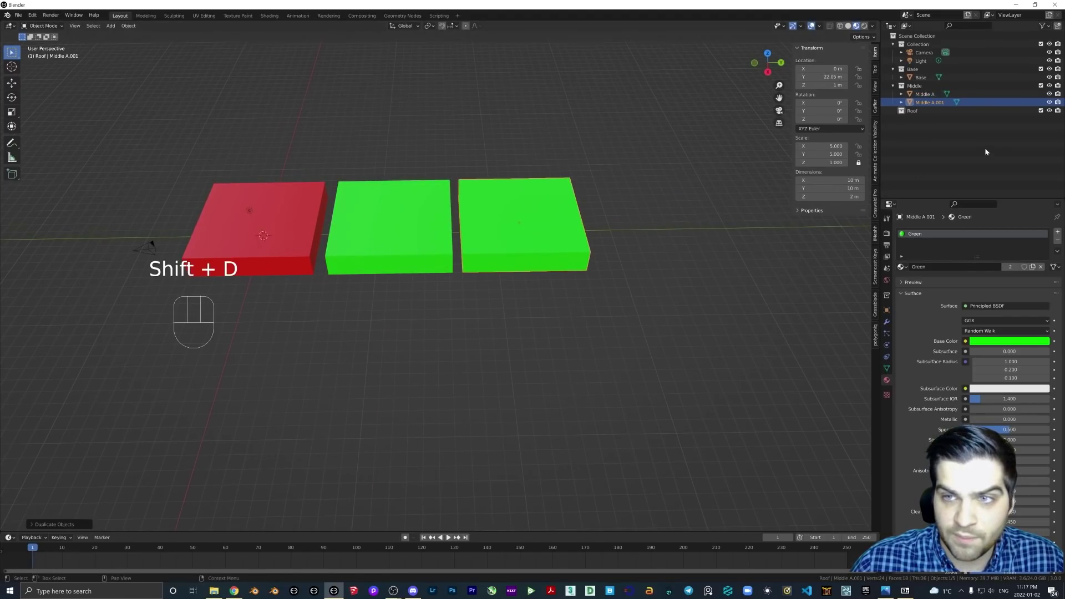
drag(928, 104, 916, 113)
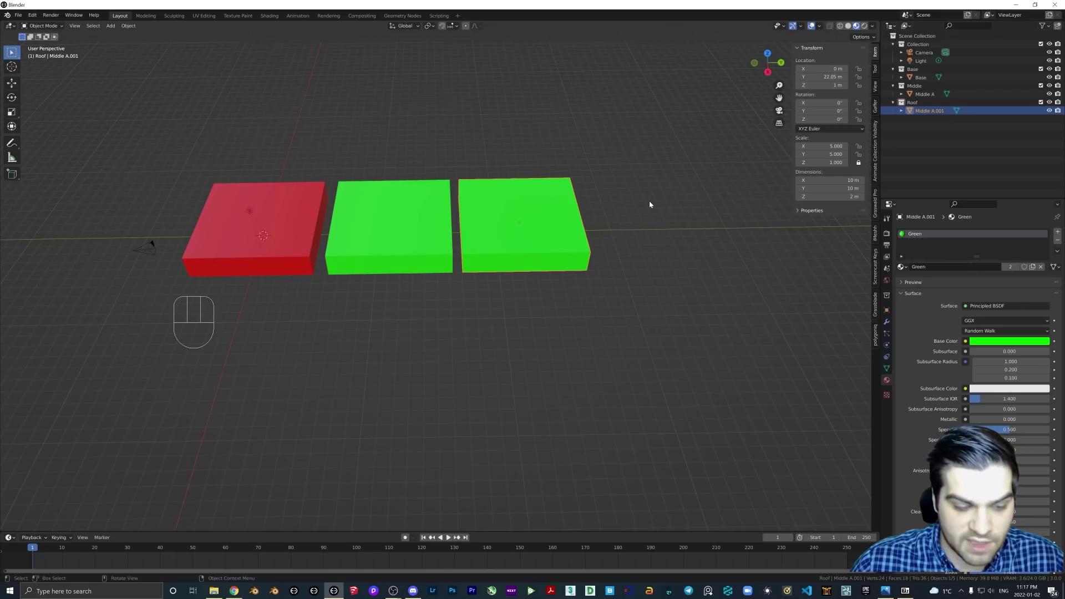
key(F2)
key(o)
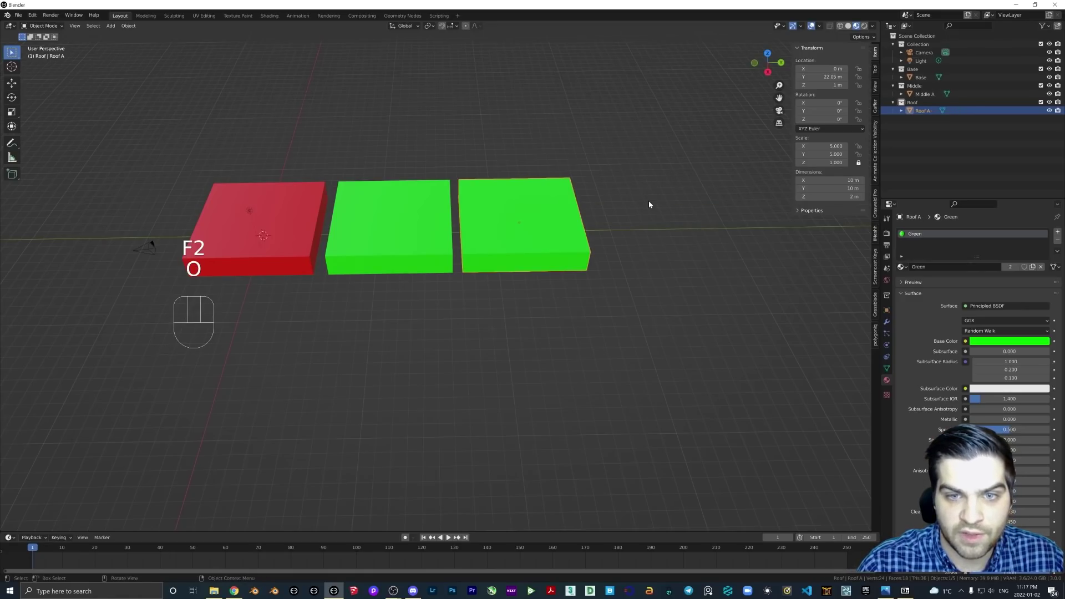
click(1037, 270)
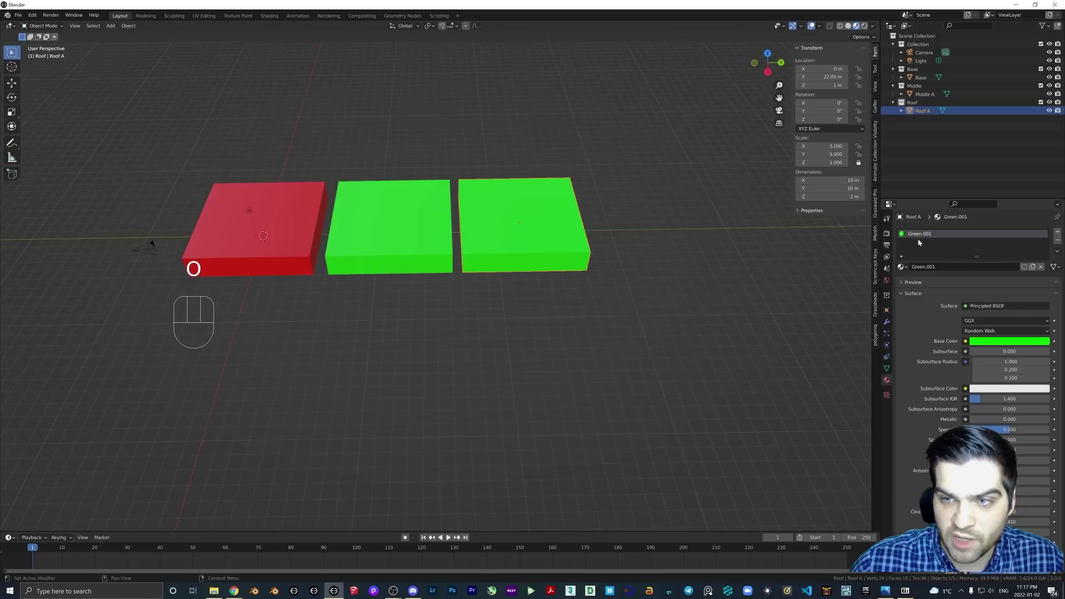
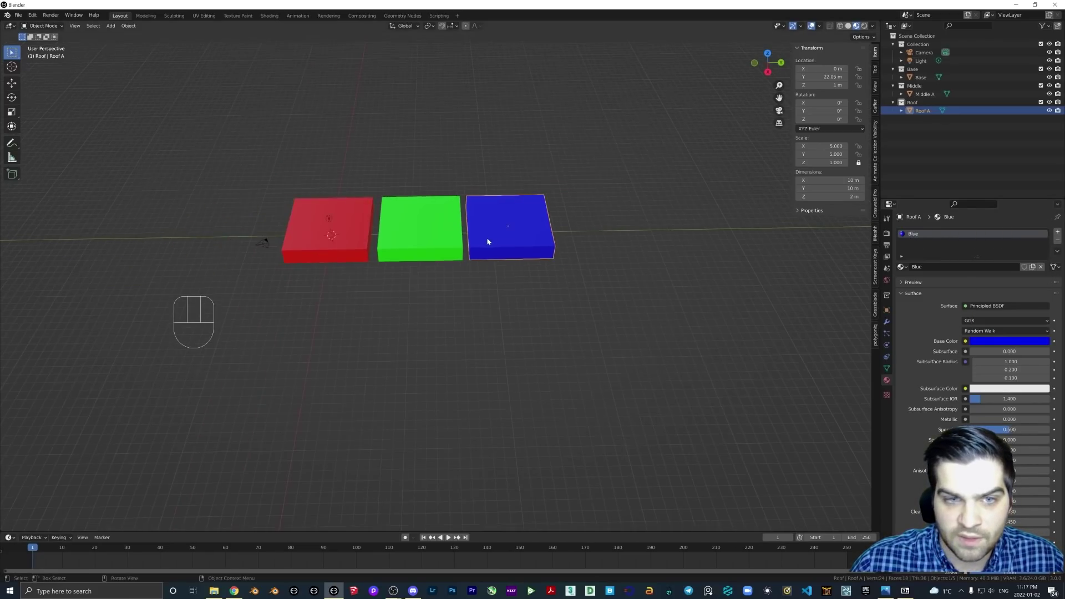
Rename Roof A's material Blue, set its colour blue, and view all three slabs together
drag(487, 252, 480, 272)
drag(481, 258, 485, 235)
middle_click(434, 260)
drag(435, 270, 426, 279)
click(426, 262)
click(491, 273)
click(562, 275)
key(g)
click(405, 200)
drag(385, 213, 406, 201)
drag(390, 231, 407, 243)
drag(397, 233, 386, 219)
middle_click(463, 204)
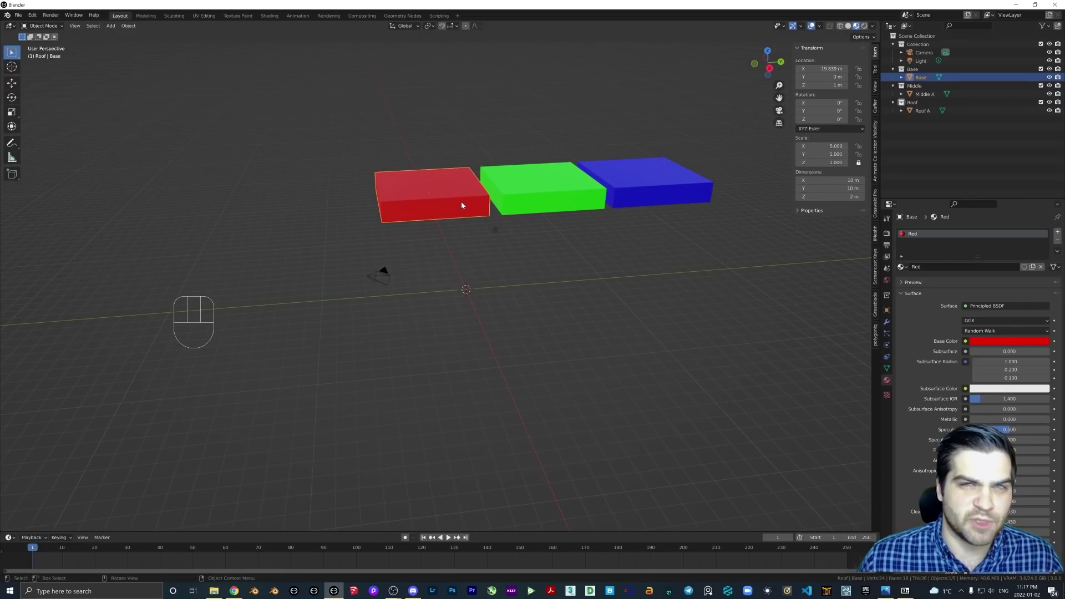
Add a plane at the origin and turn the lower area into a Geometry Node Editor with a new tree
key(shift+a)
middle_click(470, 299)
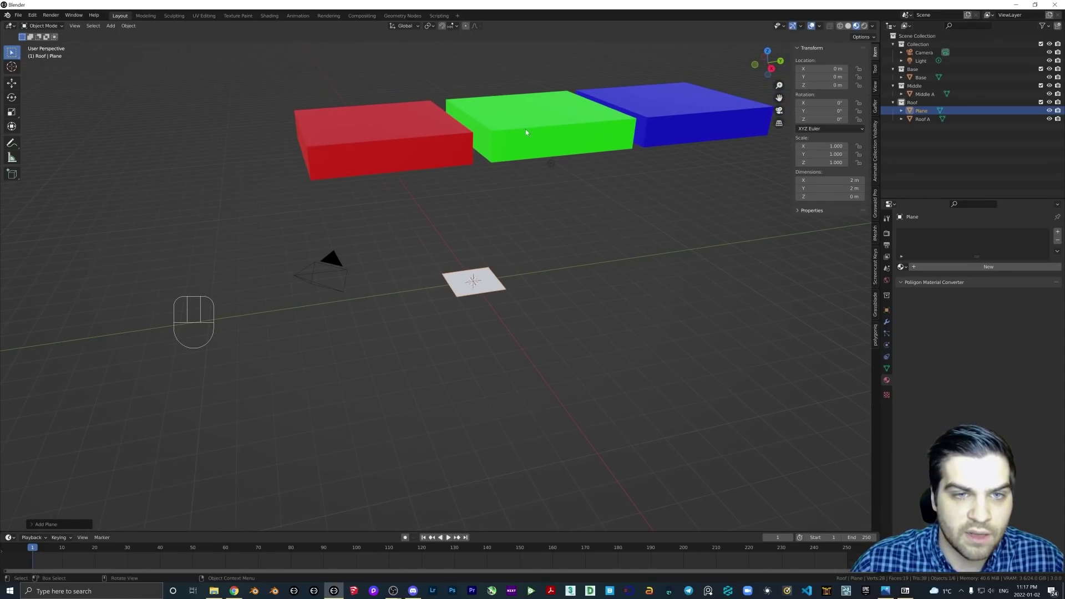
drag(513, 169, 464, 175)
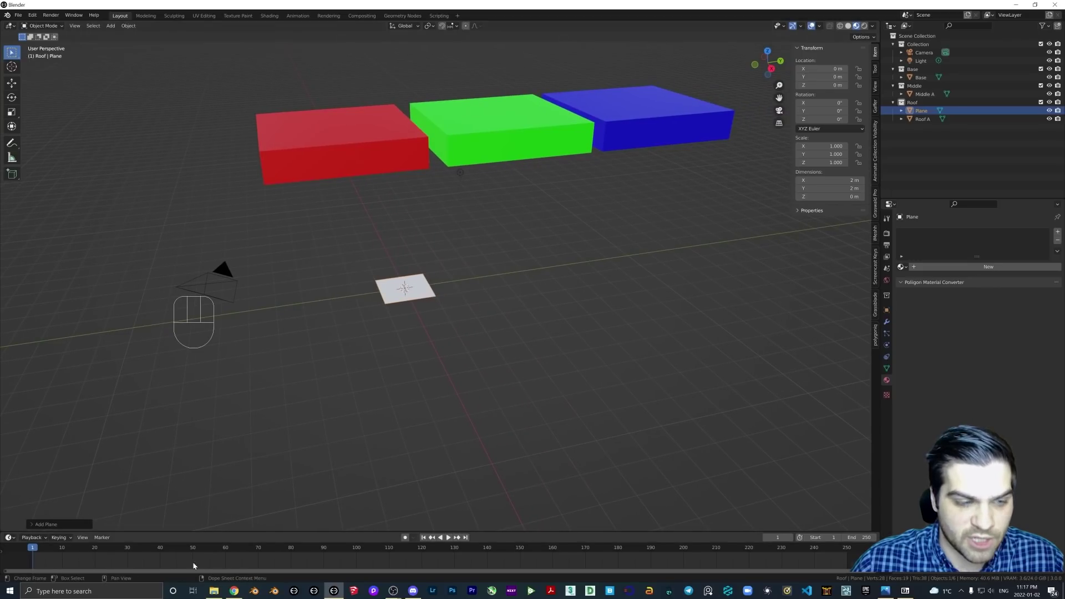
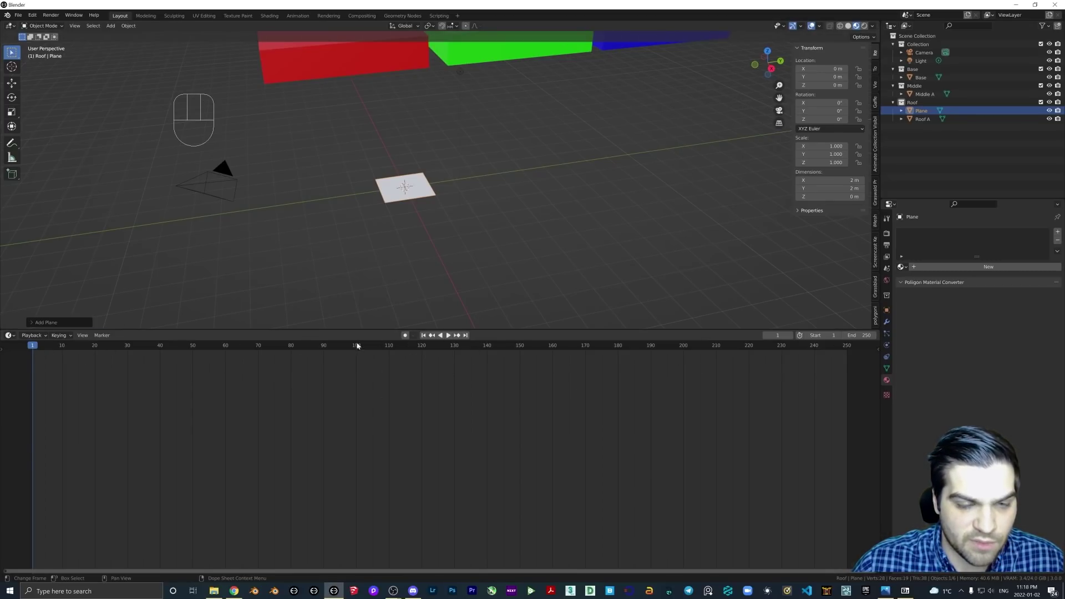
click(17, 337)
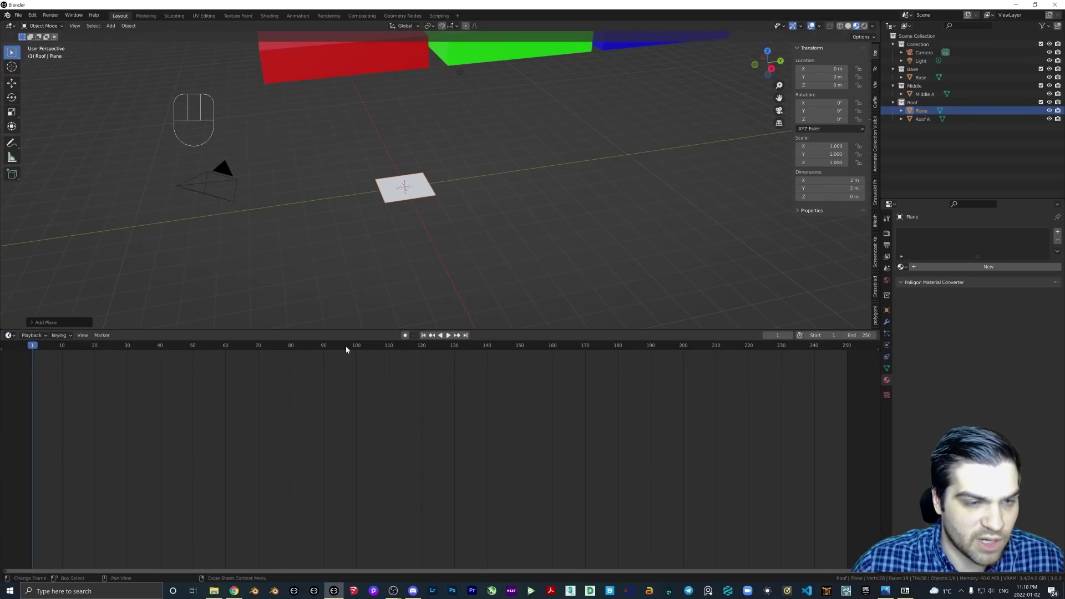
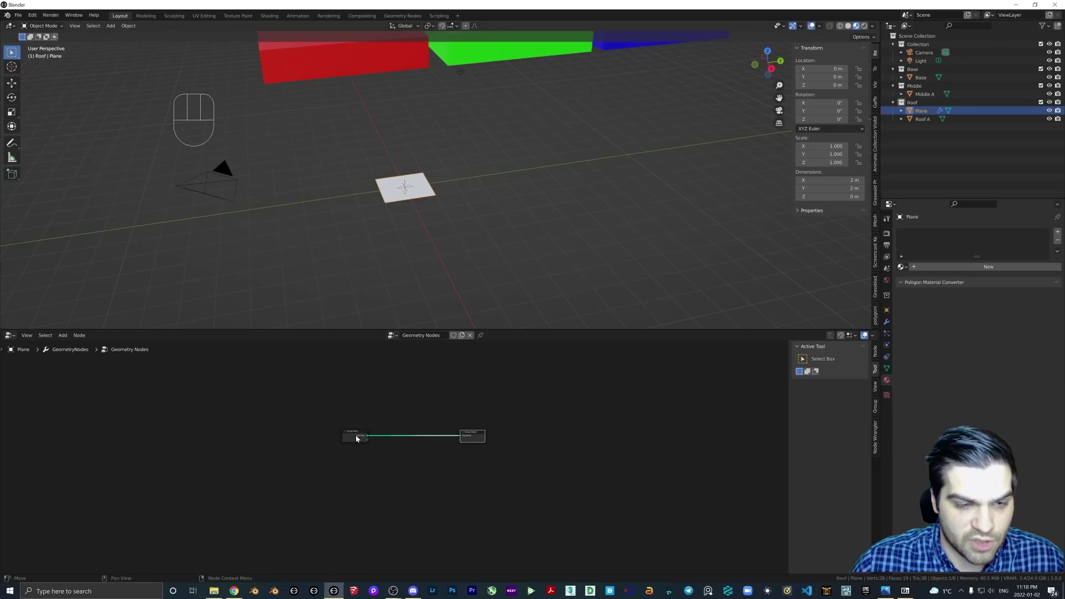
Arrange the Group Input/Output nodes and add a Collection Info node below them
click(361, 437)
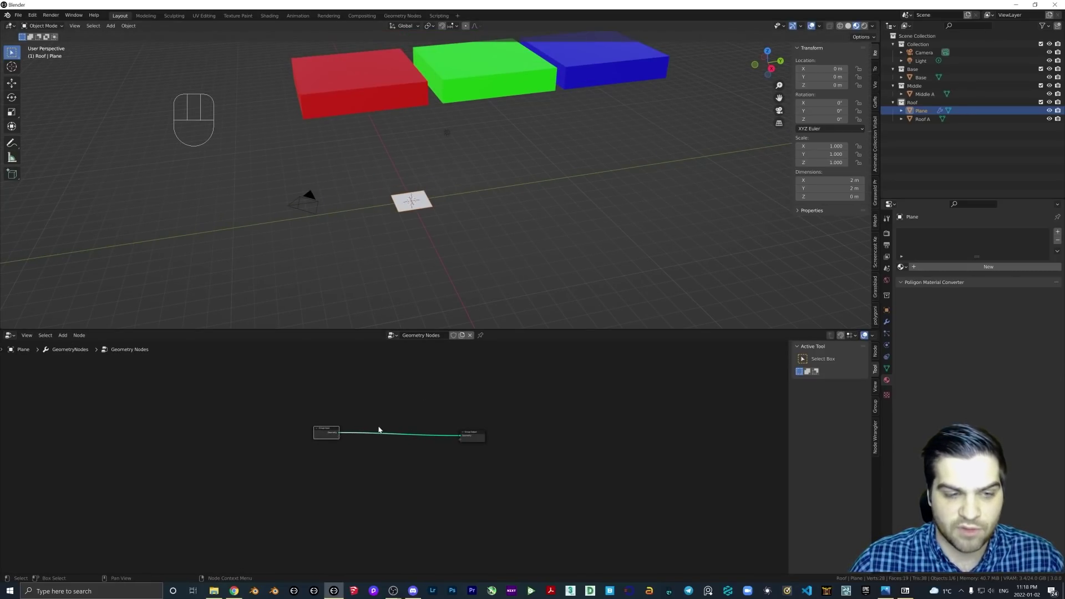
key(shift+a)
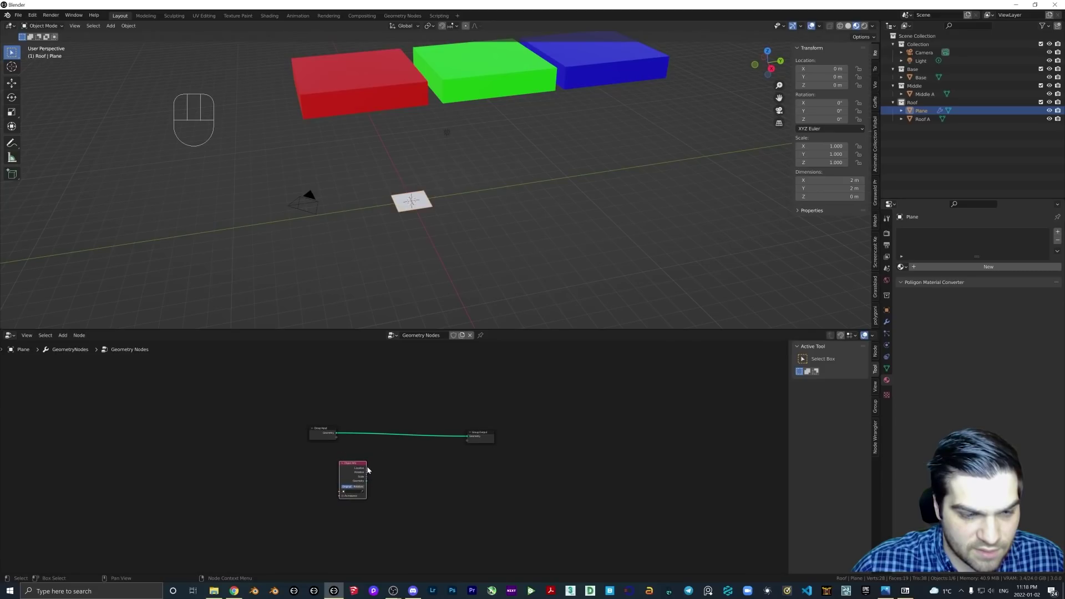
Set Collection Info to Base, add Join Geometry before Group Output and wire Collection Info's Geometry into it
key(Delete)
key(shift+a)
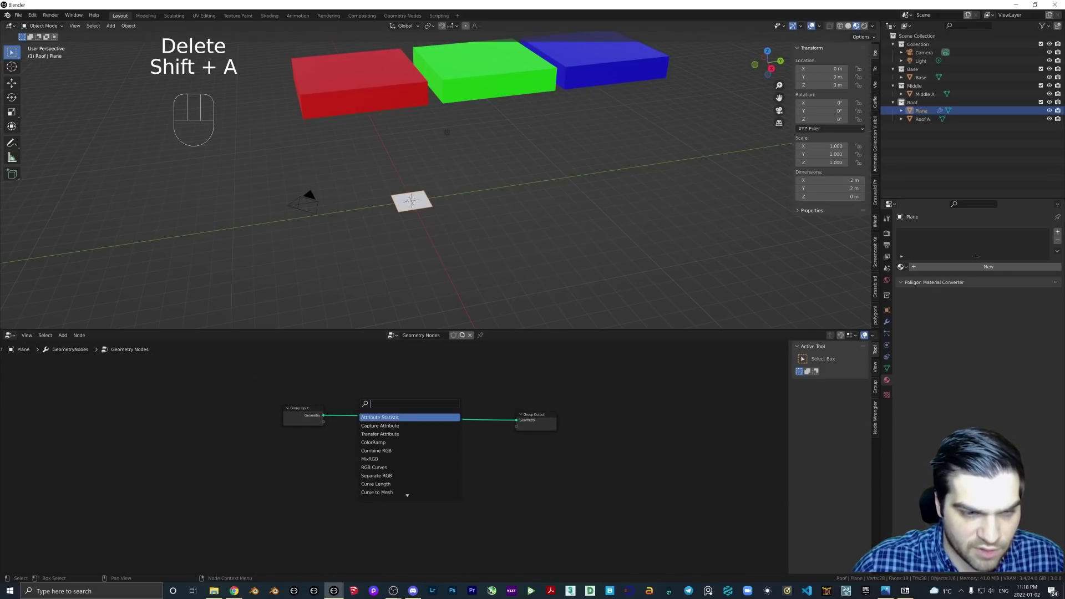
key(l)
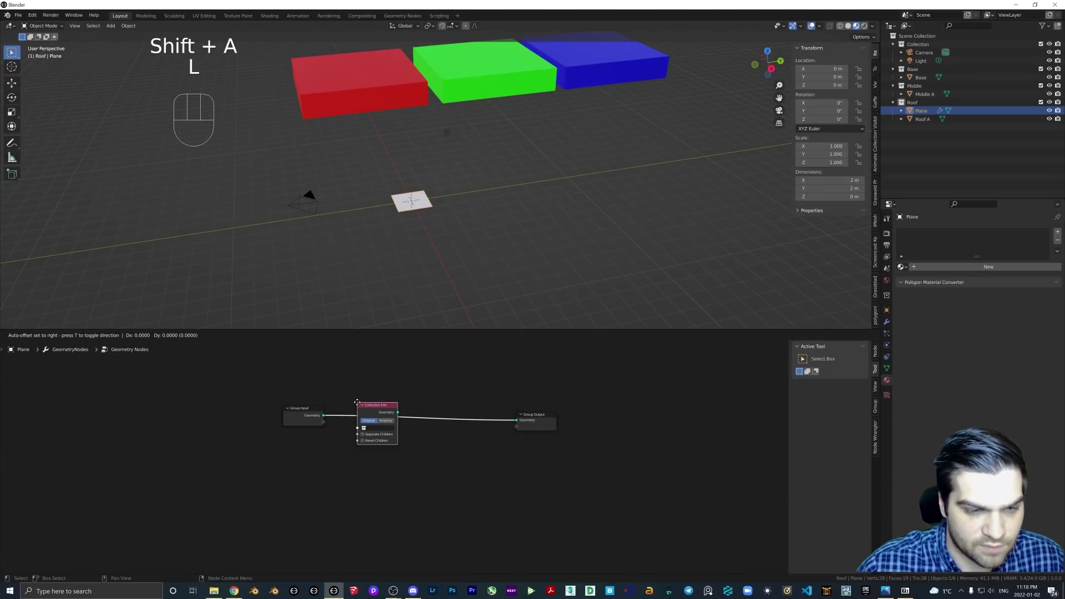
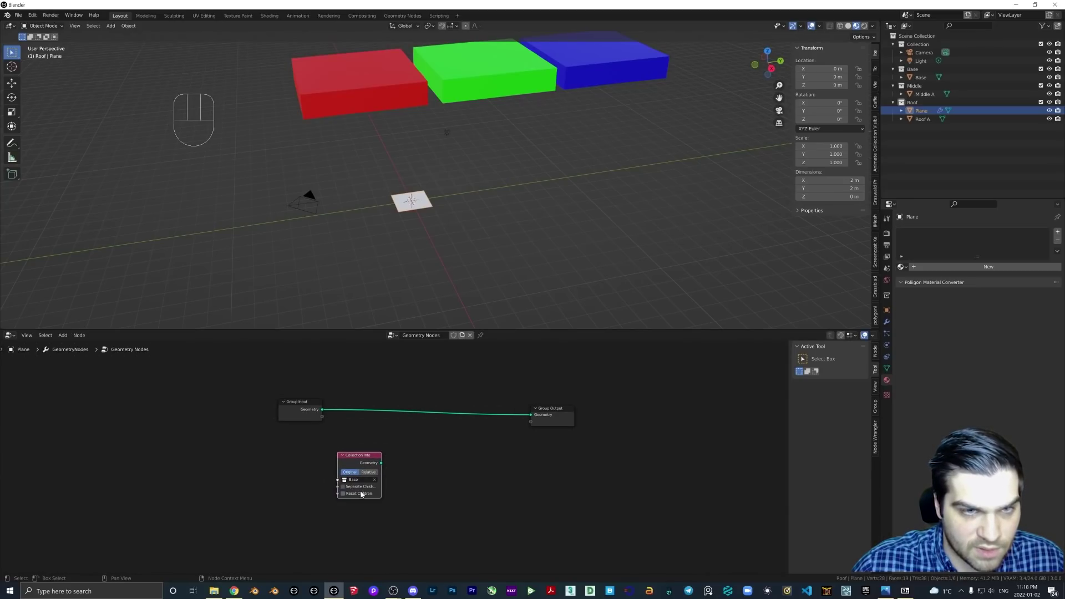
key(shift+a)
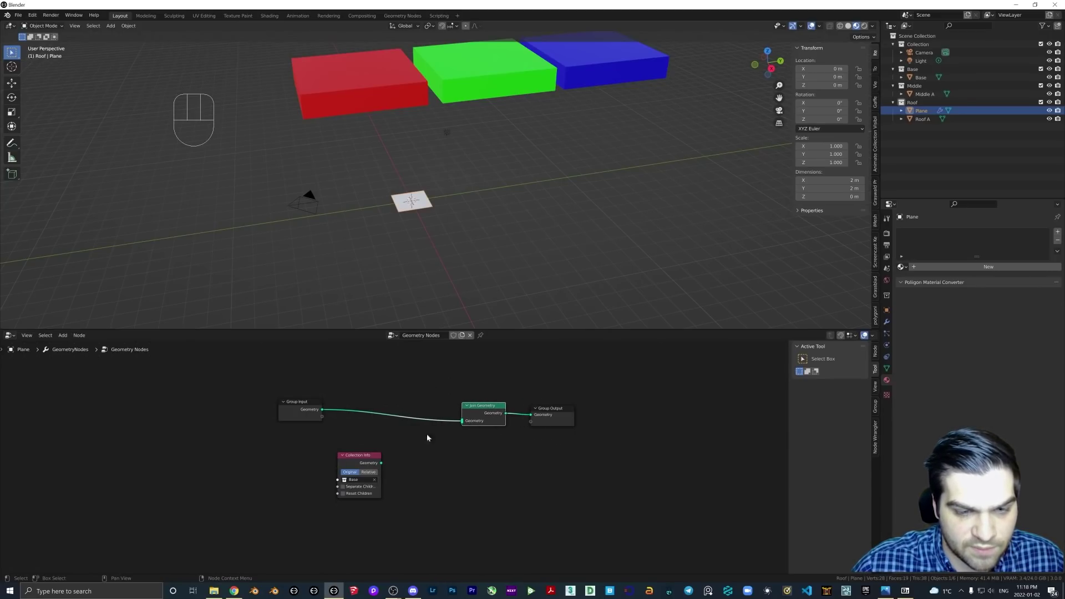
drag(384, 465, 467, 426)
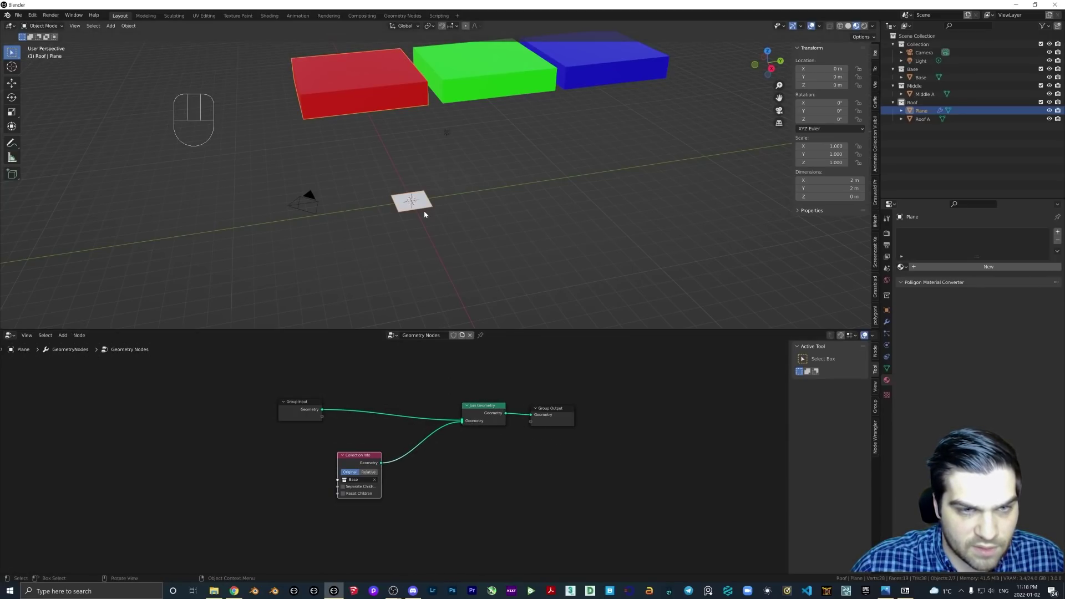
drag(443, 211, 463, 200)
click(350, 490)
click(348, 497)
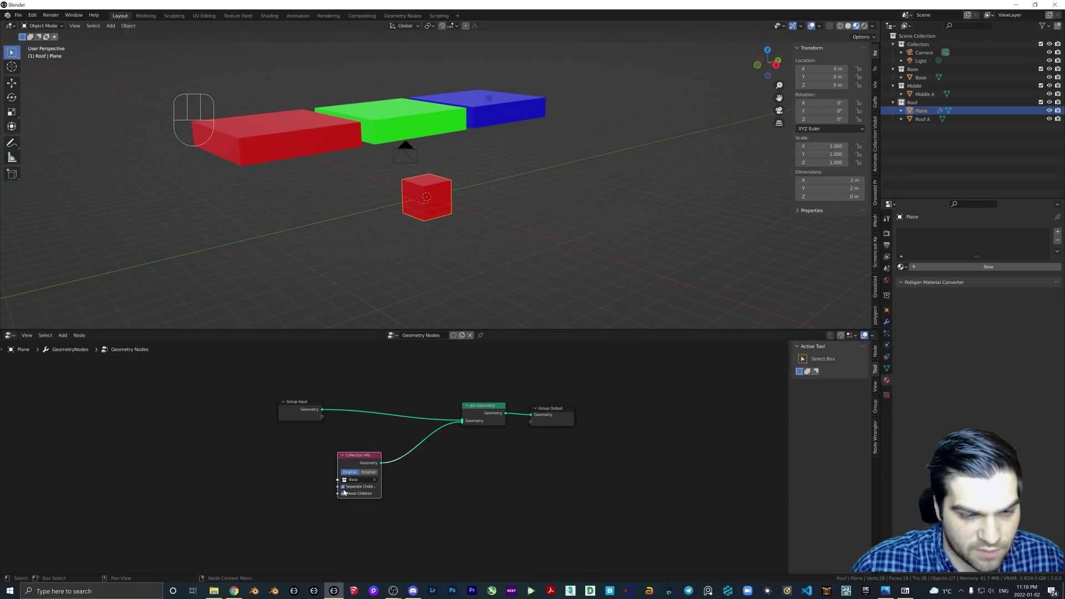
Inspect the Base object's snapping, then enable Separate/Reset Children on the Plane's Collection Info node
click(345, 496)
click(309, 149)
middle_click(483, 229)
key(shift+s)
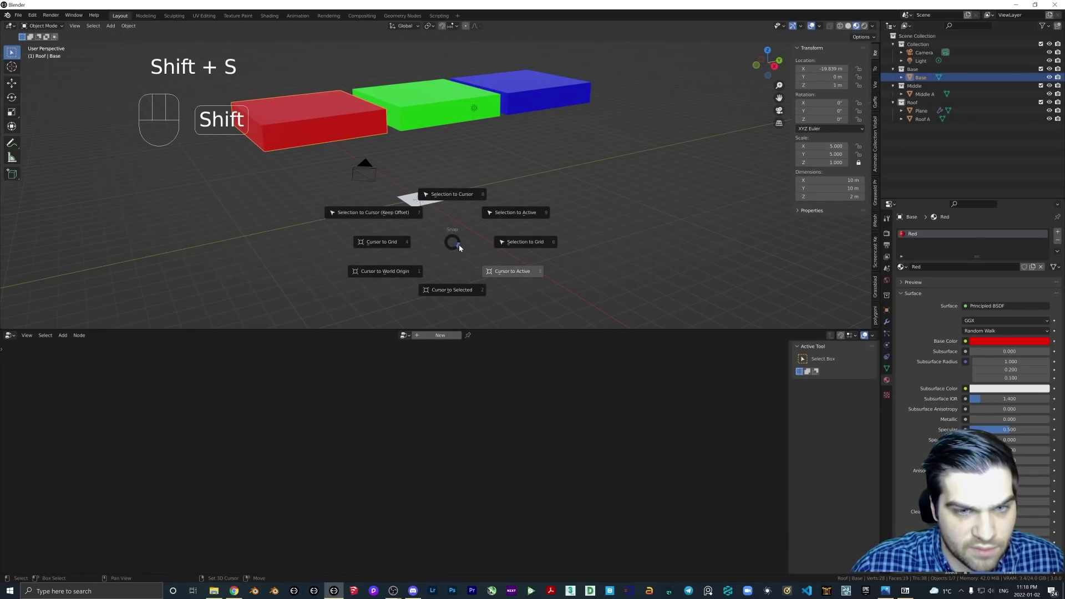
key(Escape)
click(357, 128)
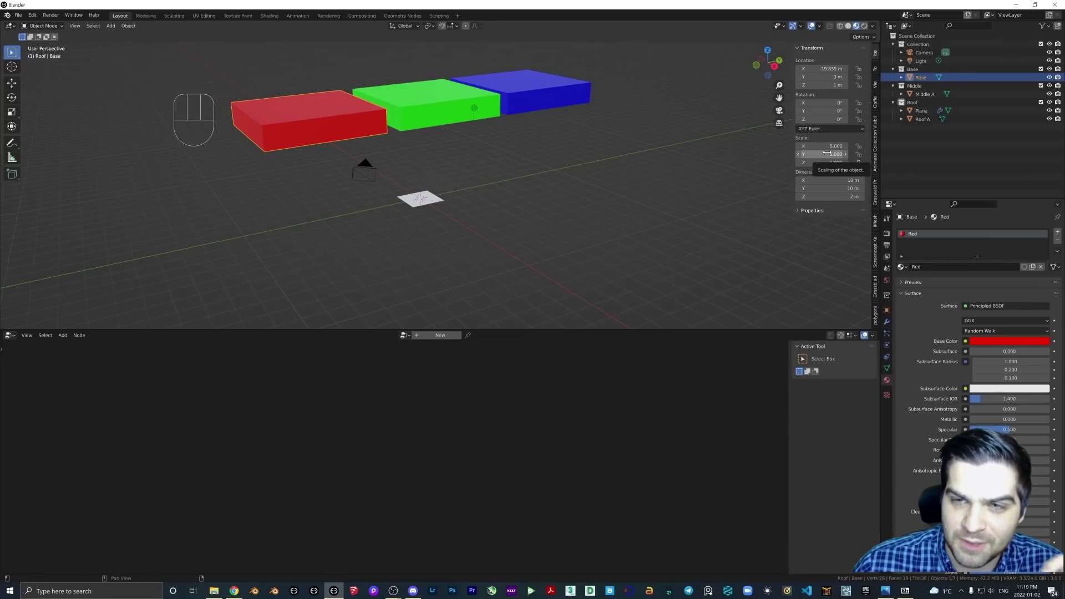
middle_click(486, 200)
click(411, 200)
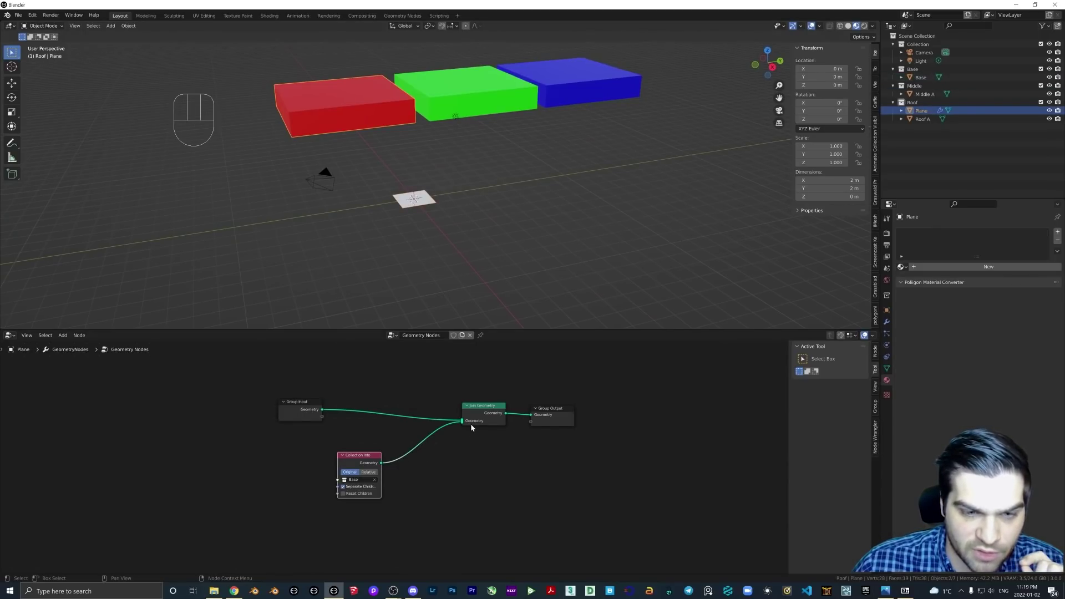
middle_click(475, 214)
click(350, 497)
Check the red Base block at the world origin and start moving it 1 m up along Z
middle_click(402, 239)
drag(471, 245, 438, 250)
middle_click(412, 203)
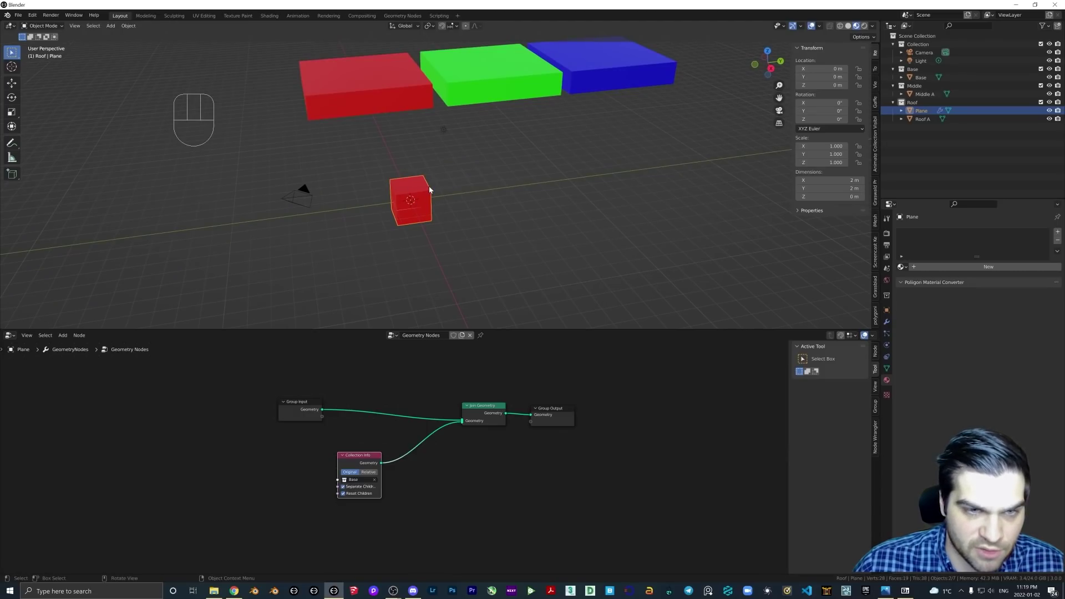
drag(440, 215, 468, 206)
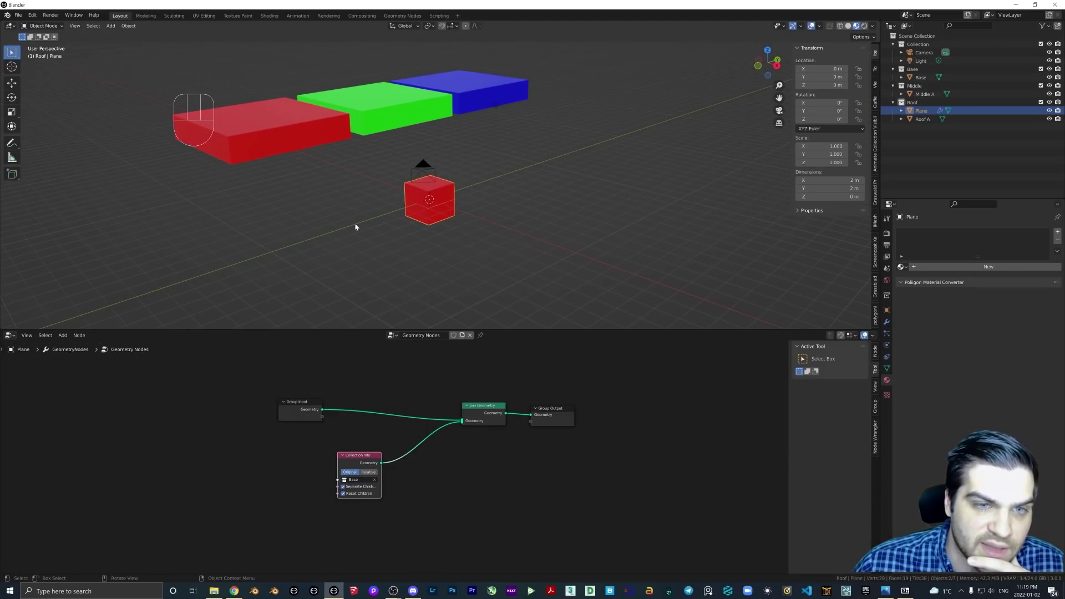
middle_click(431, 234)
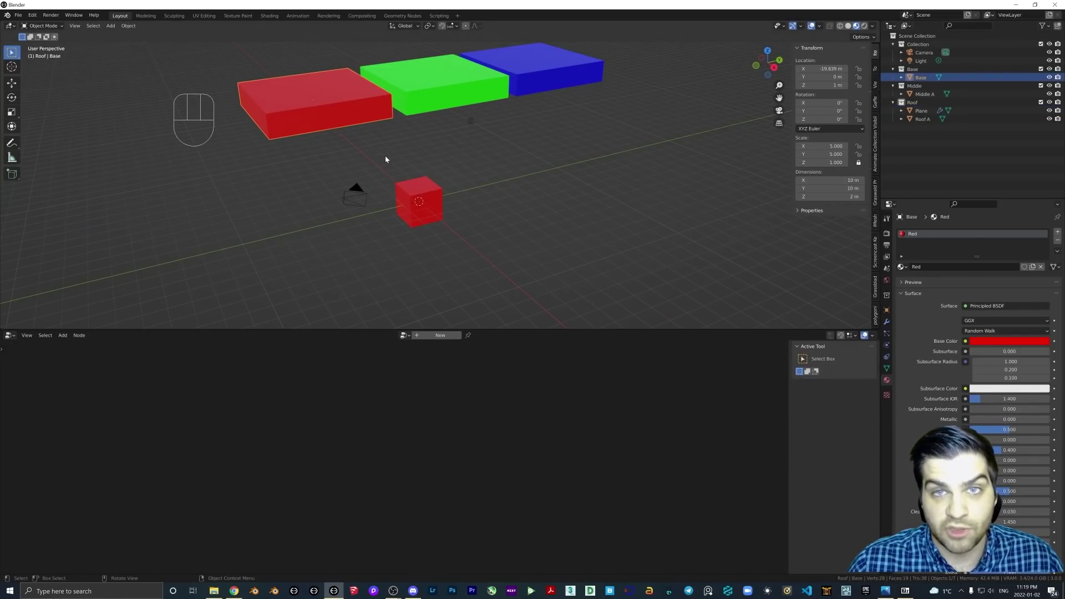
middle_click(433, 196)
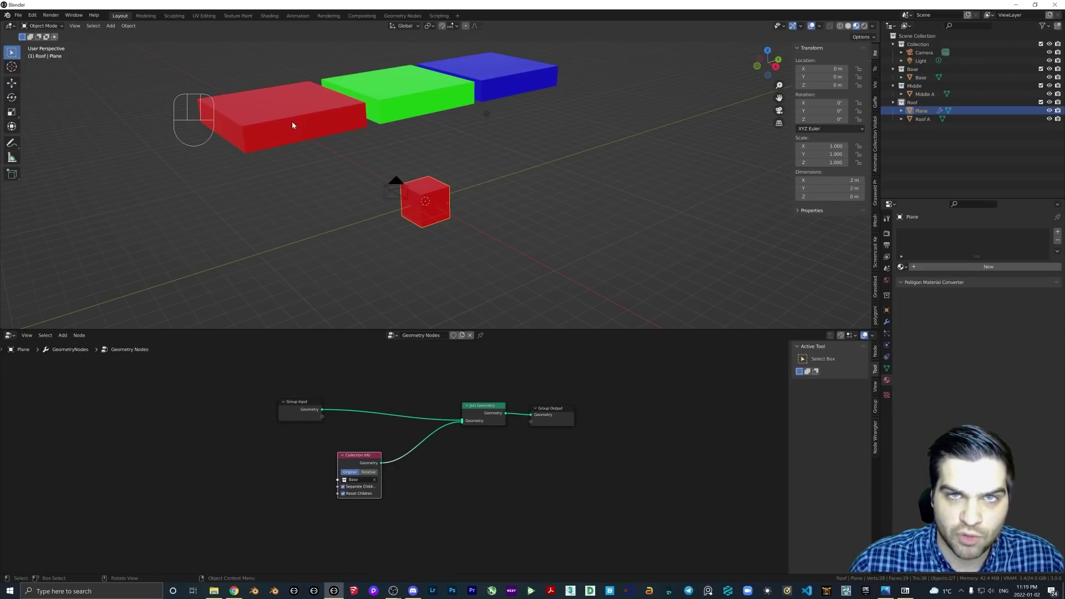
click(293, 109)
key(g)
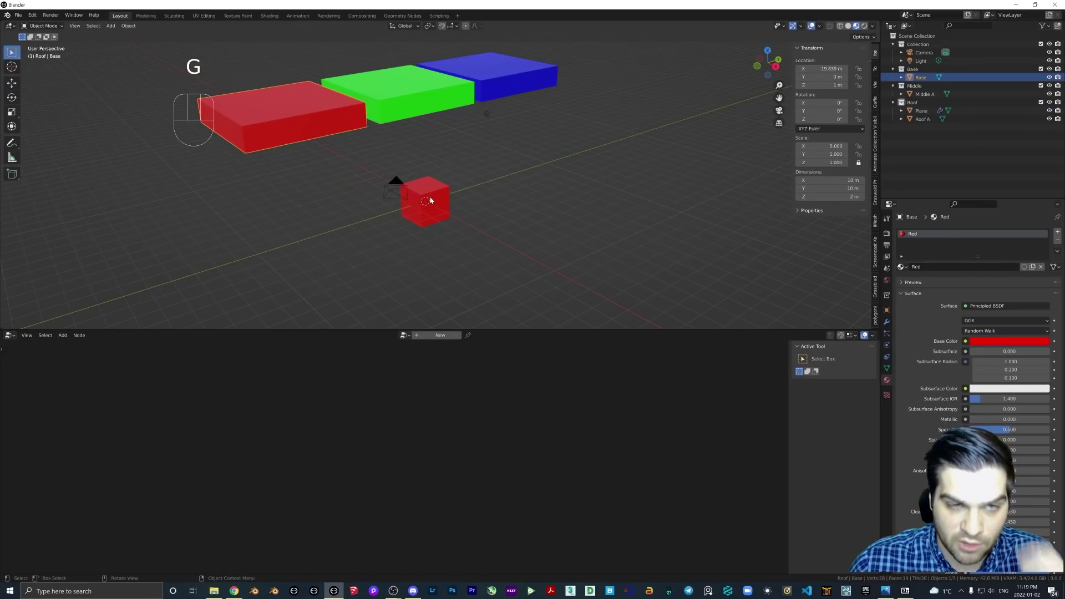
drag(437, 207, 424, 209)
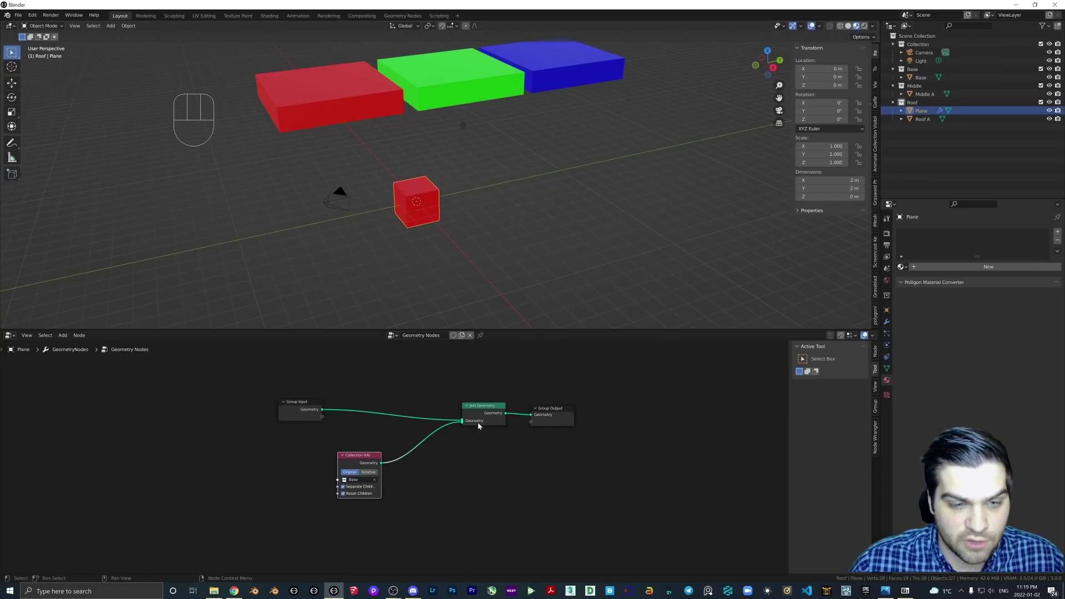
drag(465, 424, 443, 431)
Snap Base to the cursor, raise it 1 m and apply All Transforms so its origin sits at the bottom
click(370, 107)
key(shift+s)
drag(481, 268, 472, 245)
key(g)
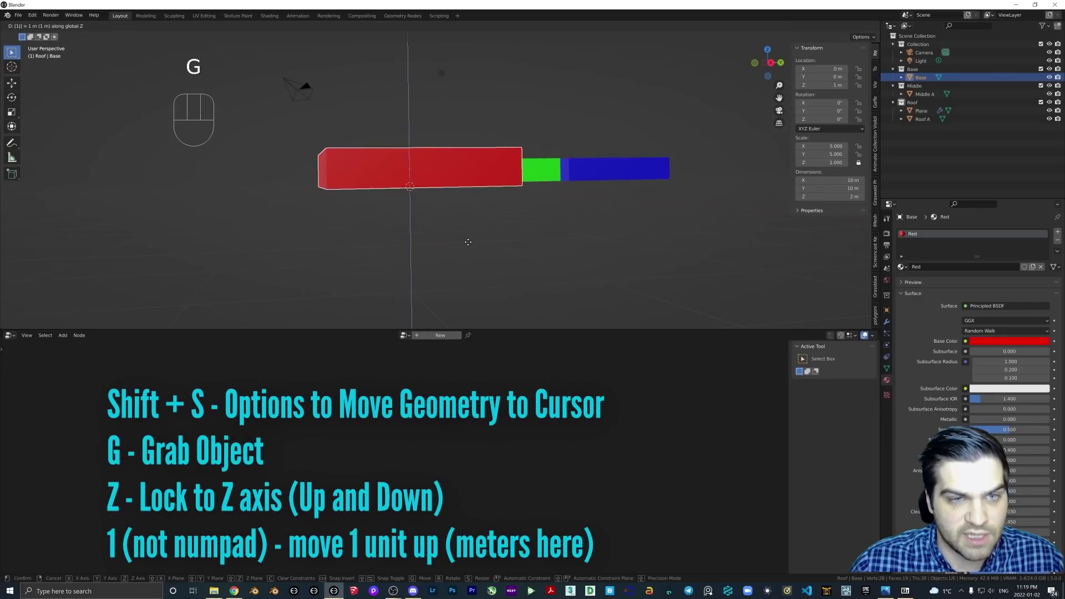
drag(422, 200, 438, 212)
middle_click(433, 208)
drag(436, 190, 418, 207)
key(ctrl+a)
key(a)
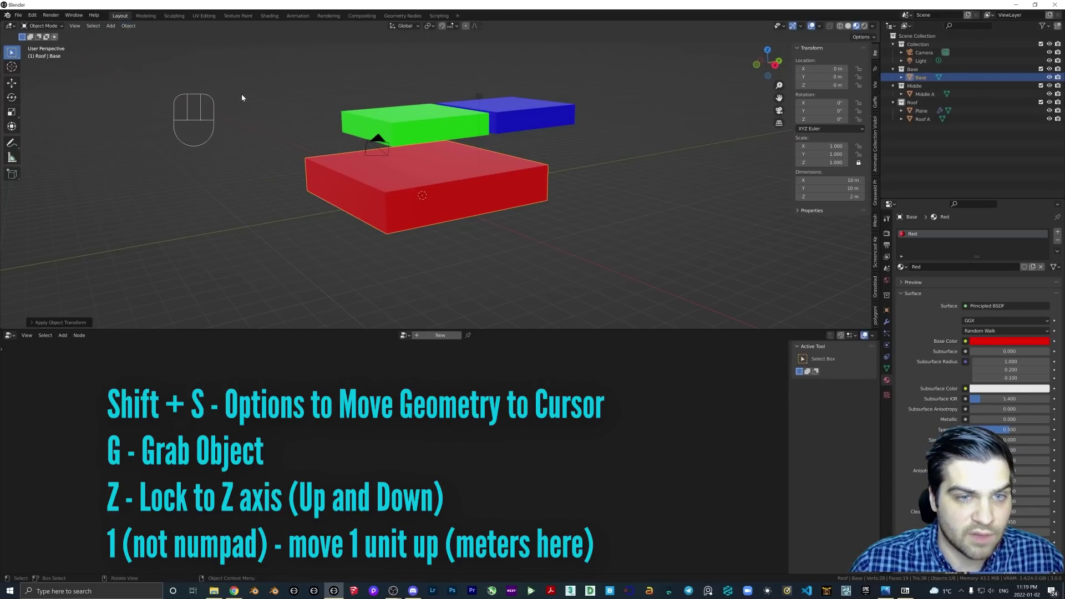
Park Base away from the origin, then snap Middle A to the cursor and raise it 1 m likewise
drag(446, 171, 439, 175)
drag(454, 188, 470, 195)
key(g)
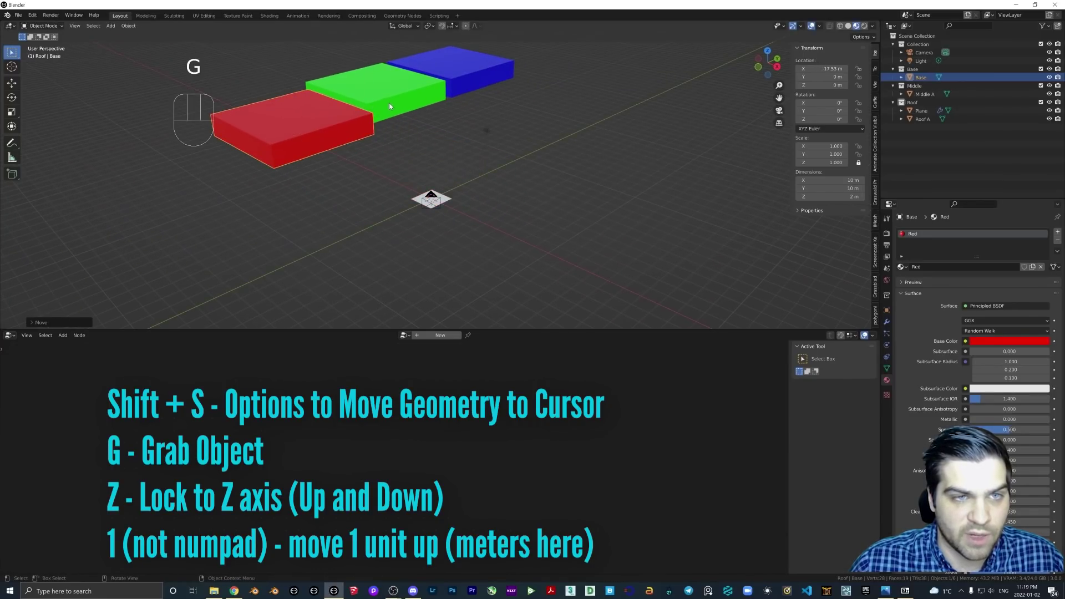
key(shift+s)
key(g)
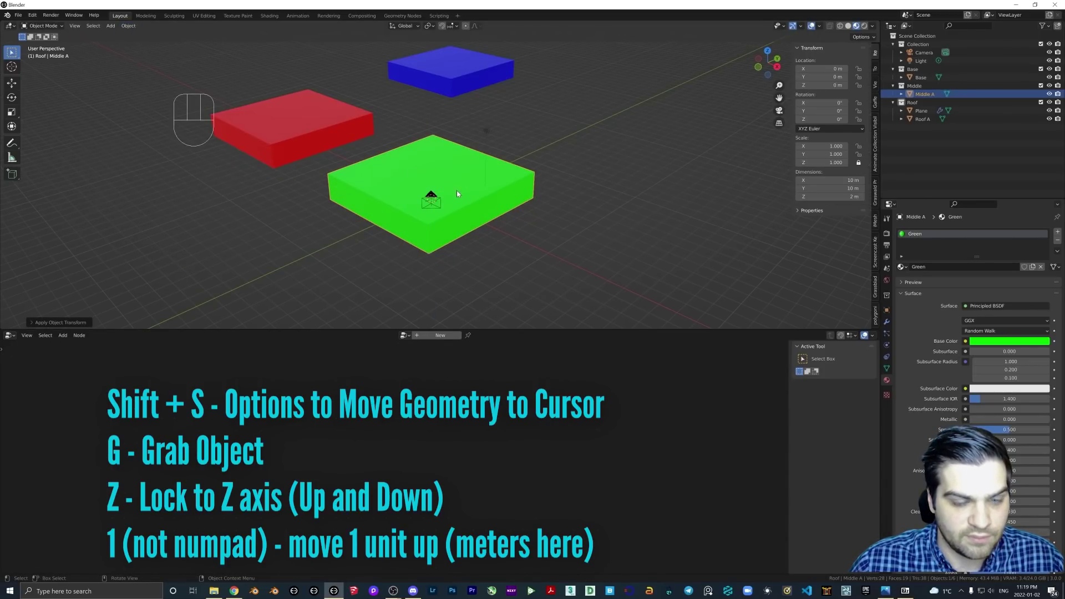
Select Roof A and snap it to the cursor at the origin with Shift+S
key(g)
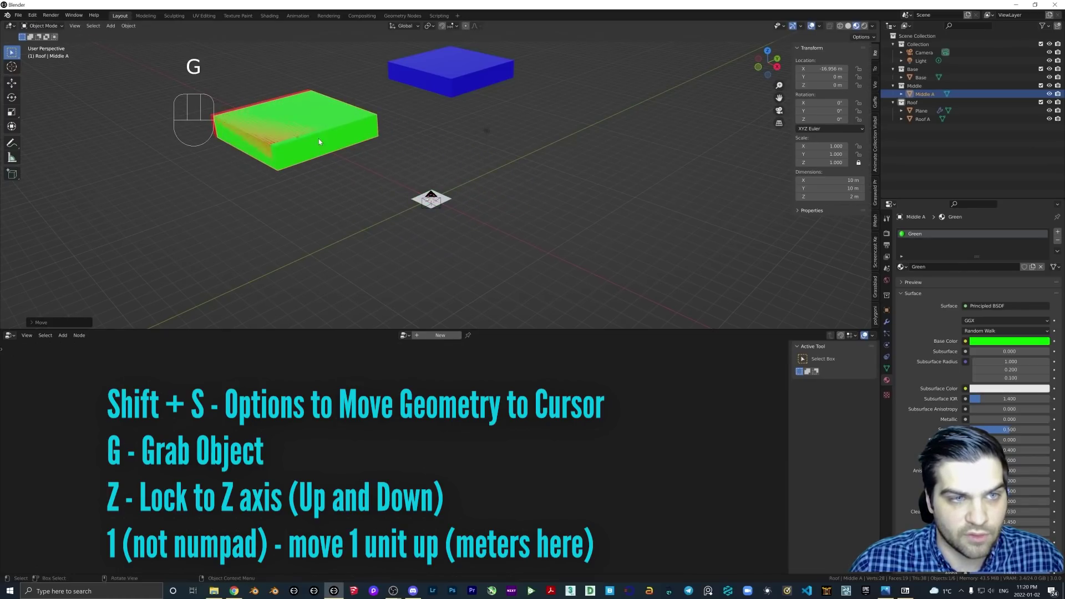
key(g)
click(449, 73)
key(shift+s)
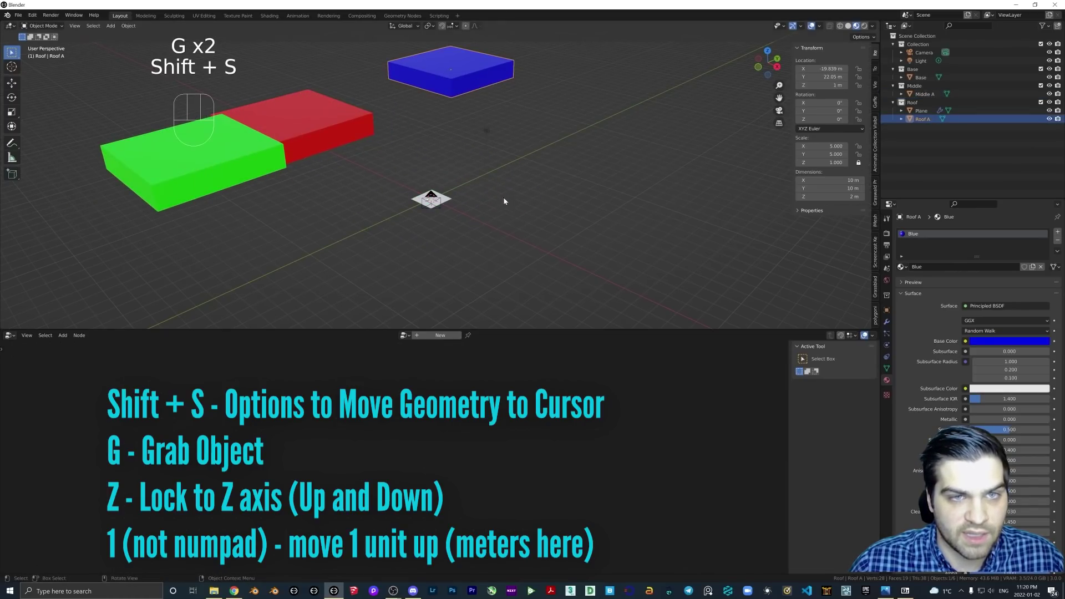
key(shift+s)
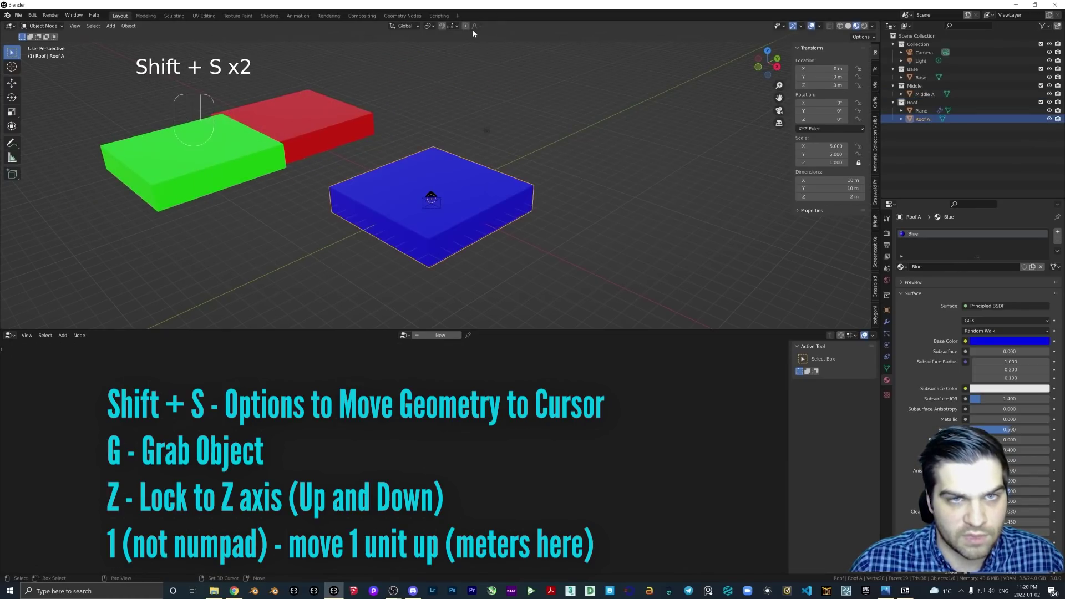
key(shift+s)
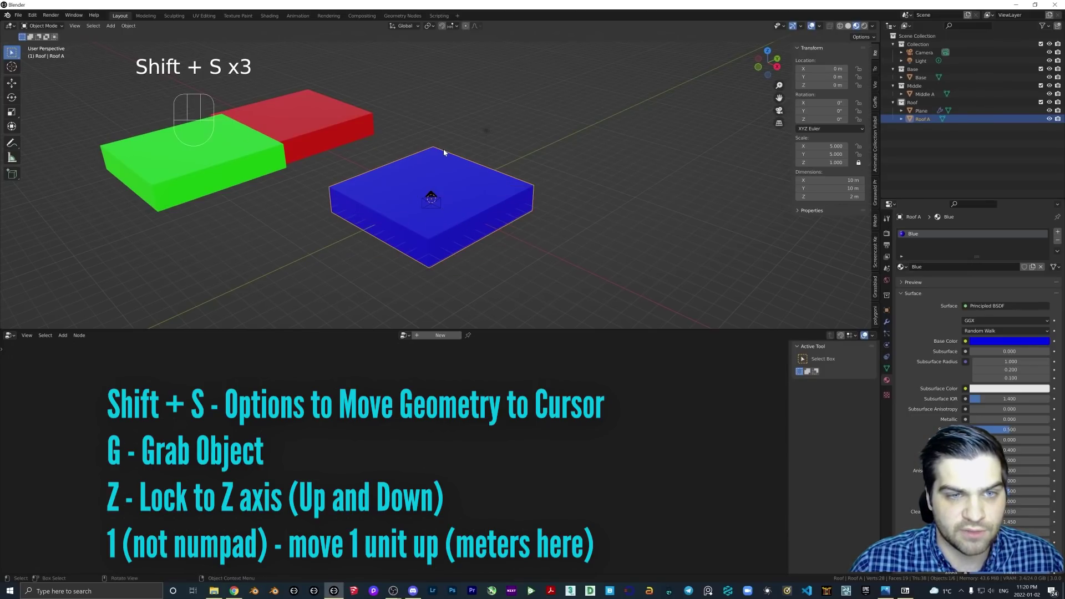
click(461, 174)
middle_click(459, 161)
middle_click(449, 191)
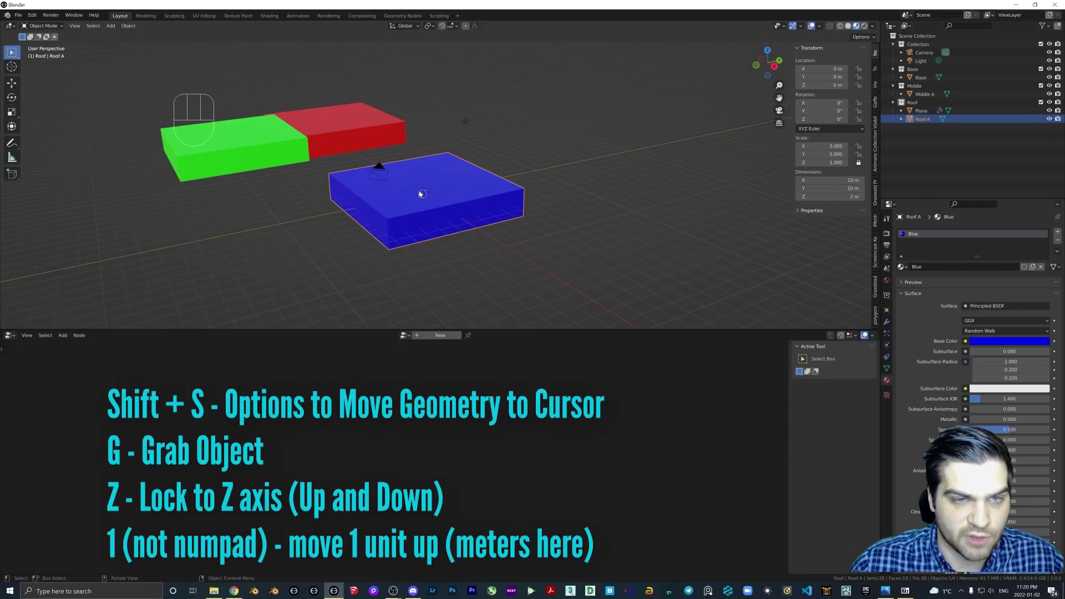
key(shift+s)
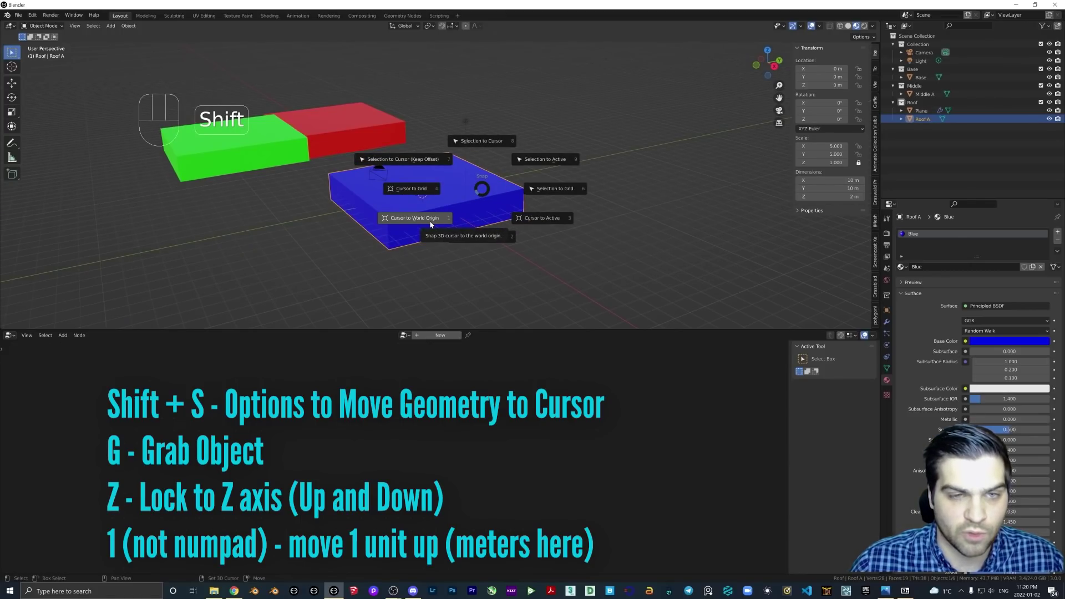
key(shift+s)
middle_click(451, 188)
Raise Roof A 1 m on Z, apply all transforms, then slide it aside along X
key(g)
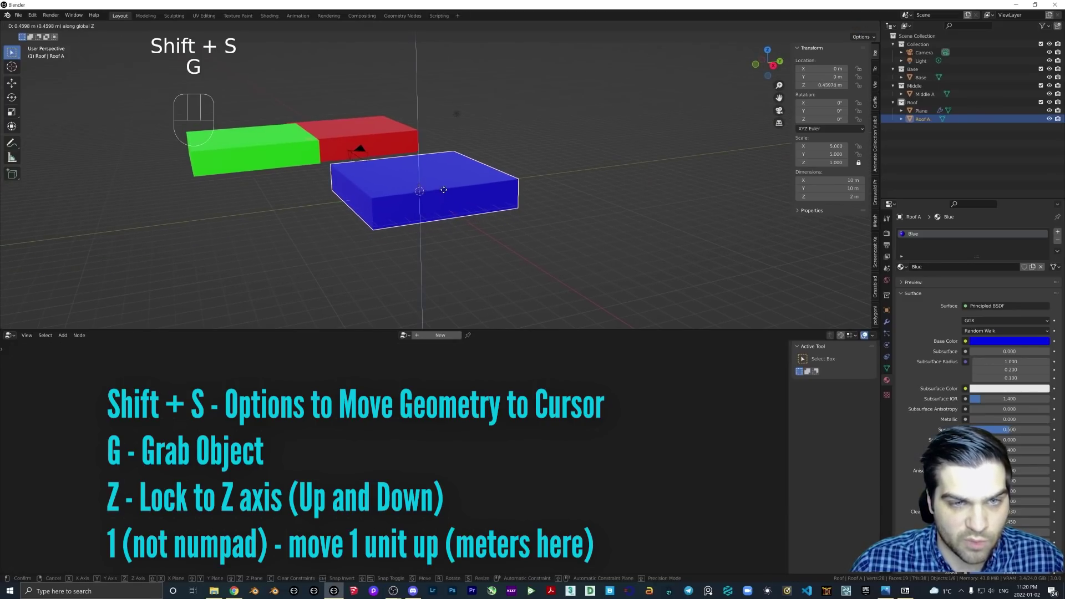
drag(438, 195, 427, 220)
key(ctrl+a)
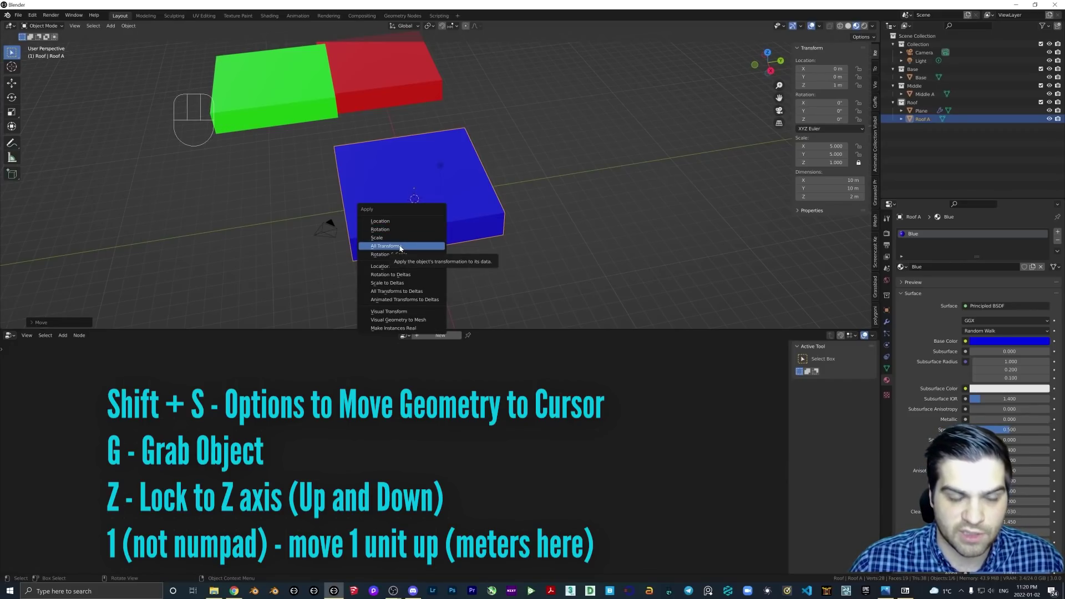
drag(415, 237, 452, 240)
key(g)
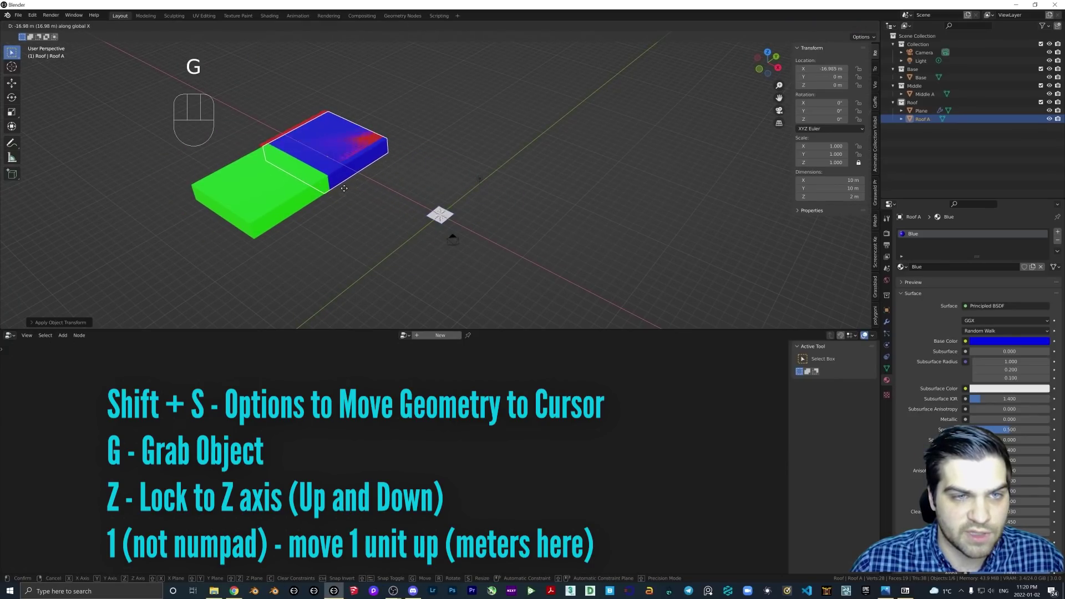
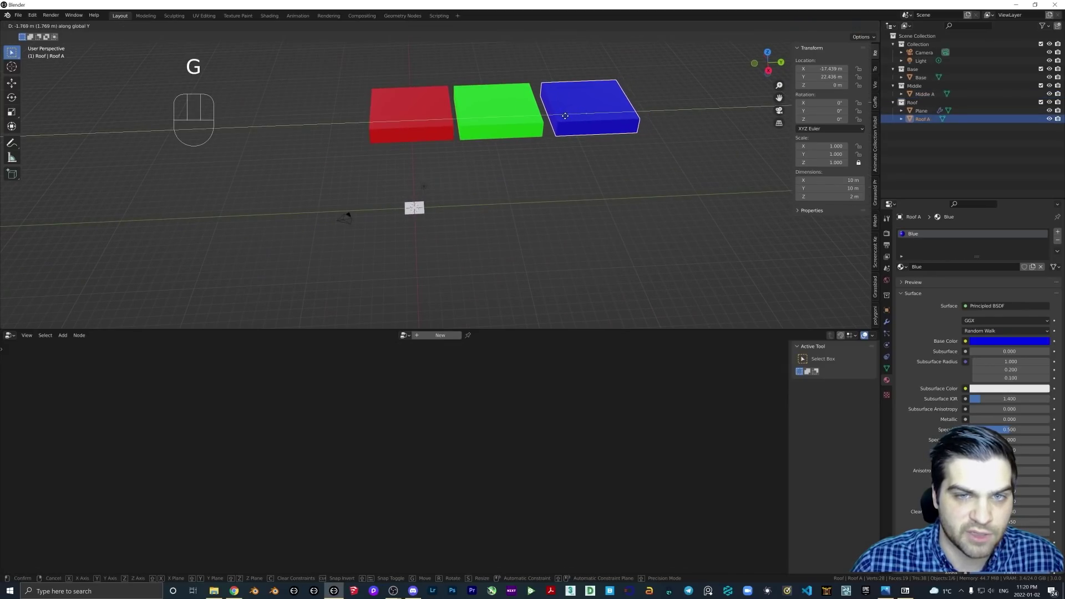
Select the Plane and wire the Base Collection Info geometry into Join Geometry so the red base shows at the origin
click(427, 128)
drag(423, 123, 456, 117)
middle_click(418, 205)
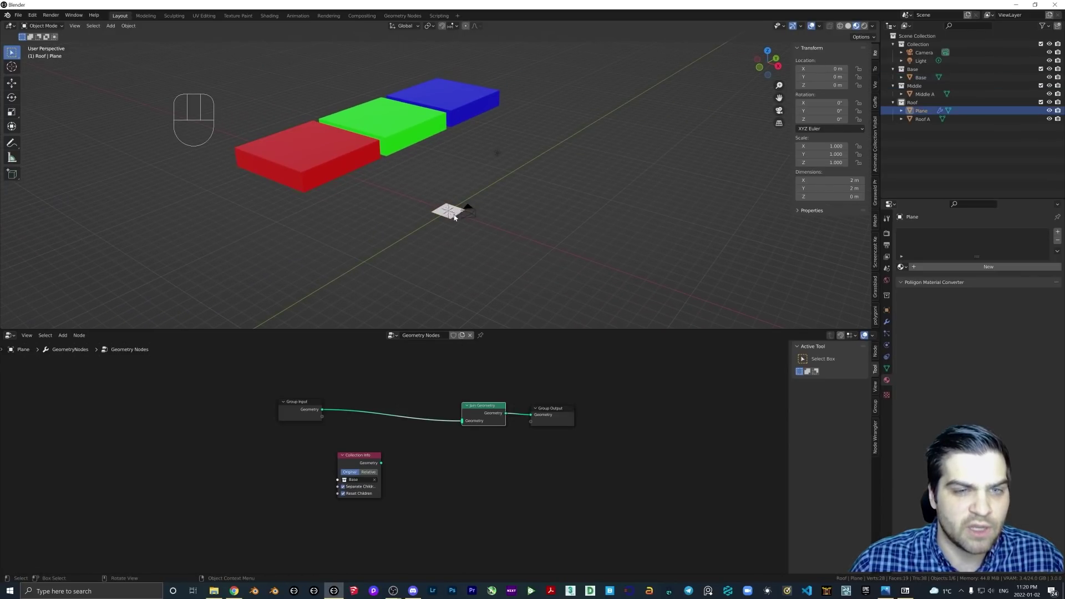
drag(410, 453, 467, 424)
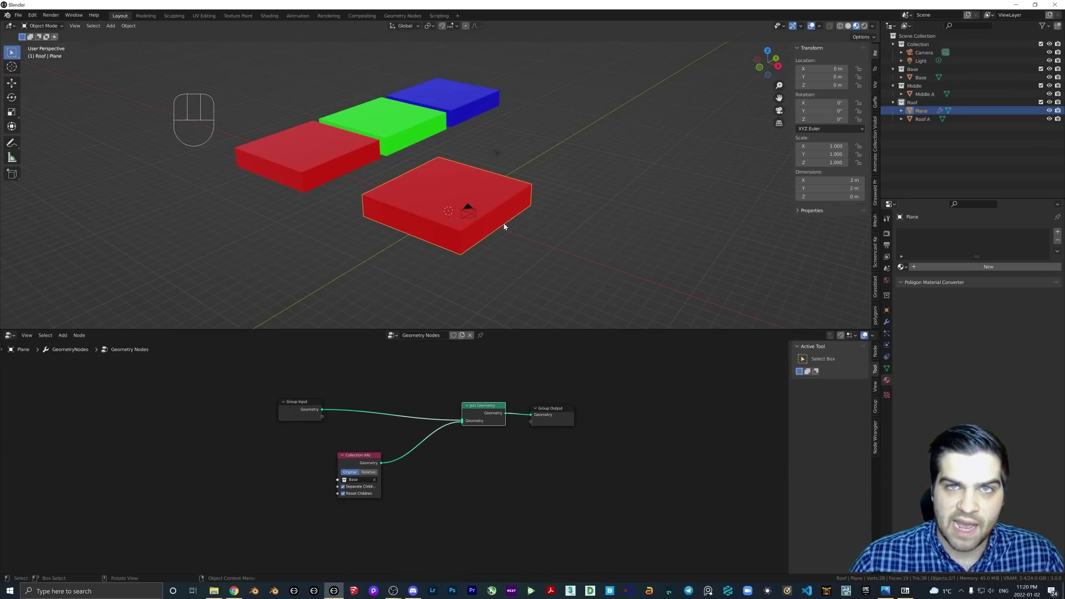
drag(494, 218, 464, 222)
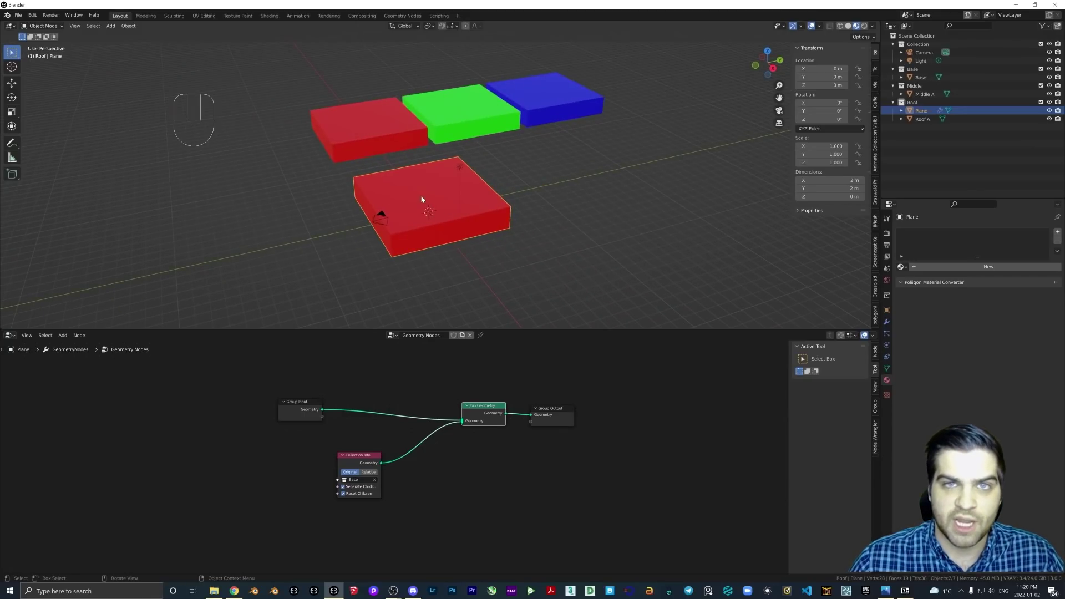
middle_click(435, 195)
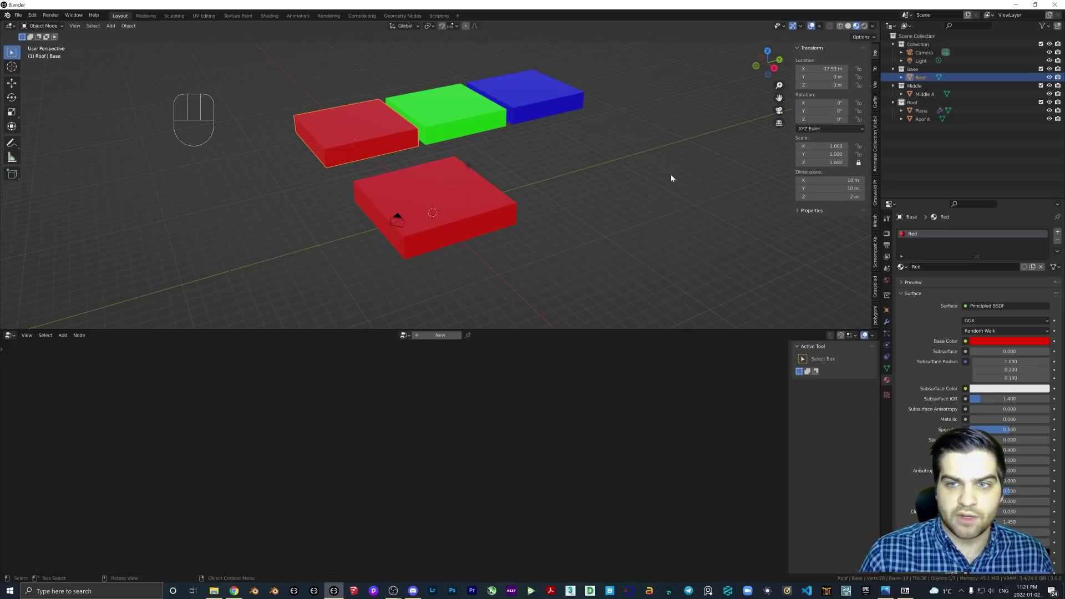
Orbit the viewport to inspect the red base block
middle_click(503, 229)
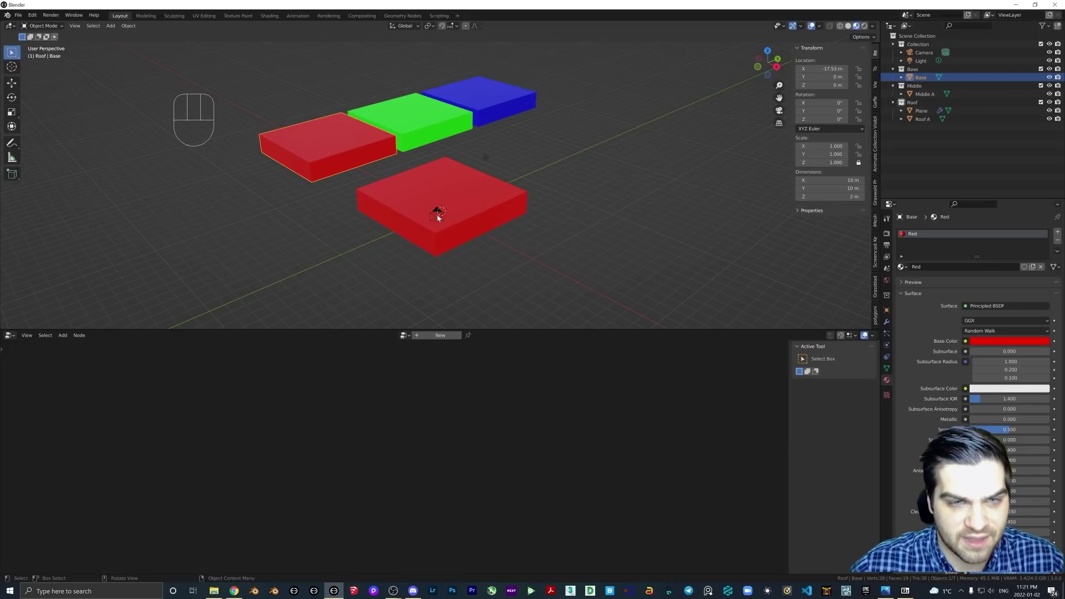
middle_click(461, 220)
middle_click(479, 216)
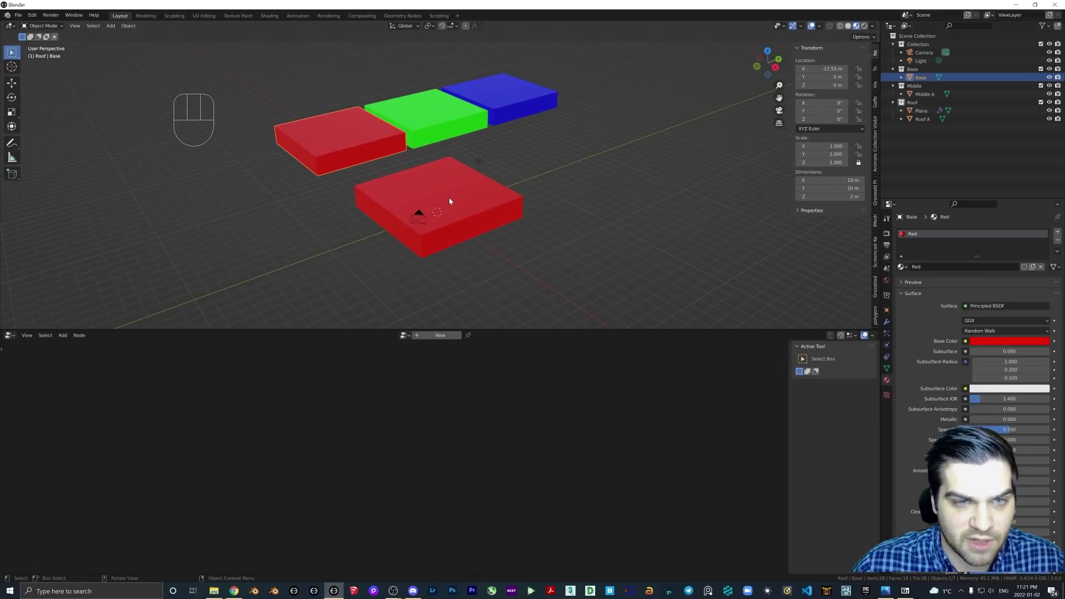
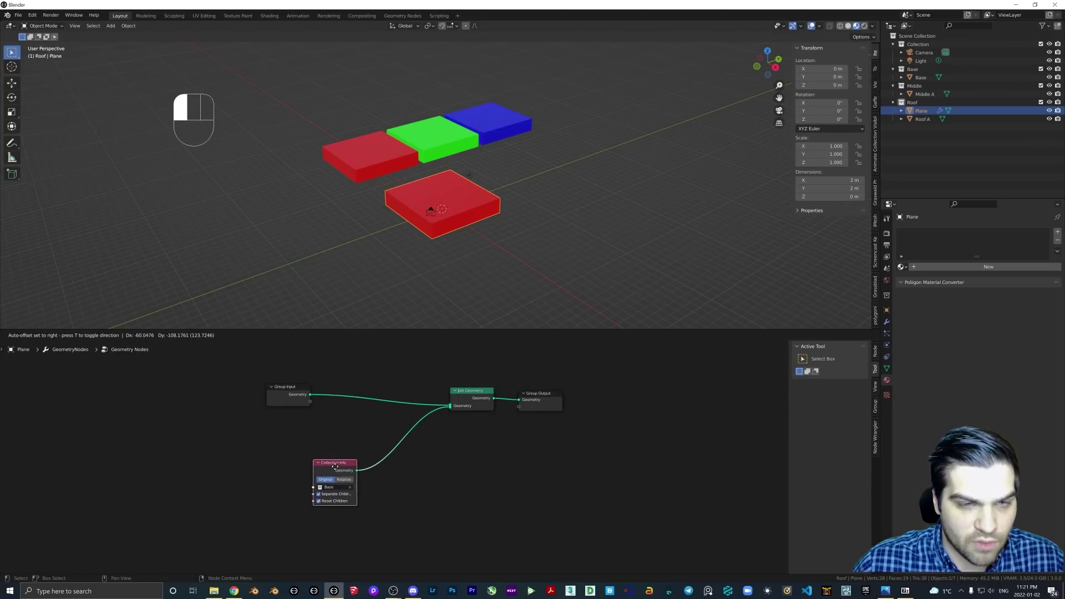
Rearrange the Collection Info, Join Geometry and output nodes in the node tree
middle_click(361, 447)
click(339, 460)
click(496, 379)
click(574, 378)
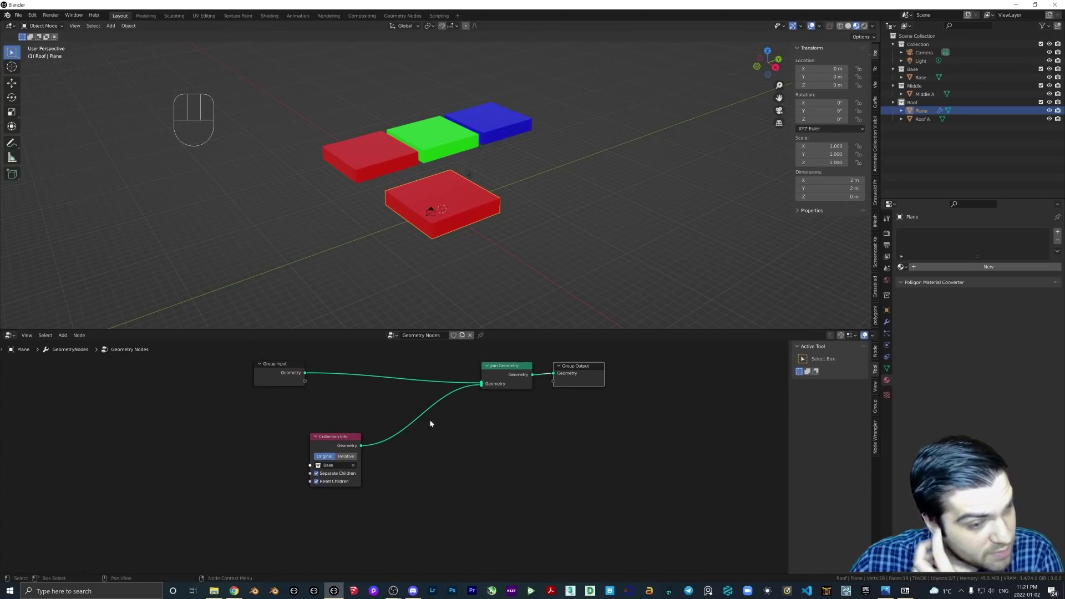
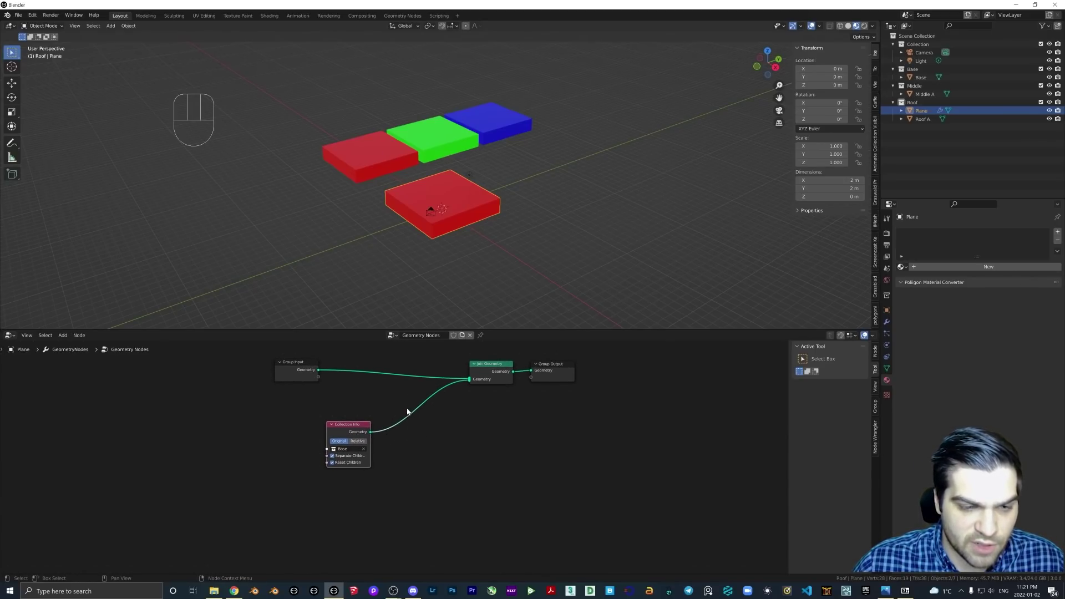
right_click(412, 403)
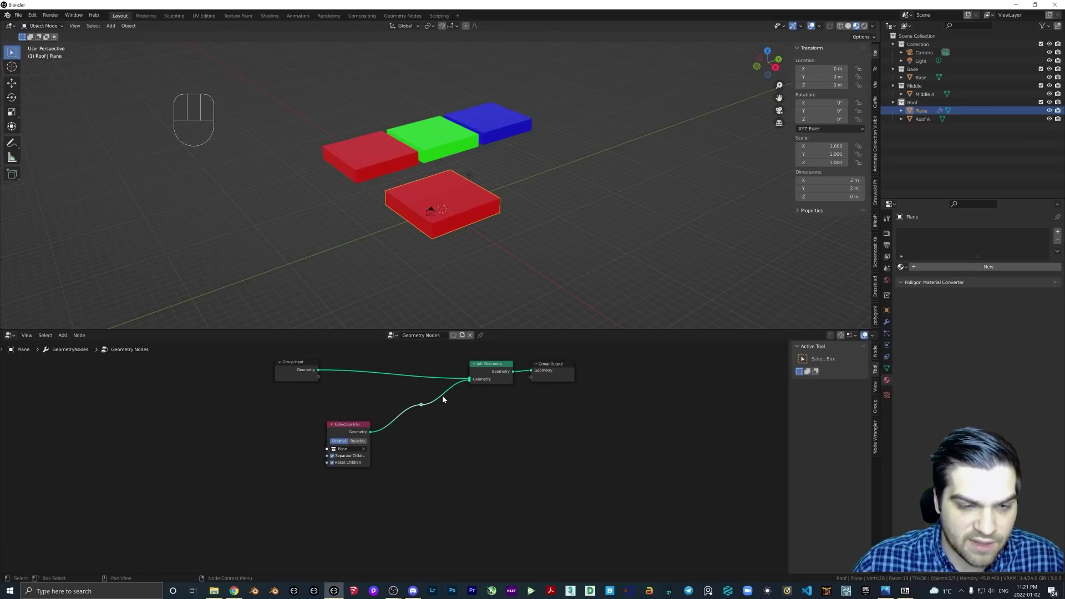
drag(329, 374, 387, 381)
drag(471, 380, 434, 370)
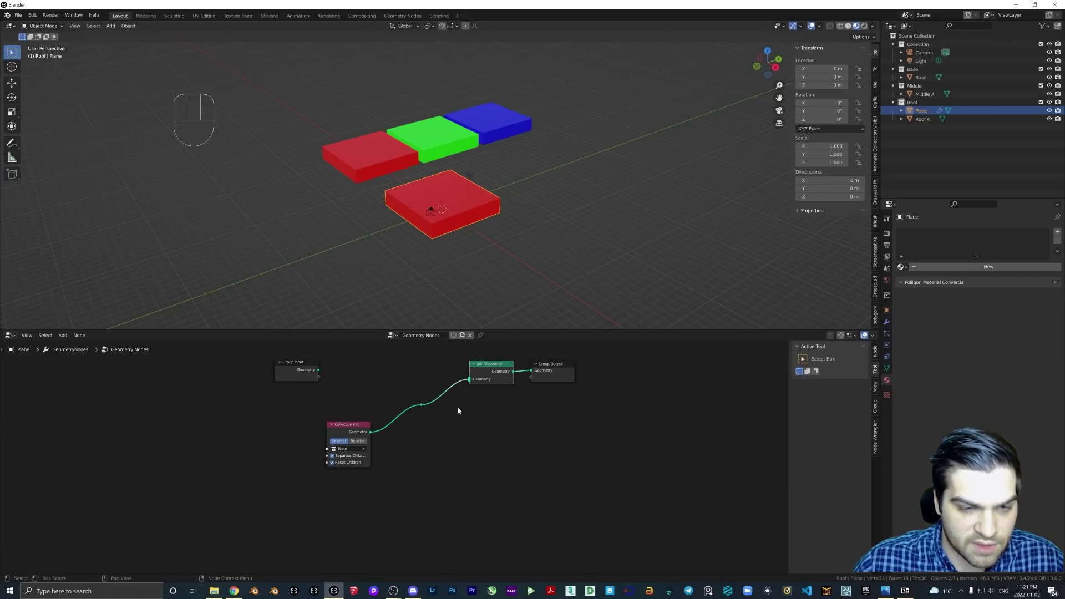
click(426, 408)
Spread the nodes apart and wrap the Collection Info node in a new frame
key(g)
key(g)
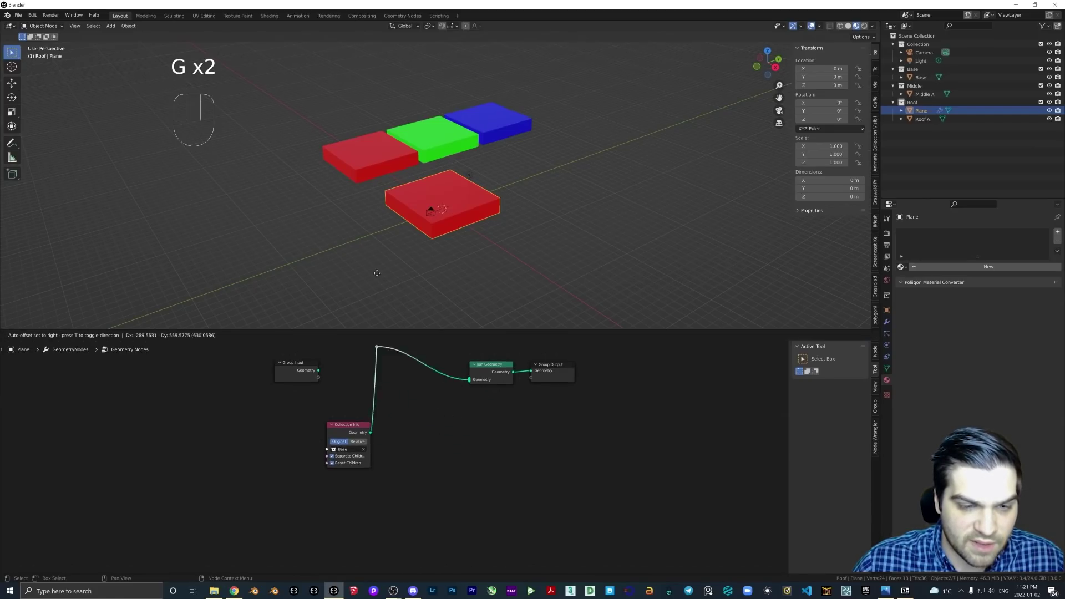
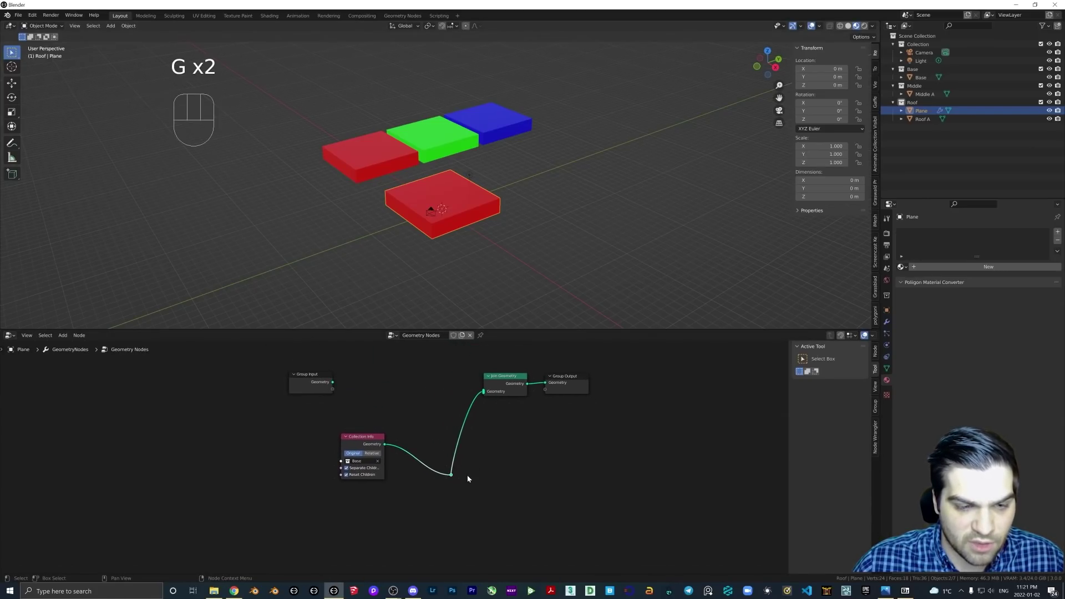
key(g)
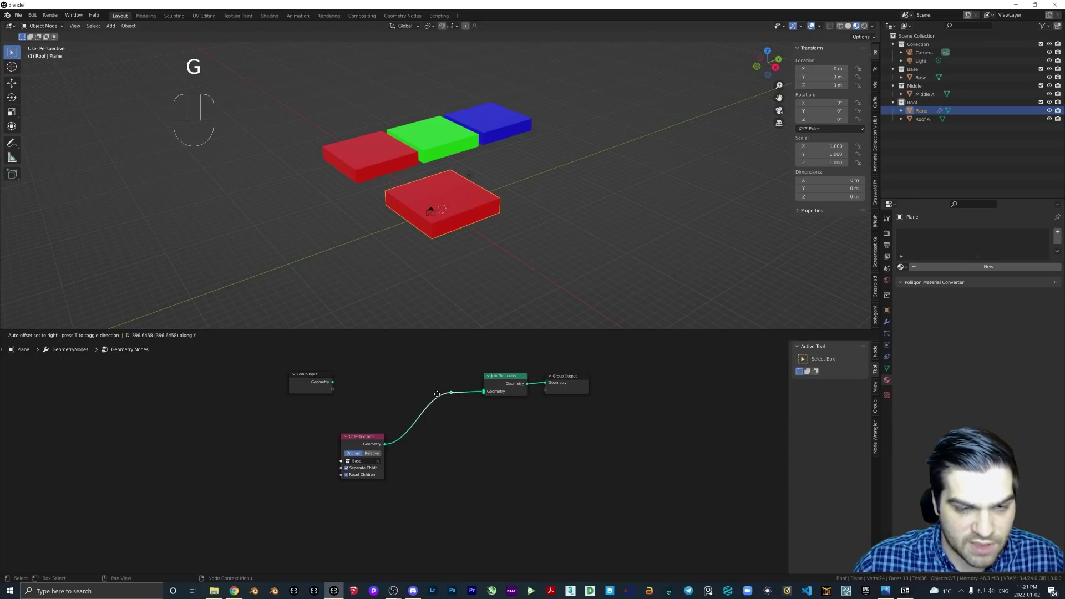
key(g)
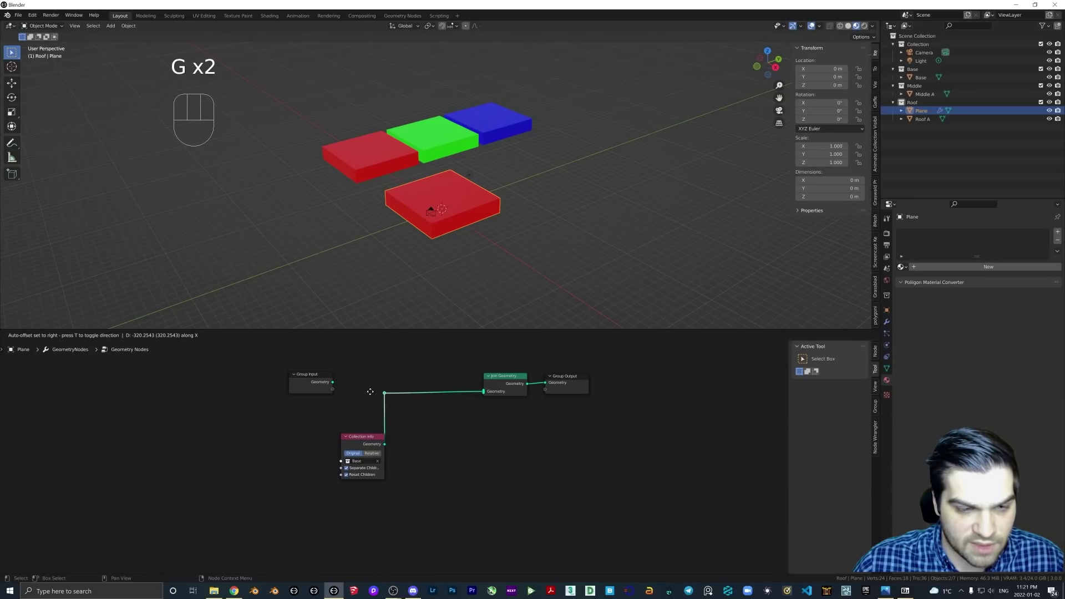
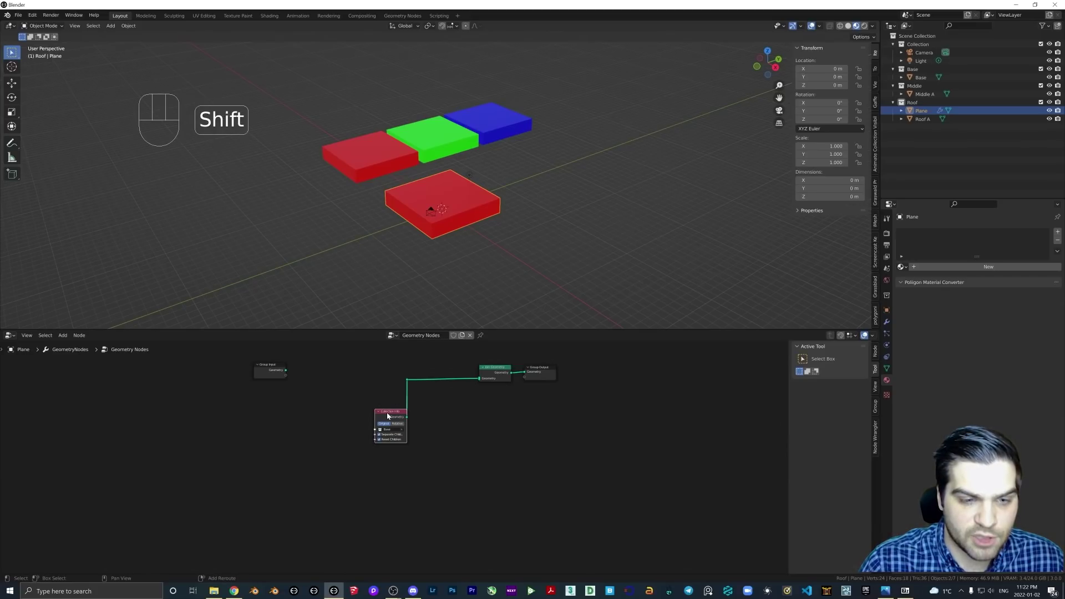
key(shift+p)
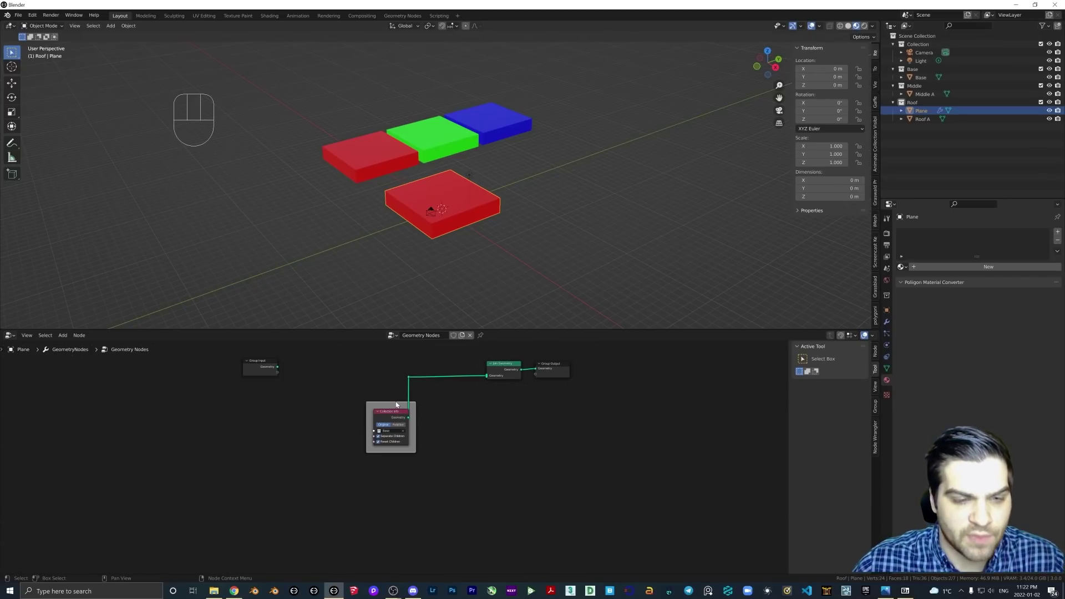
Give the Base frame a custom red colour in the sidebar Node tab, then deselect it
click(398, 407)
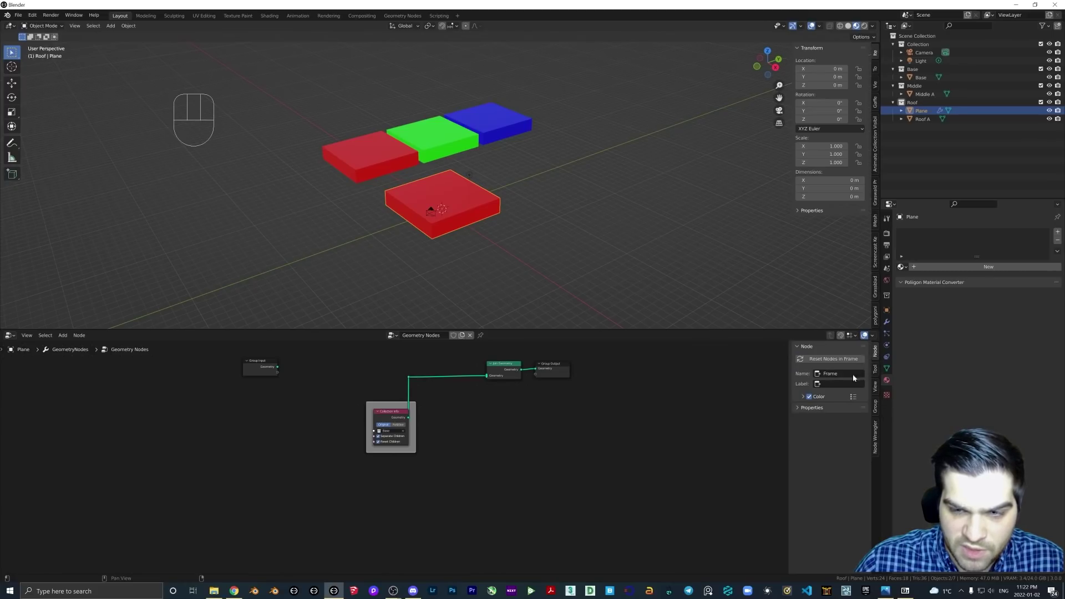
click(807, 398)
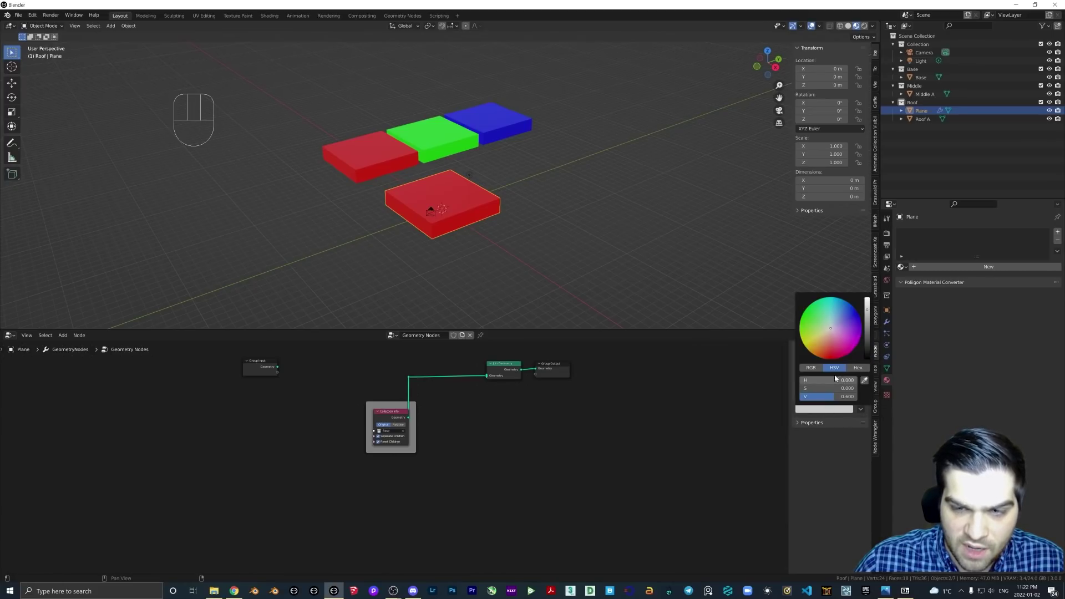
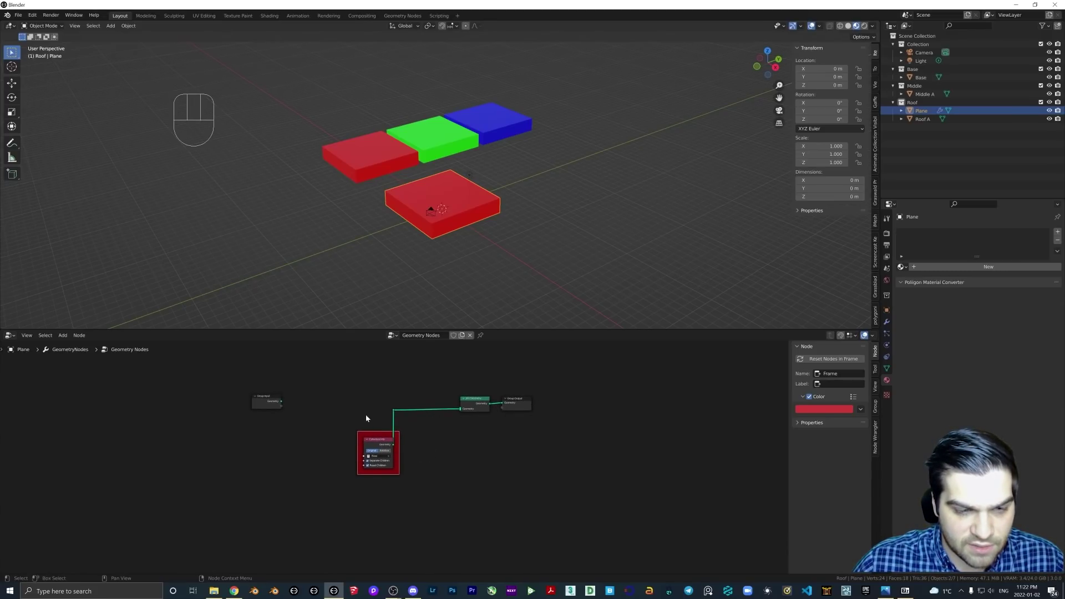
drag(354, 410, 397, 465)
drag(383, 445, 304, 445)
middle_click(419, 447)
click(399, 434)
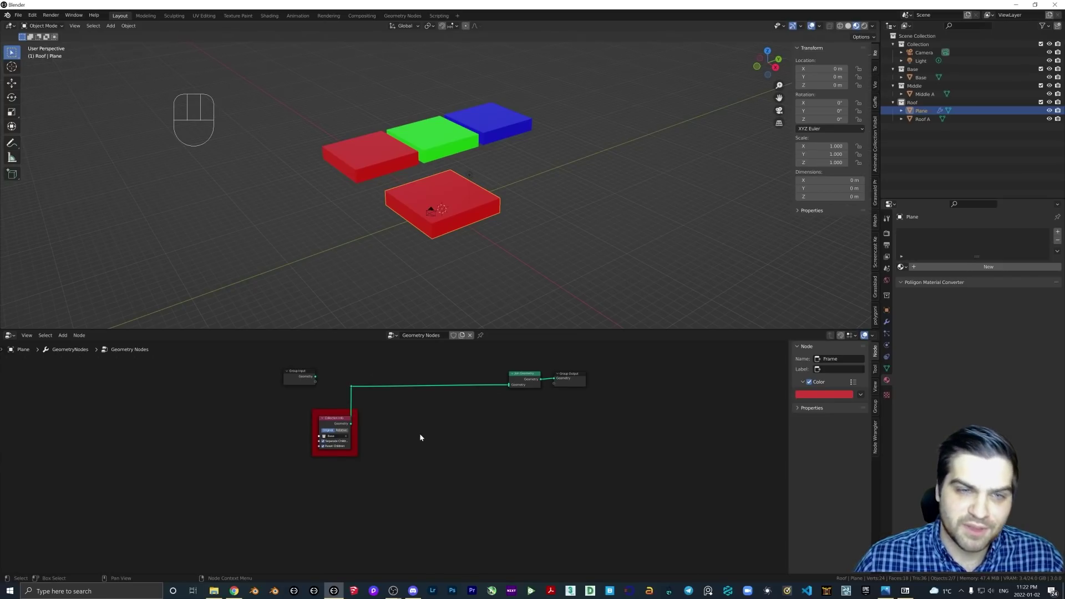
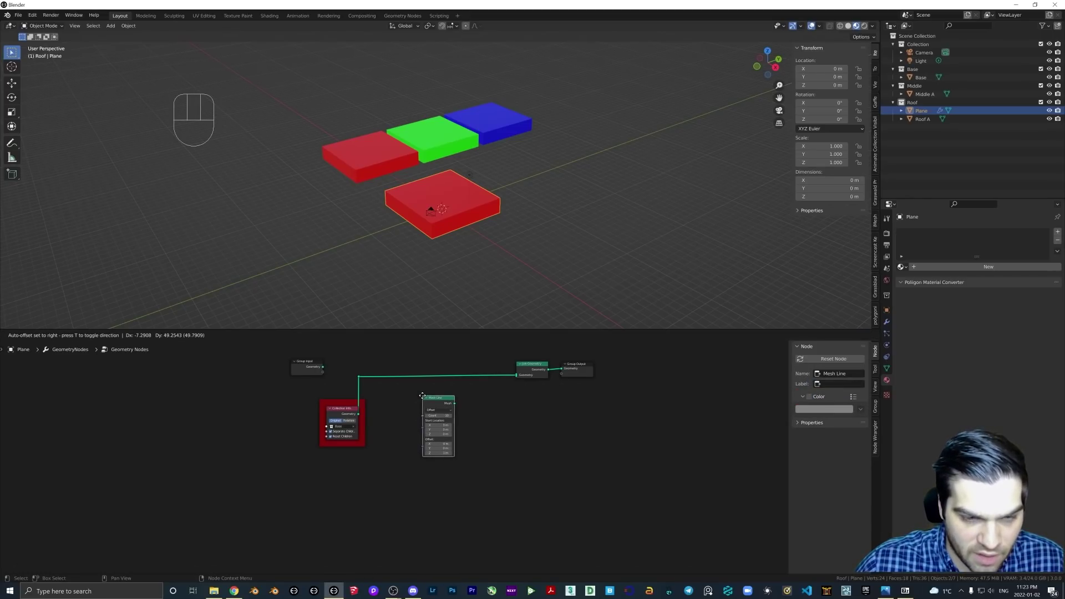
Add an Instance on Points node fed by the Mesh Line points and wire it into Join Geometry
middle_click(466, 414)
drag(439, 407, 519, 368)
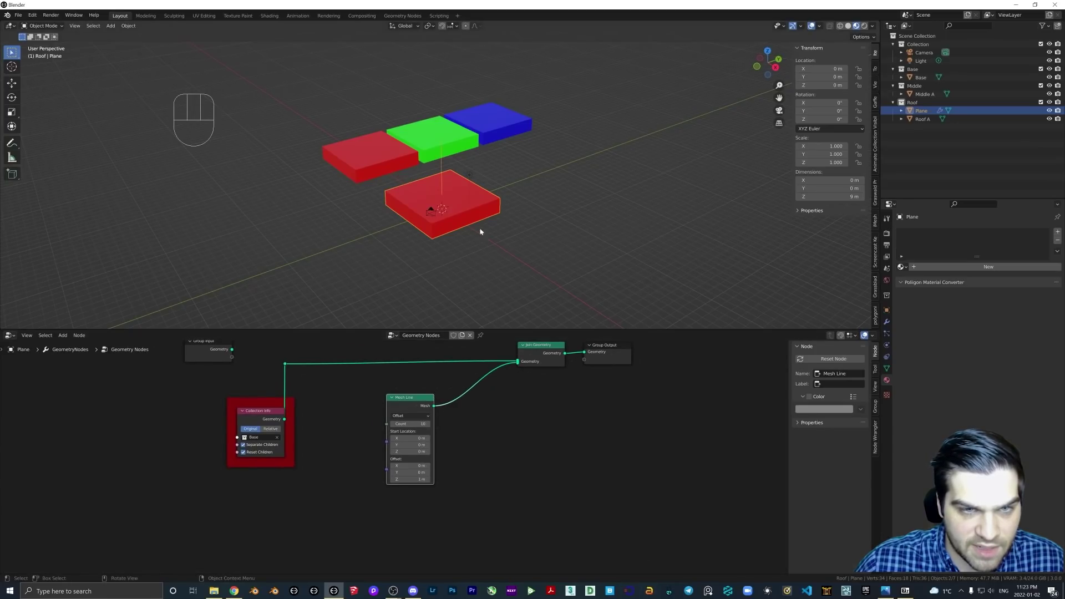
drag(471, 208, 499, 192)
drag(450, 190, 412, 196)
middle_click(460, 419)
key(shift+a)
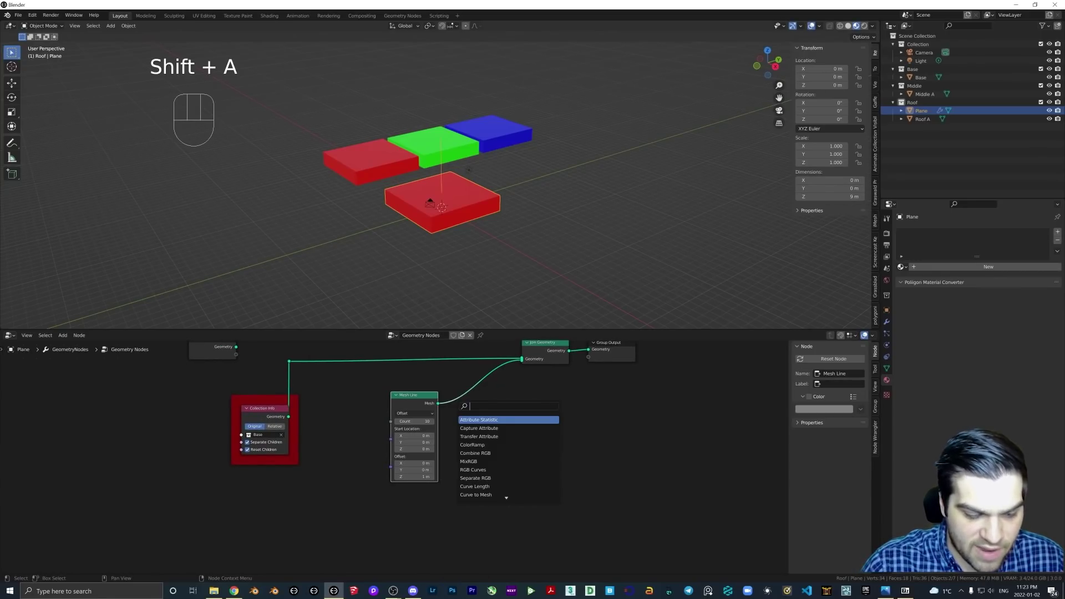
key(Down)
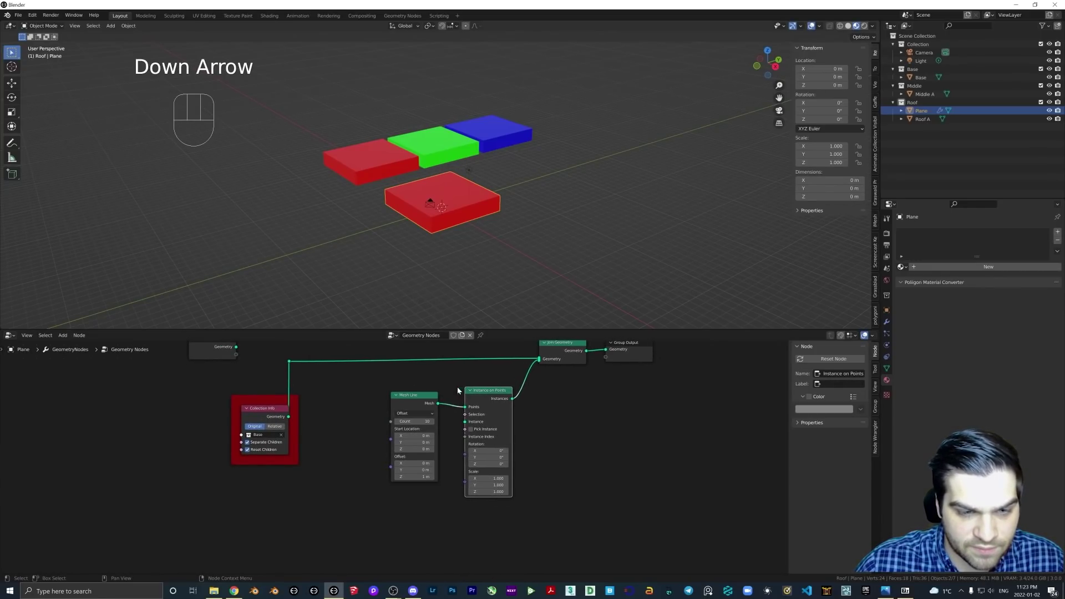
drag(468, 219, 494, 208)
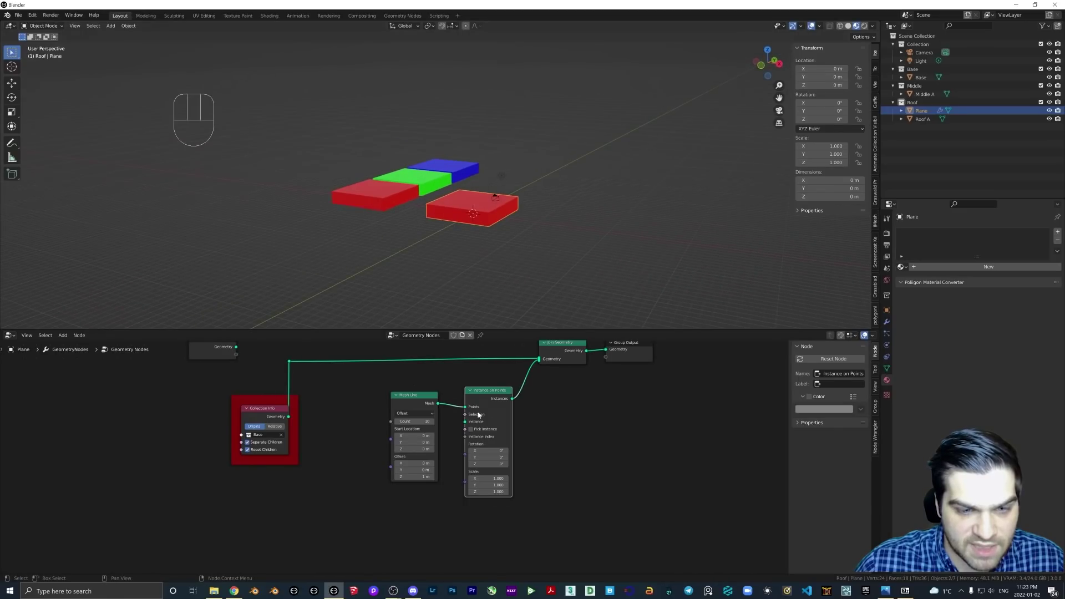
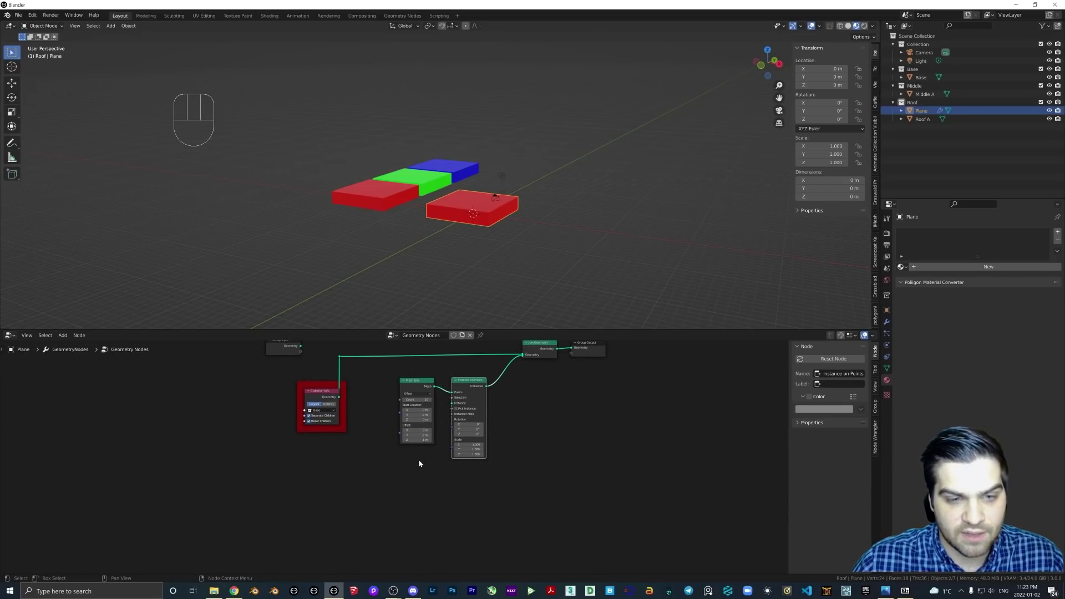
drag(411, 236, 396, 241)
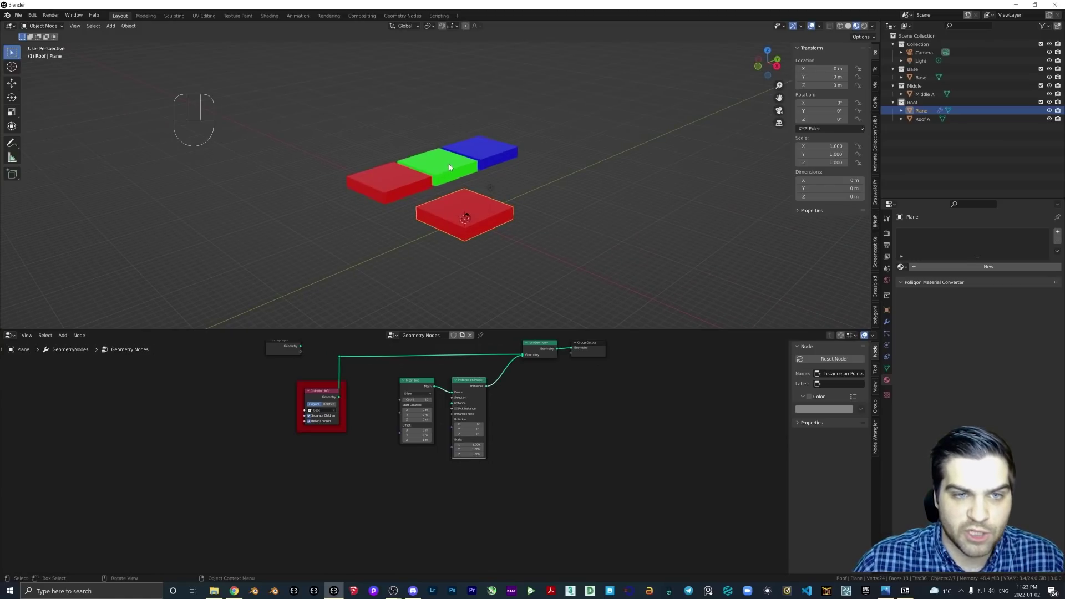
Return to the Plane's tree and add a Separate Components node below the Collection Info
click(476, 208)
key(shift+a)
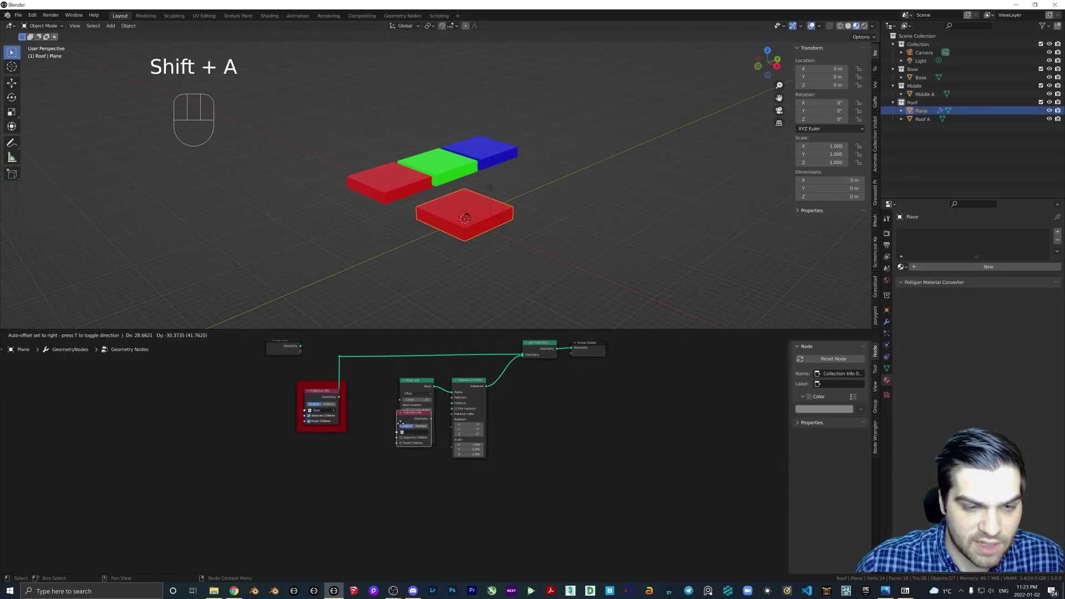
key(shift+a)
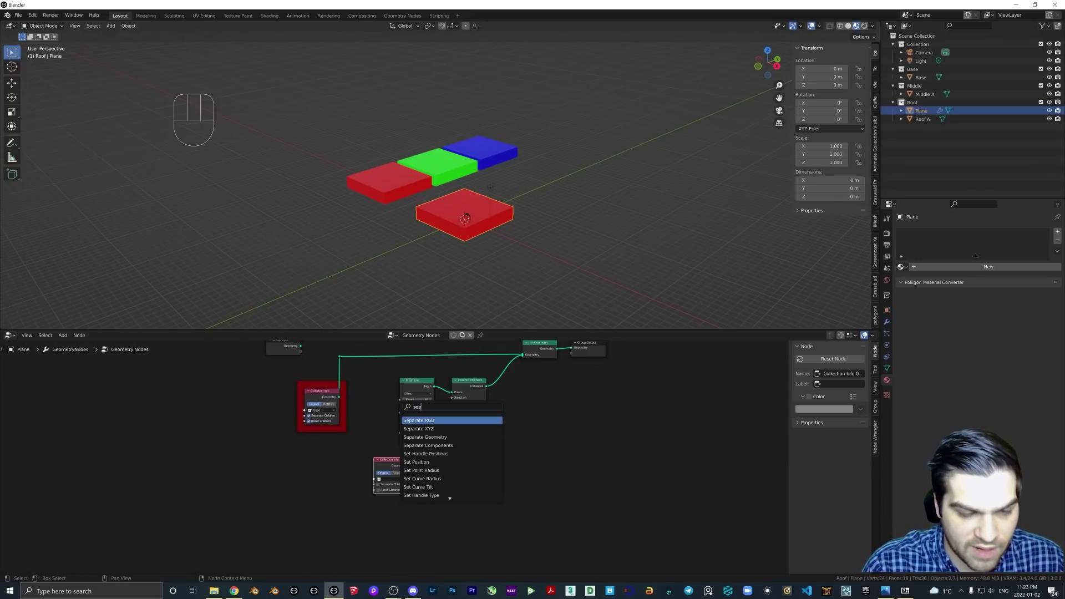
key(Down)
key(Delete)
key(shift+a)
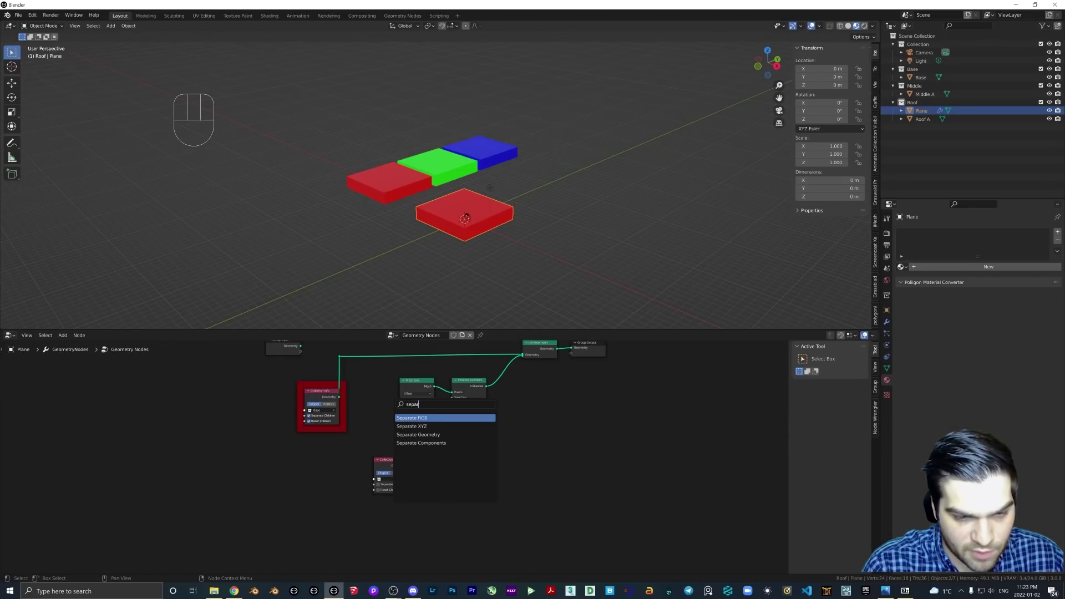
key(Down)
key(Down)
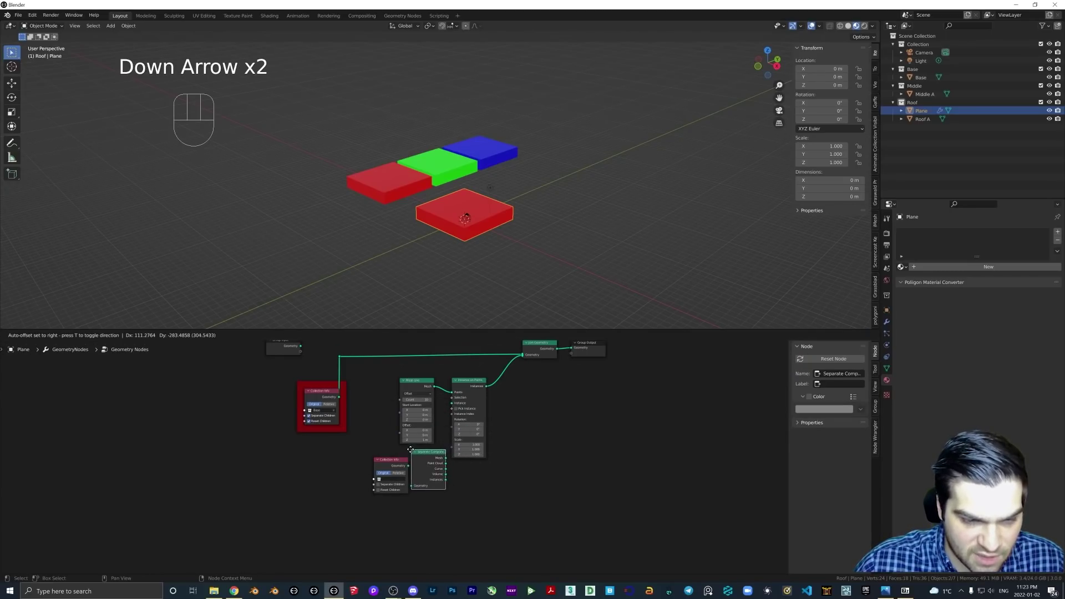
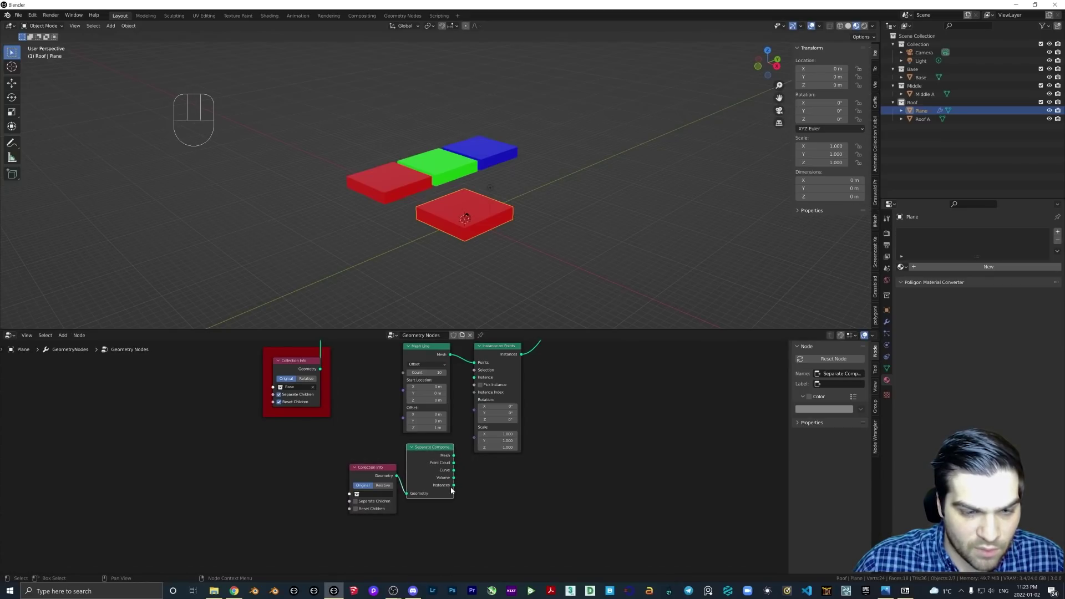
Feed the separated instances into Instance on Points with Pick Instance enabled
drag(456, 490, 476, 380)
click(485, 387)
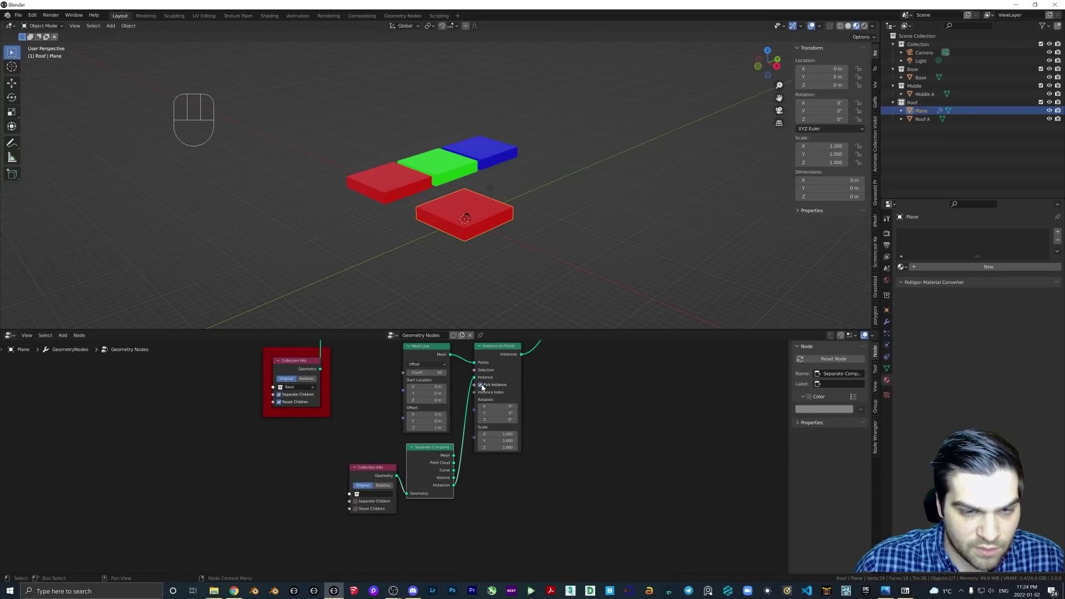
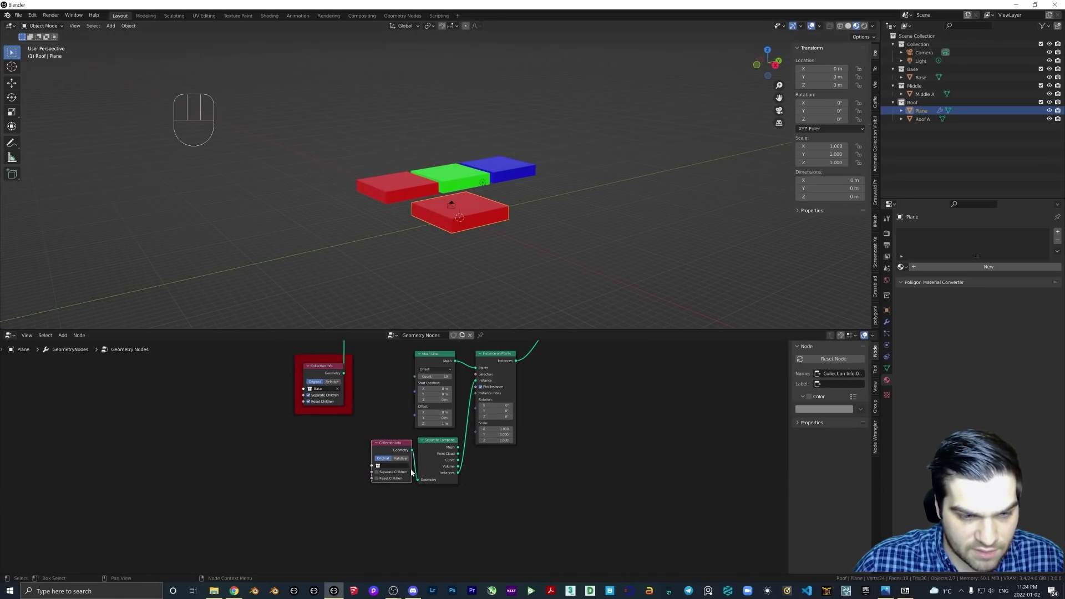
Point the second Collection Info at the Middle collection with Separate and Reset Children so green slabs stack upward
drag(388, 467, 393, 493)
middle_click(445, 216)
drag(454, 165, 438, 161)
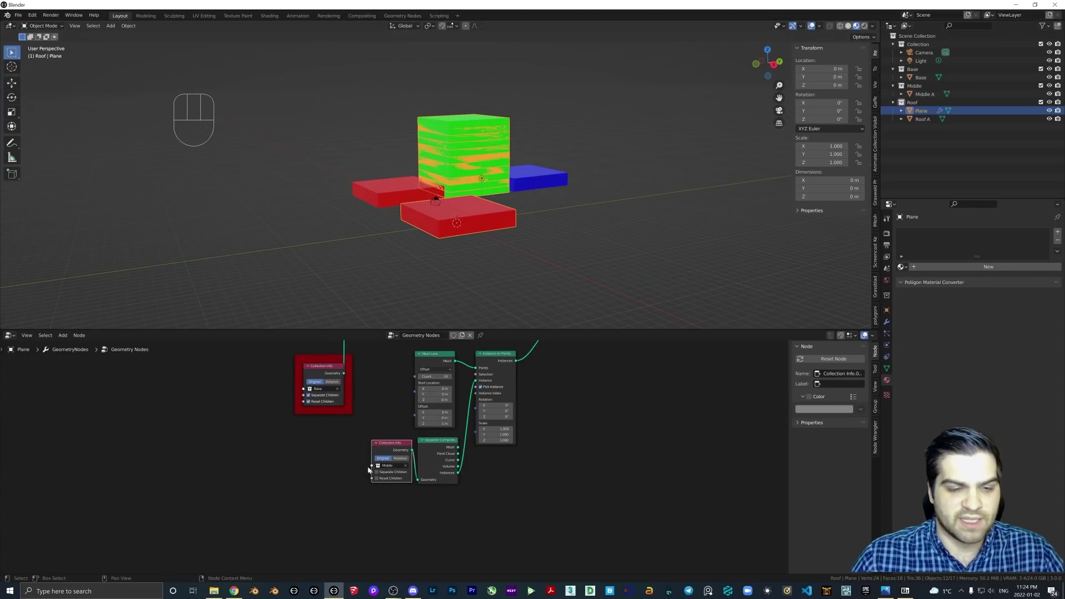
click(382, 474)
click(380, 481)
drag(470, 219, 491, 214)
drag(483, 214, 467, 213)
middle_click(472, 218)
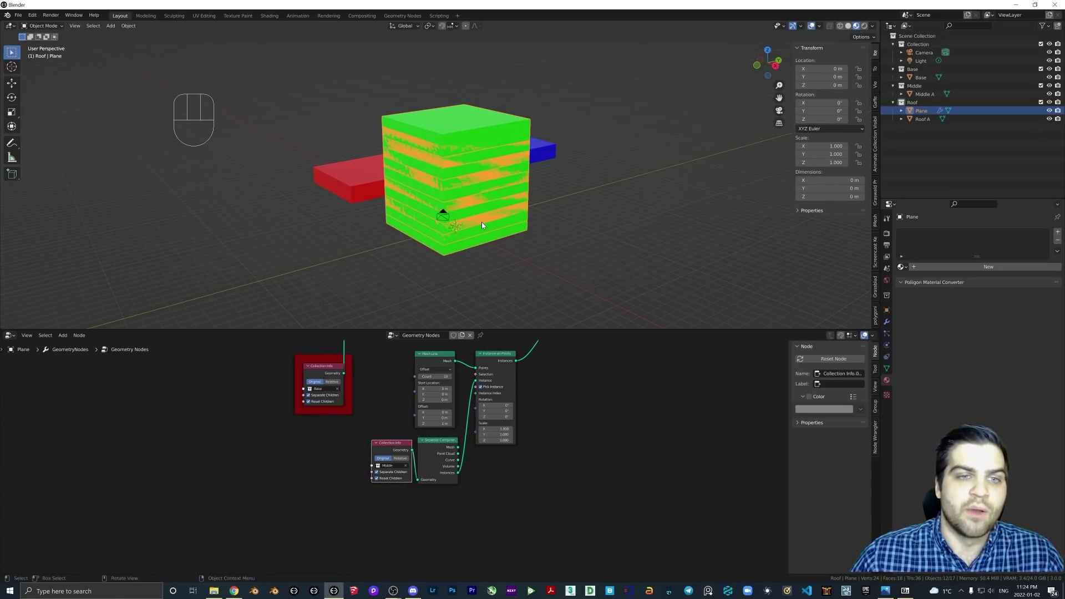
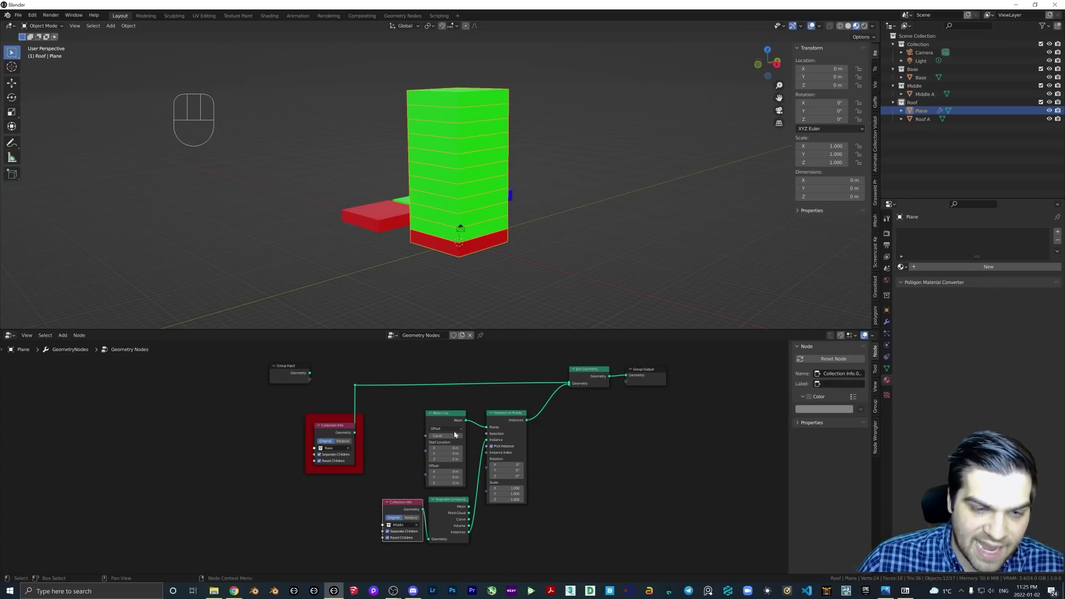
Link the Group Input's empty socket to the Mesh Line Count, undoing two wrong connections first
drag(313, 381, 324, 384)
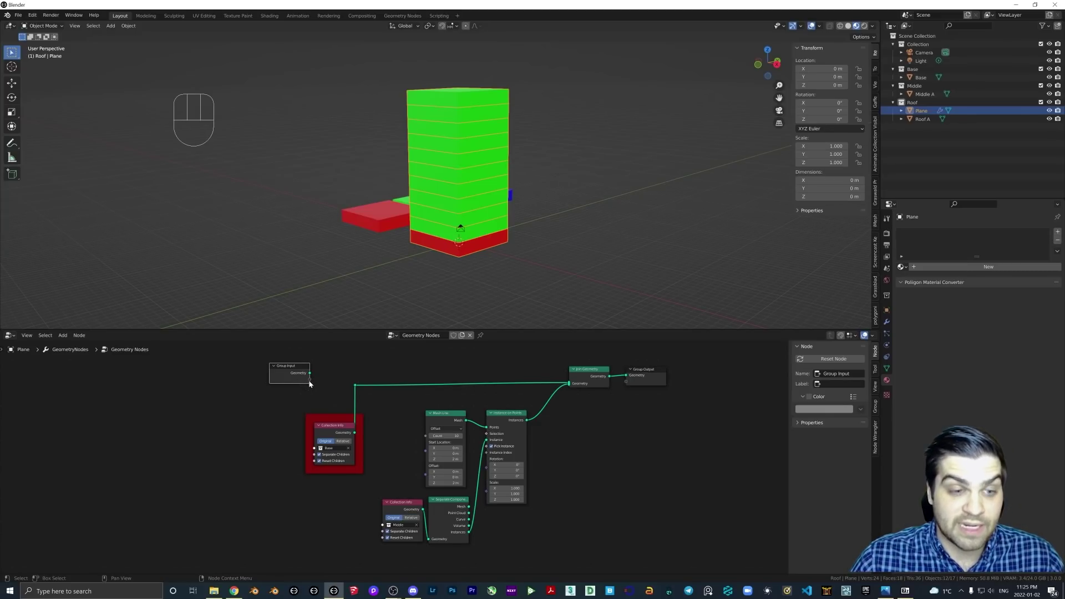
drag(313, 383, 430, 439)
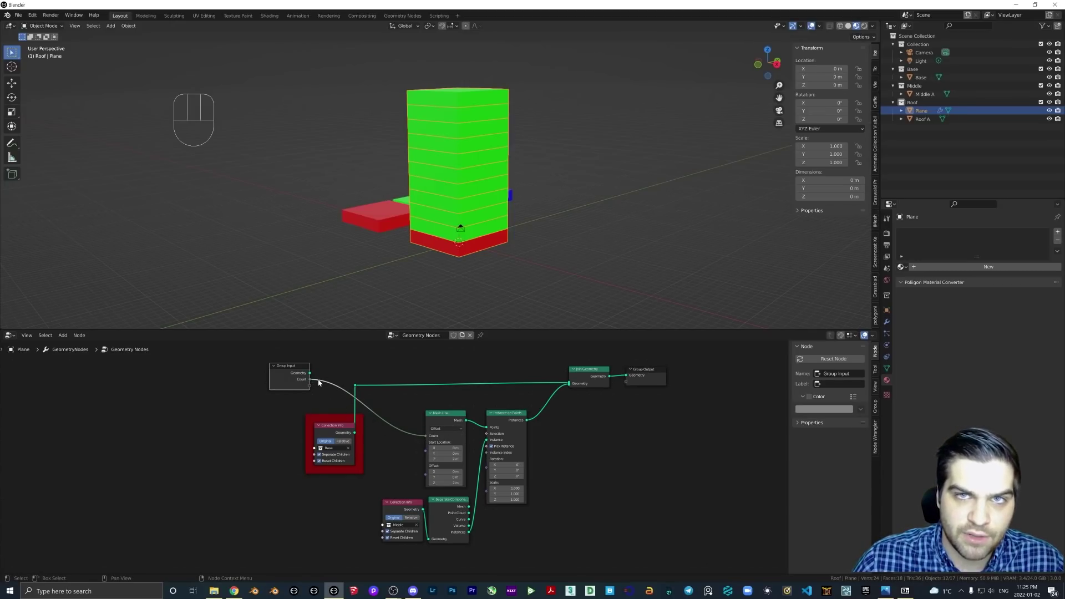
key(ctrl+z)
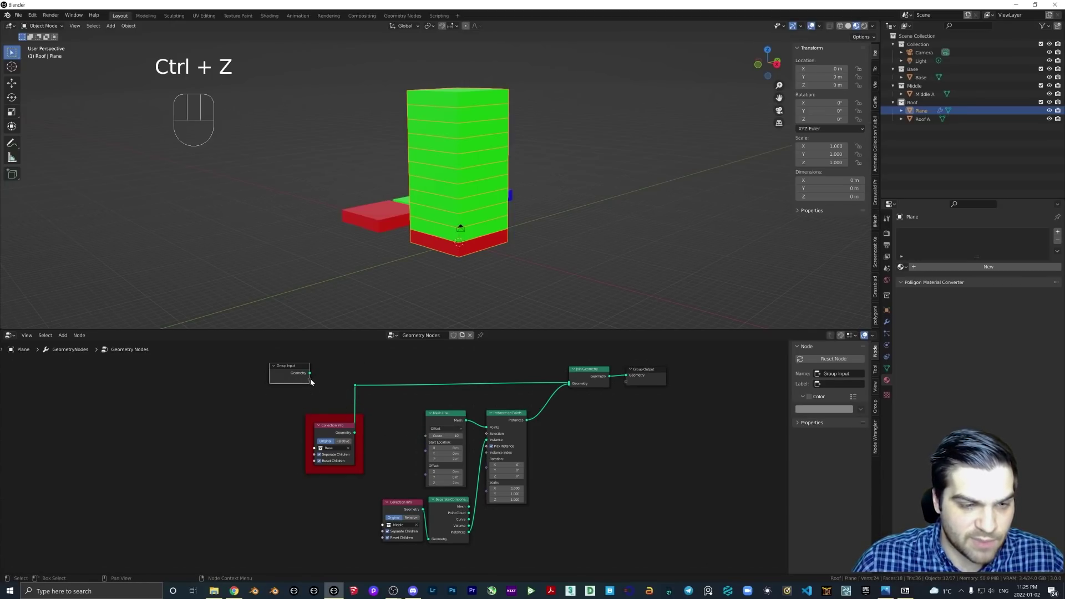
drag(321, 381, 428, 454)
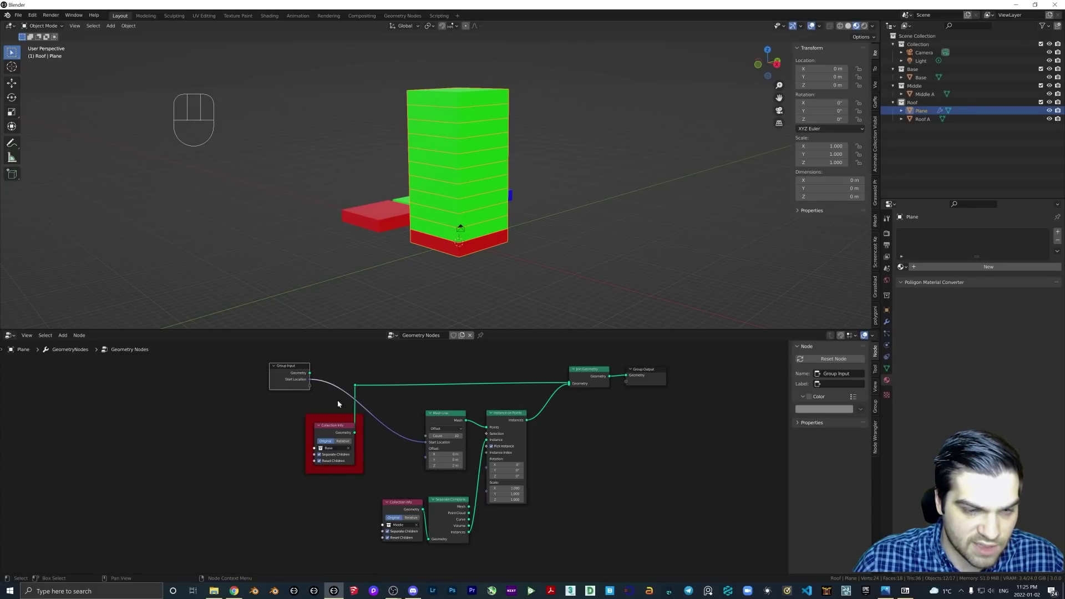
key(ctrl+z)
drag(388, 406, 433, 439)
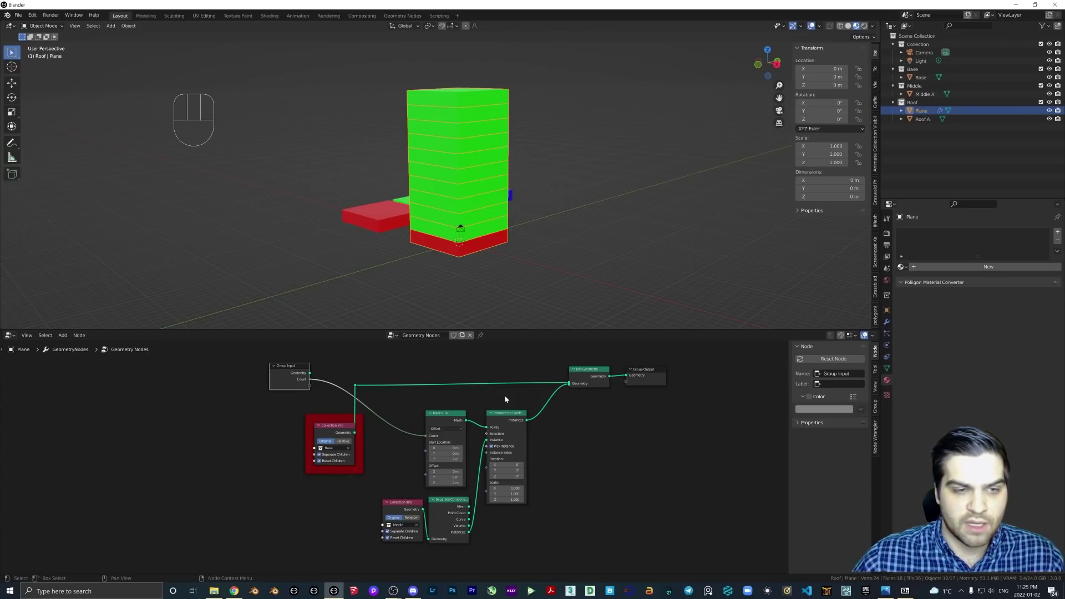
Rename the Count group input to Floors with default 5, min 1 and max 20
click(892, 325)
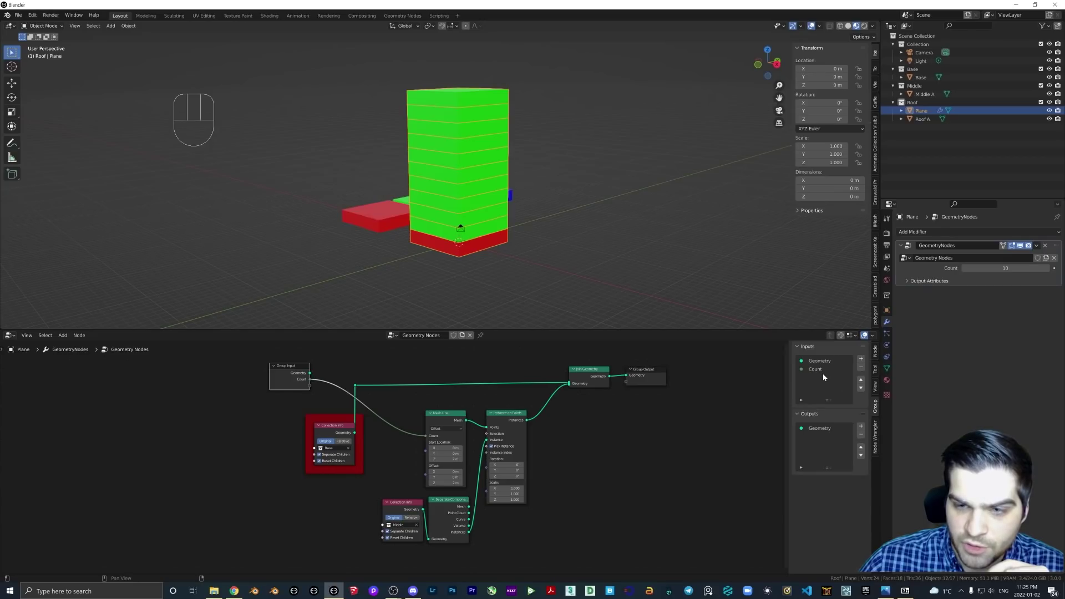
click(824, 372)
drag(824, 373, 825, 372)
key(o)
key(n)
key(n)
key(n)
key(n)
key(n)
key(n)
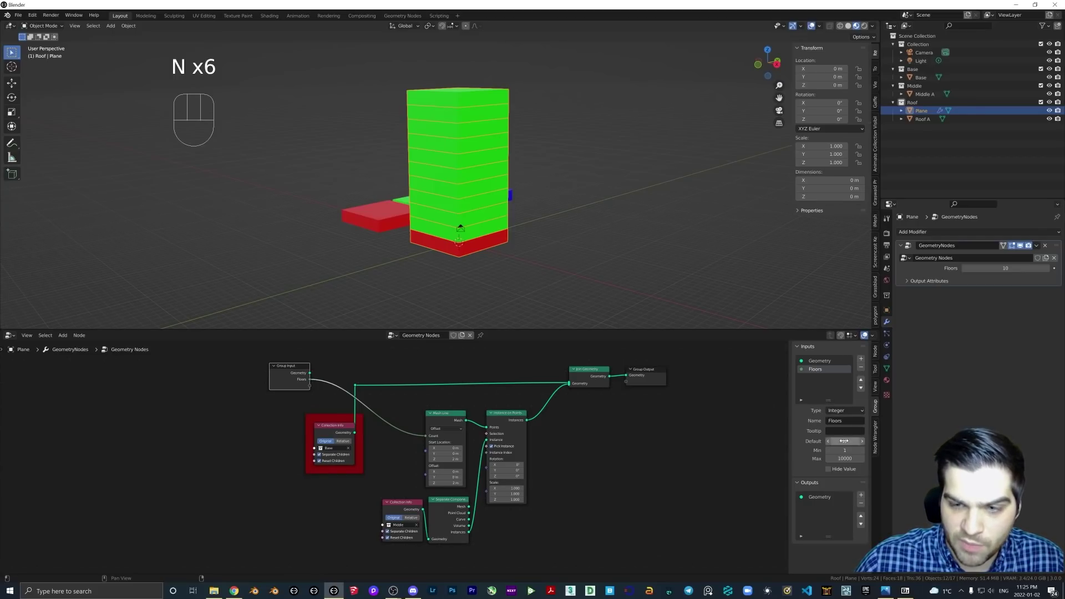
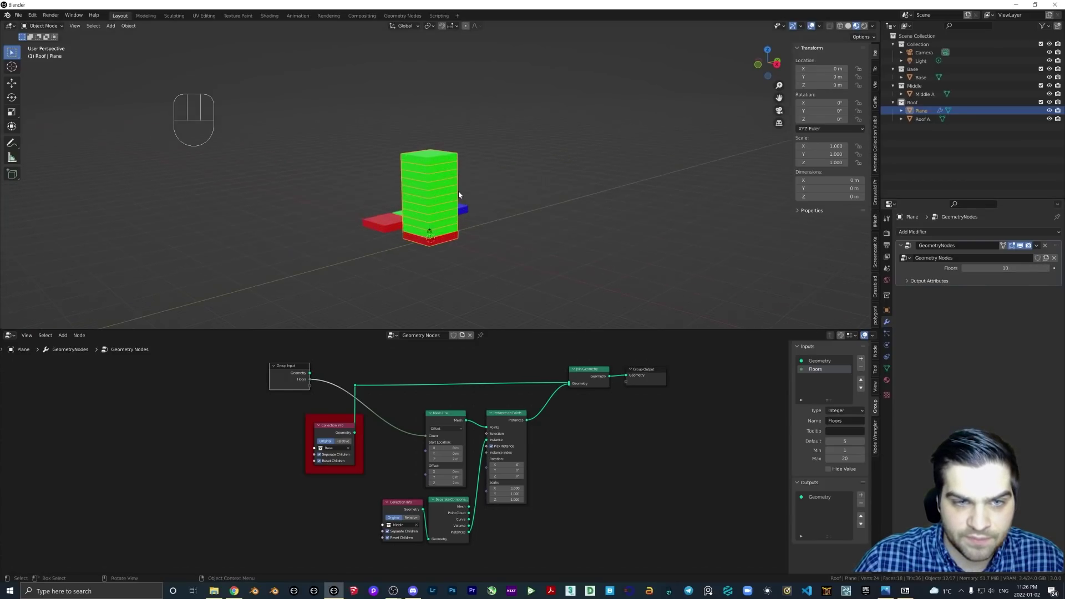
drag(465, 200, 511, 180)
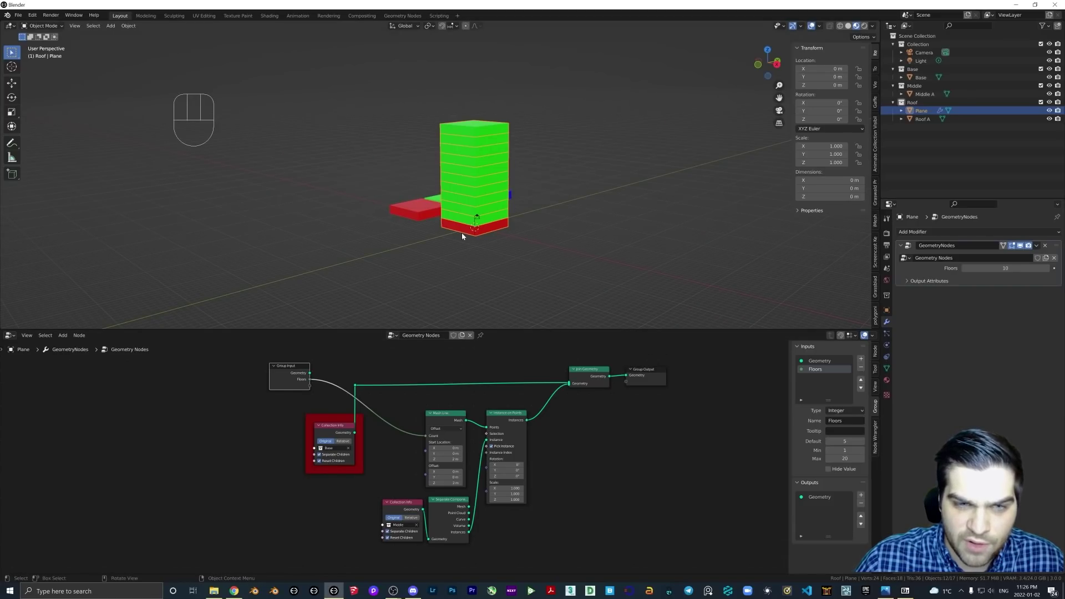
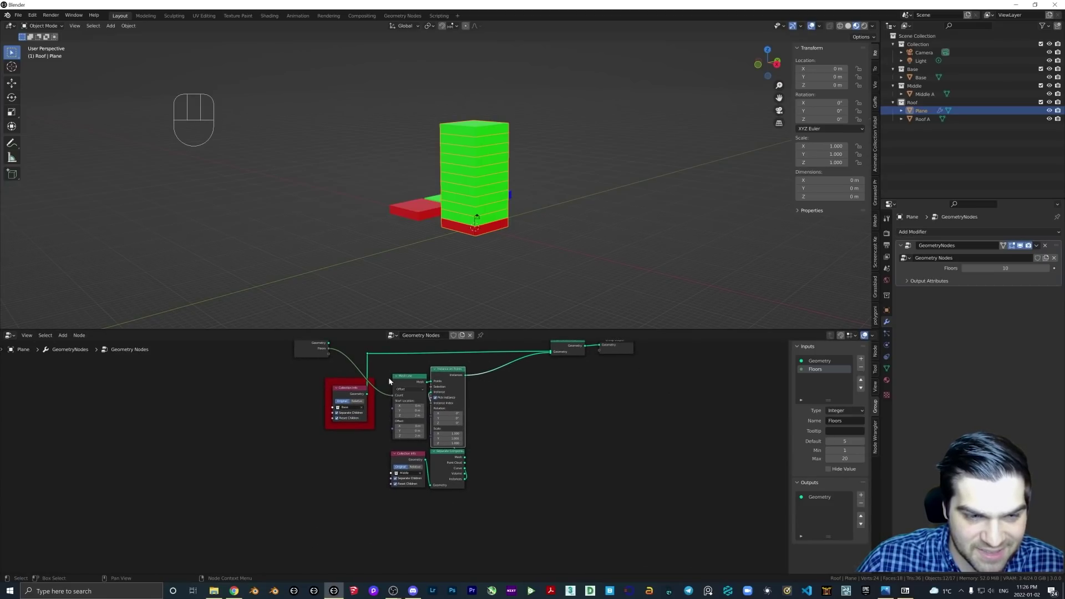
Box-select the middle-floor nodes and nudge them into a compact cluster, undoing a stray move
drag(405, 380, 484, 505)
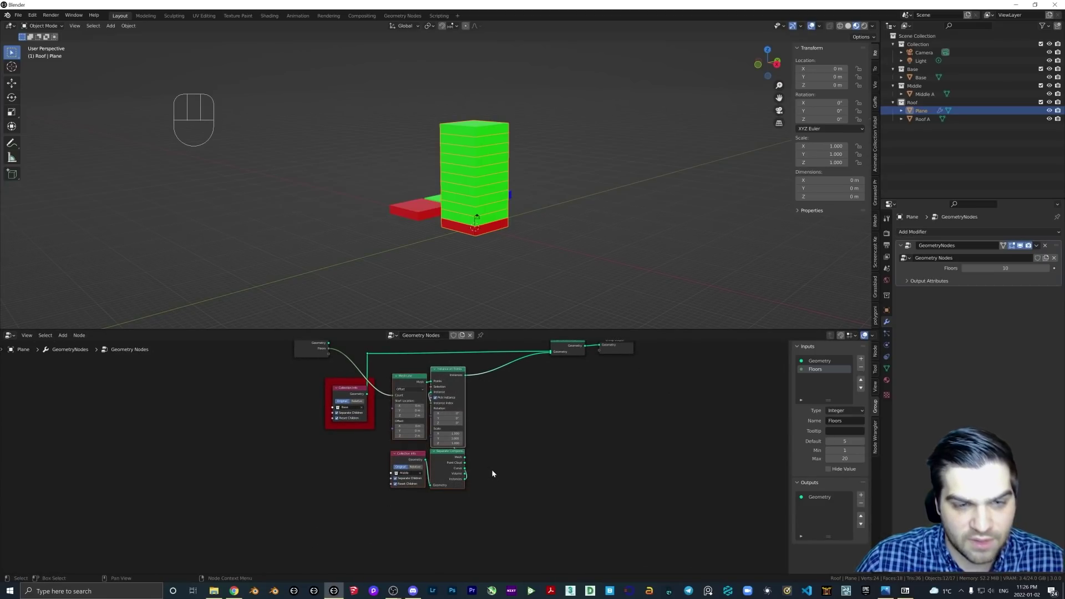
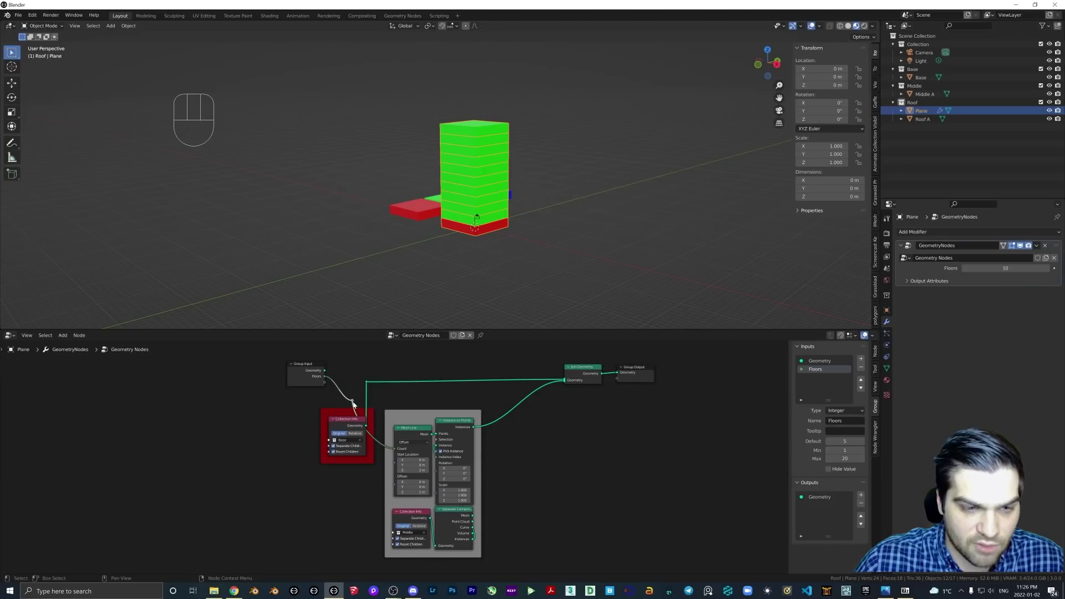
key(g)
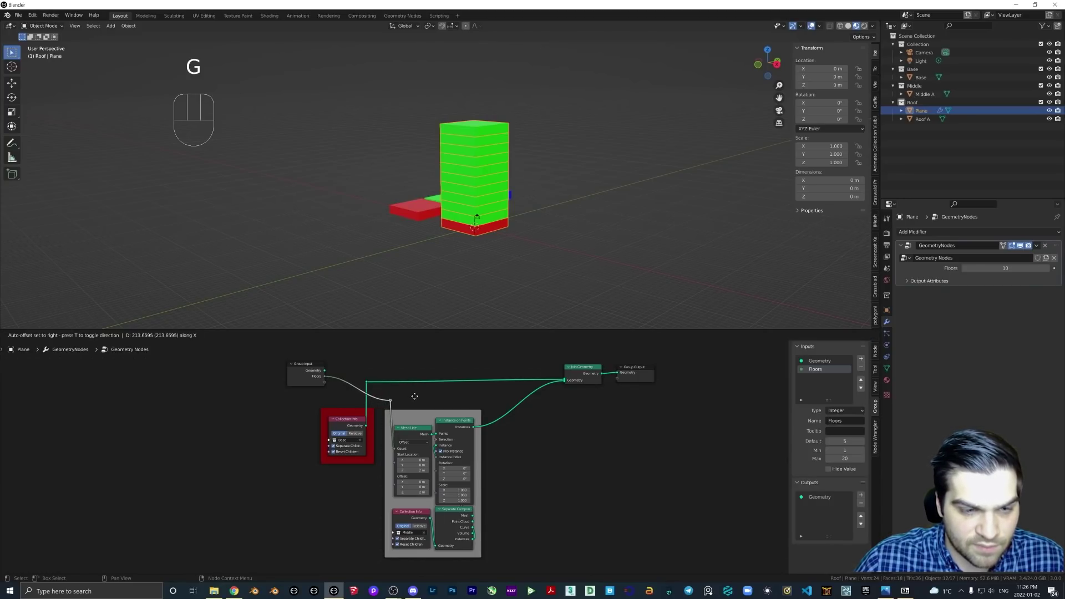
key(g)
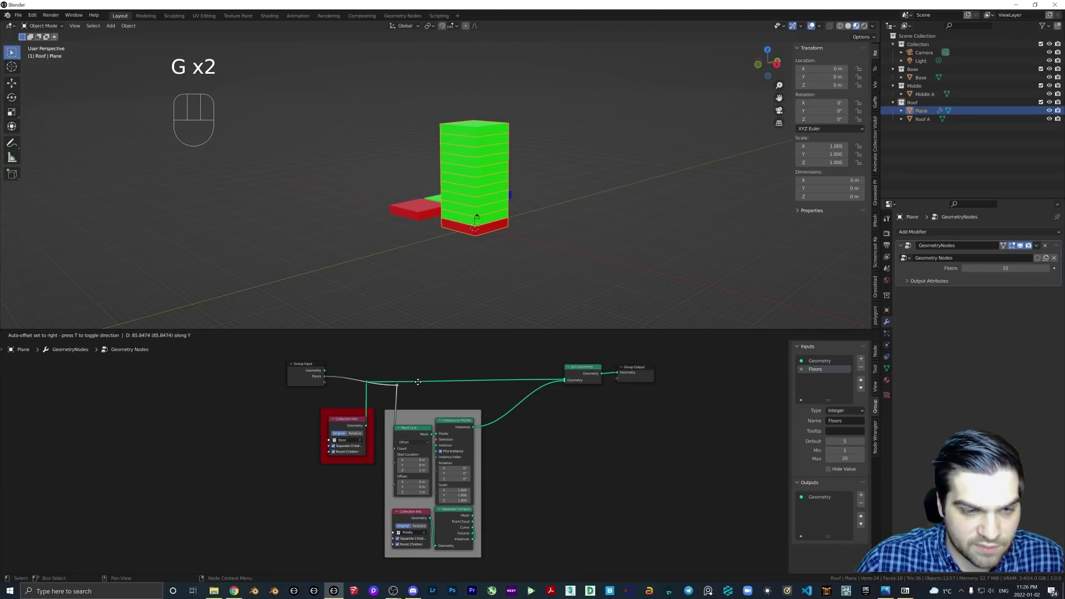
key(g)
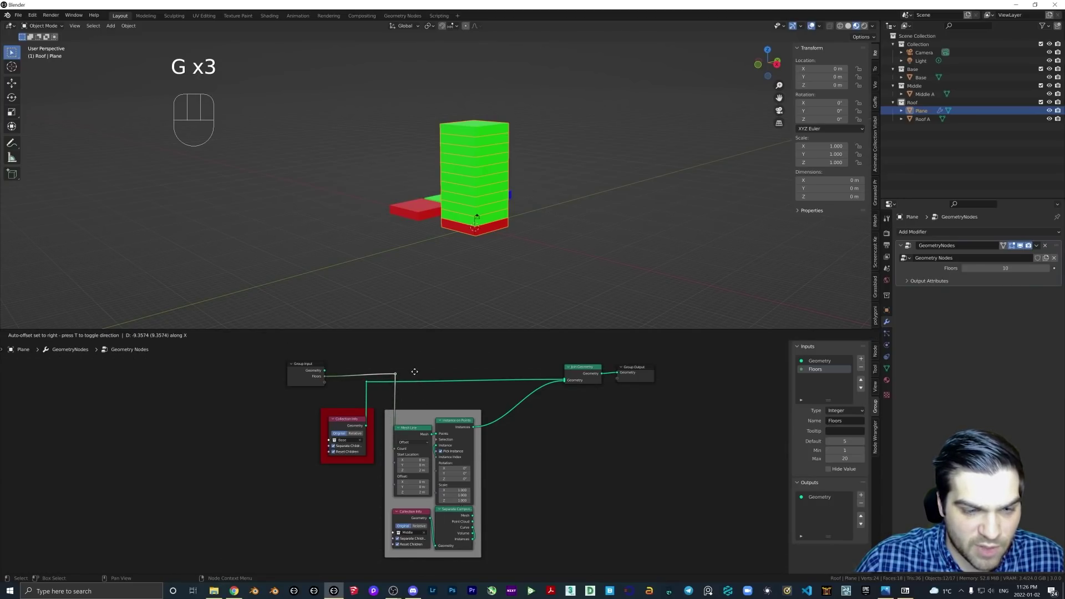
key(g)
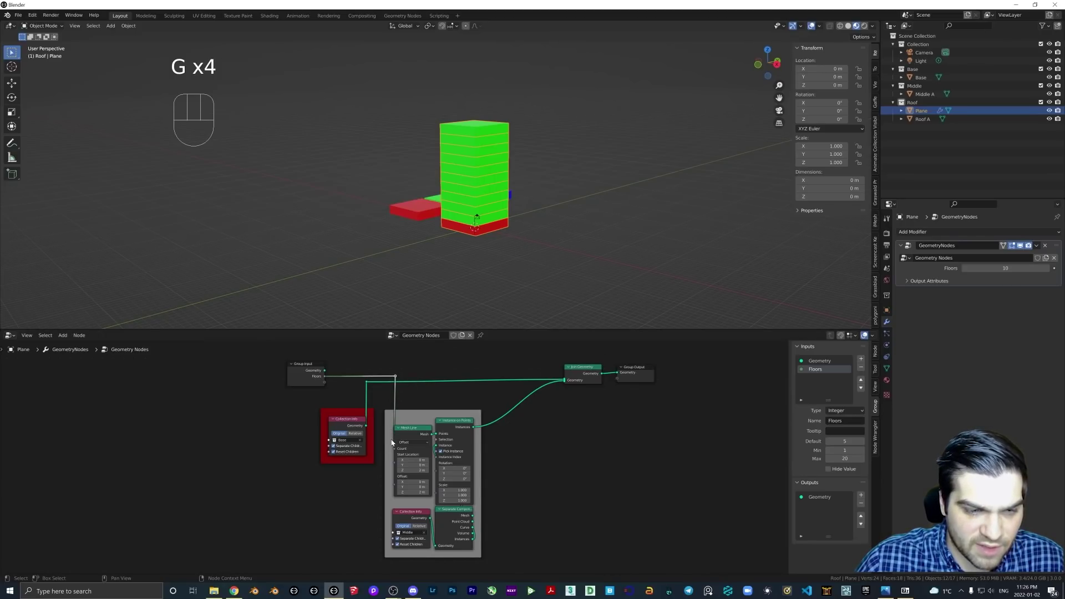
right_click(395, 439)
key(g)
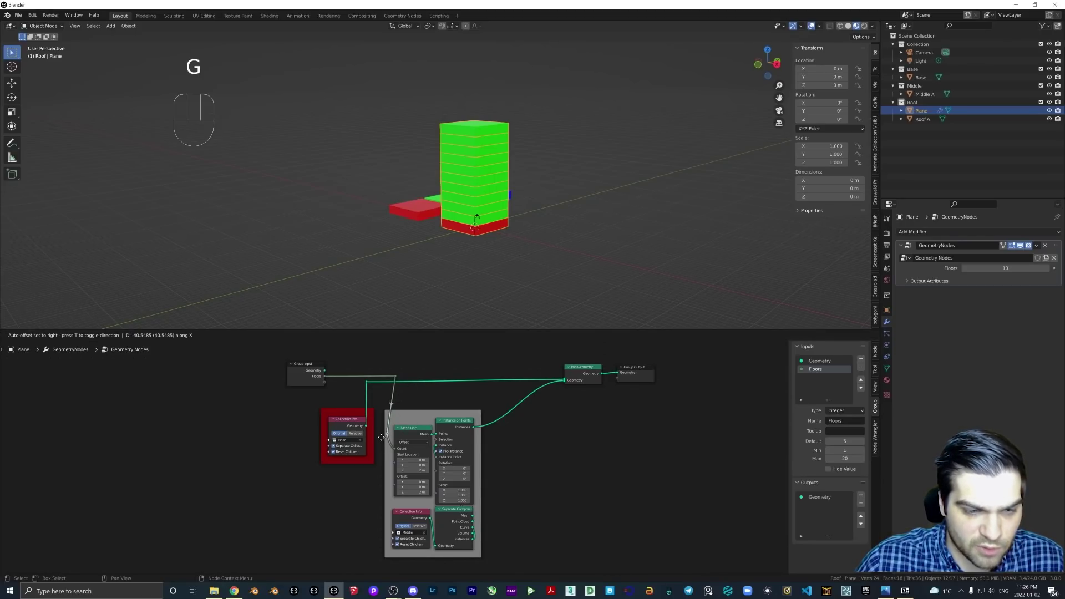
key(ctrl+z)
Reposition the remaining floor nodes so the cluster still feeds Join Geometry
click(396, 380)
key(g)
key(g)
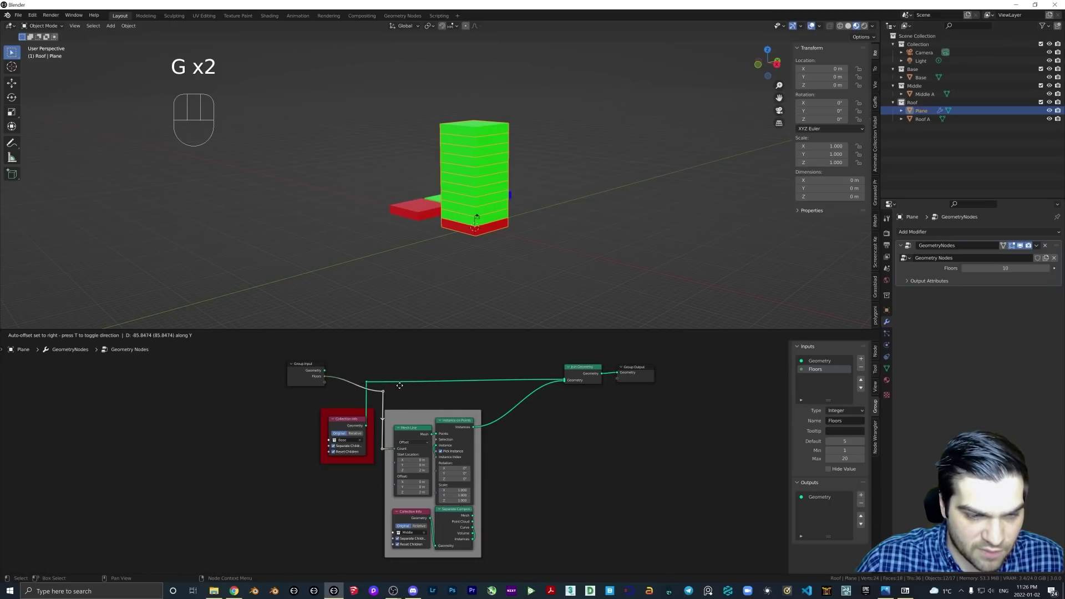
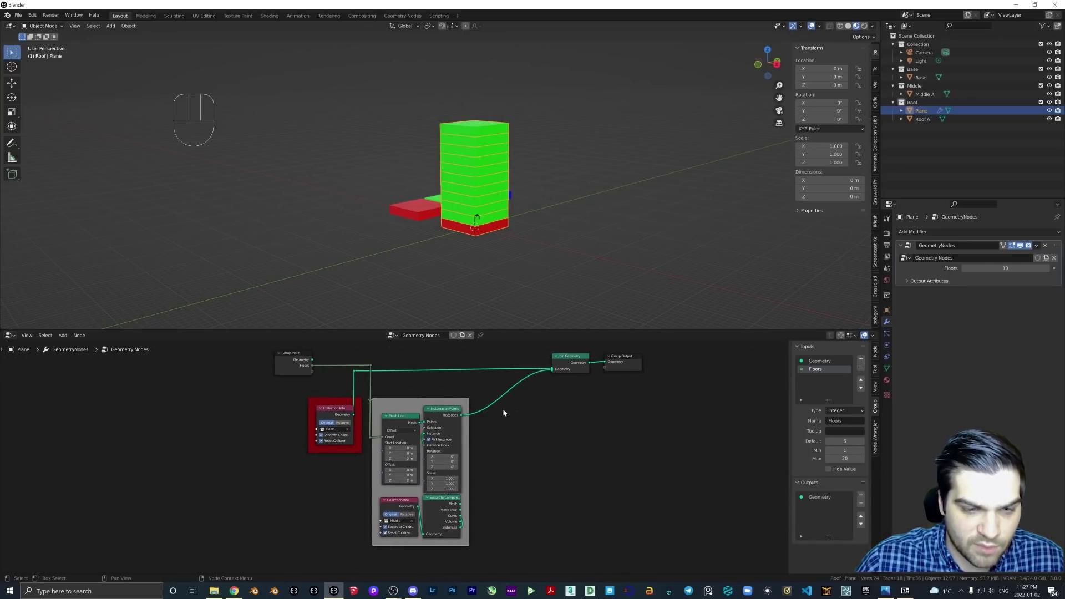
right_click(507, 424)
key(g)
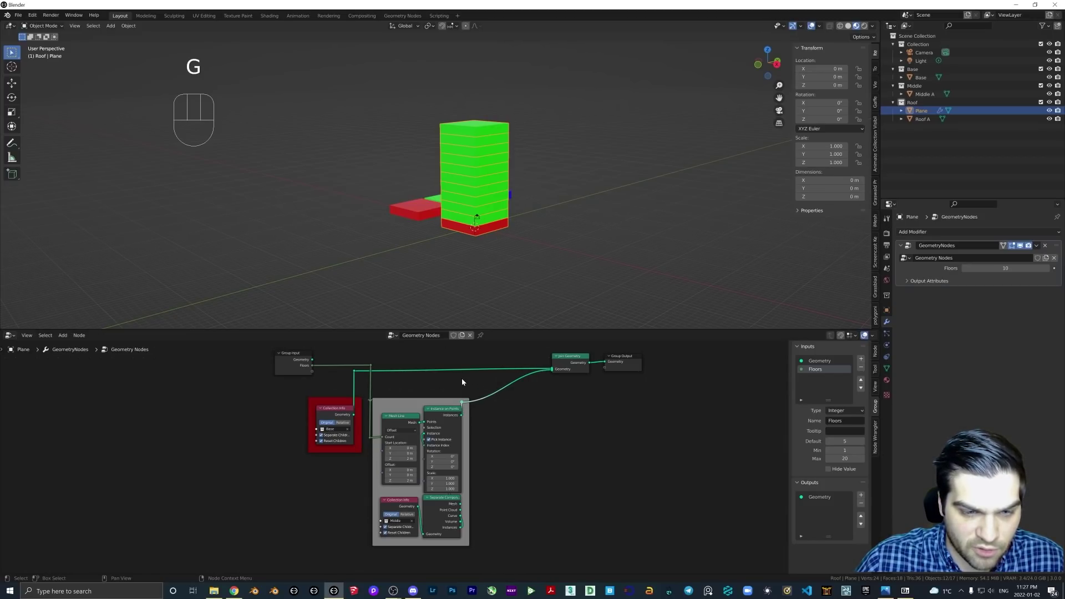
key(g)
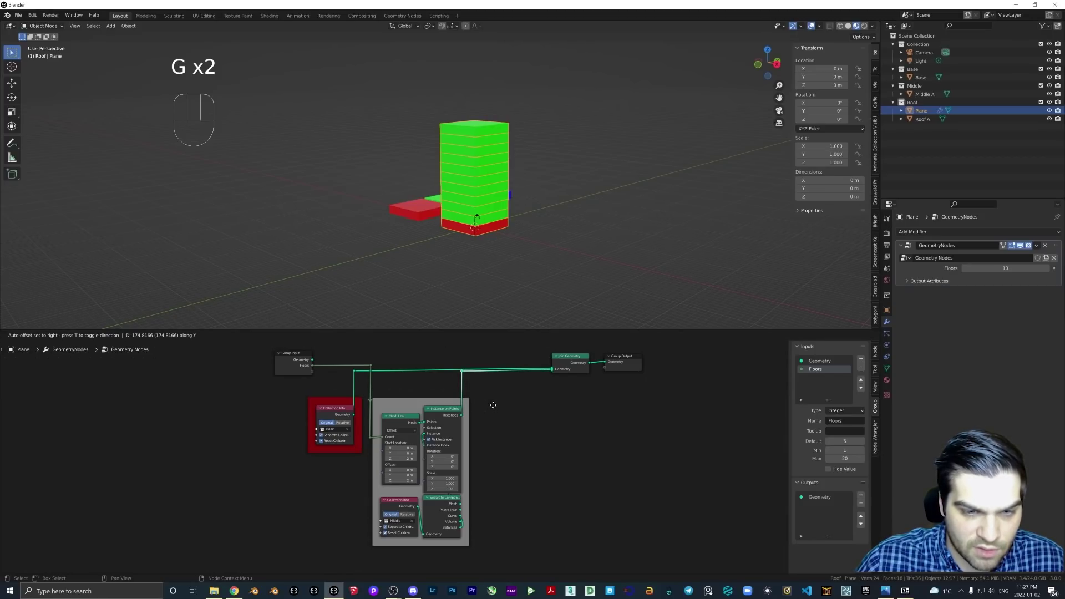
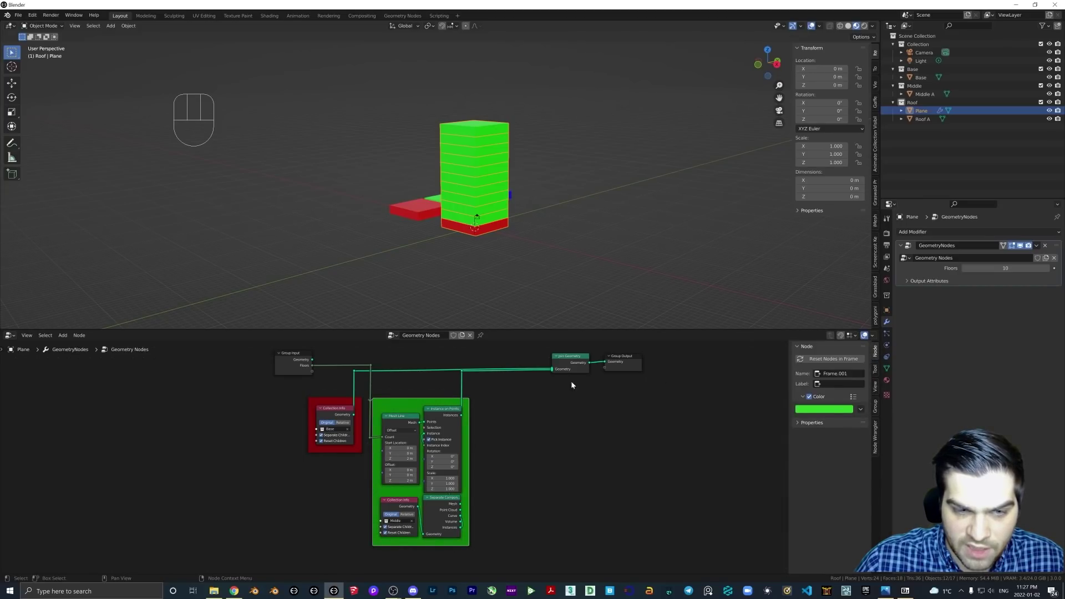
Select the red base frame and set its label to Red Squares
drag(395, 409, 380, 426)
key(e)
click(322, 400)
drag(321, 402, 295, 398)
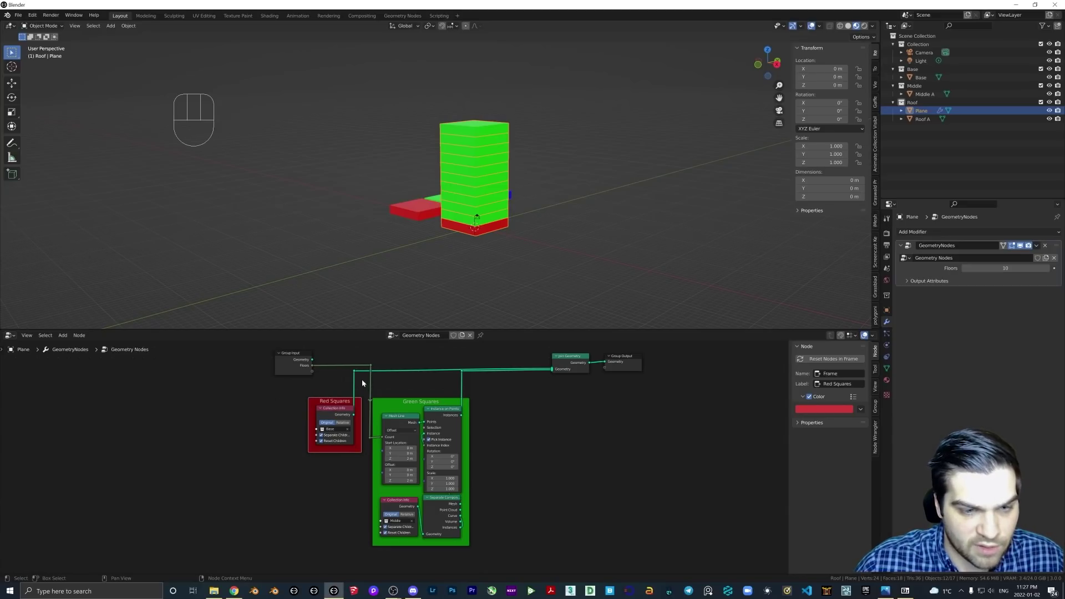
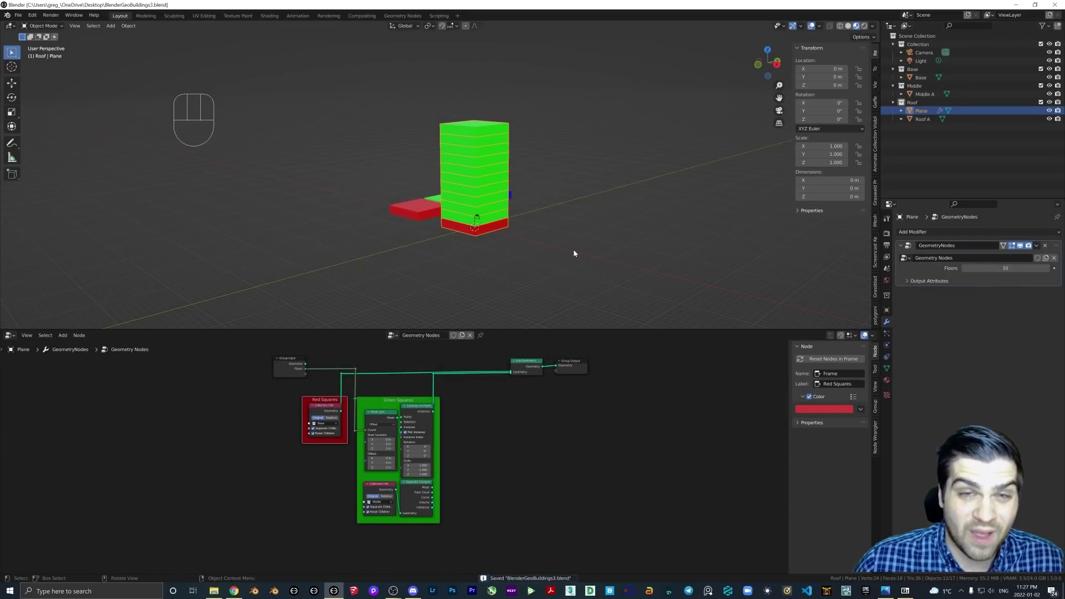
key(ctrl+s)
key(ctrl+s)
key(ctrl+s)
key(ctrl+s)
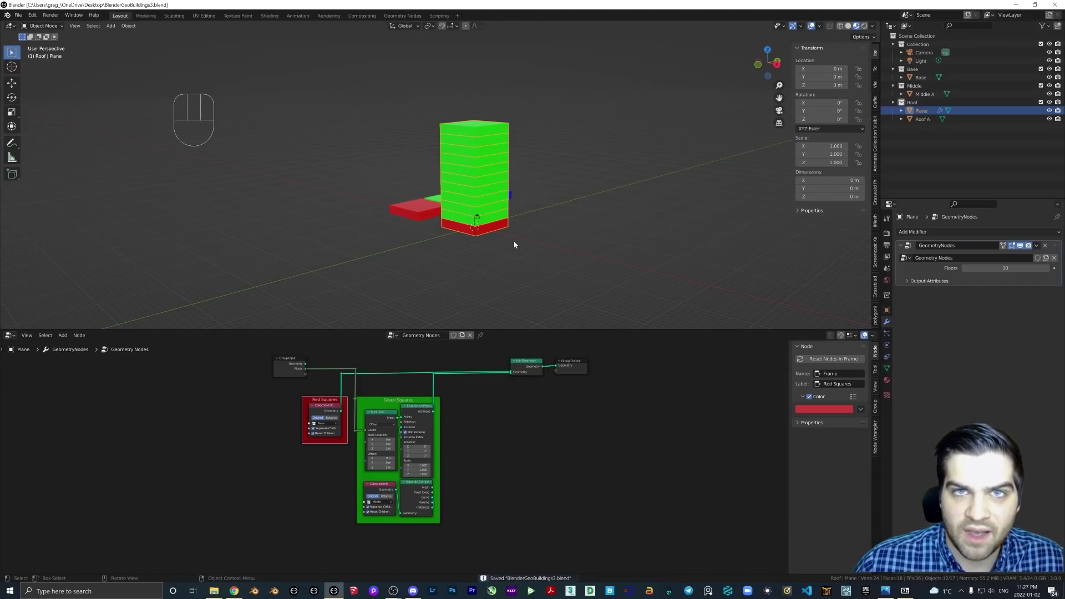
middle_click(524, 242)
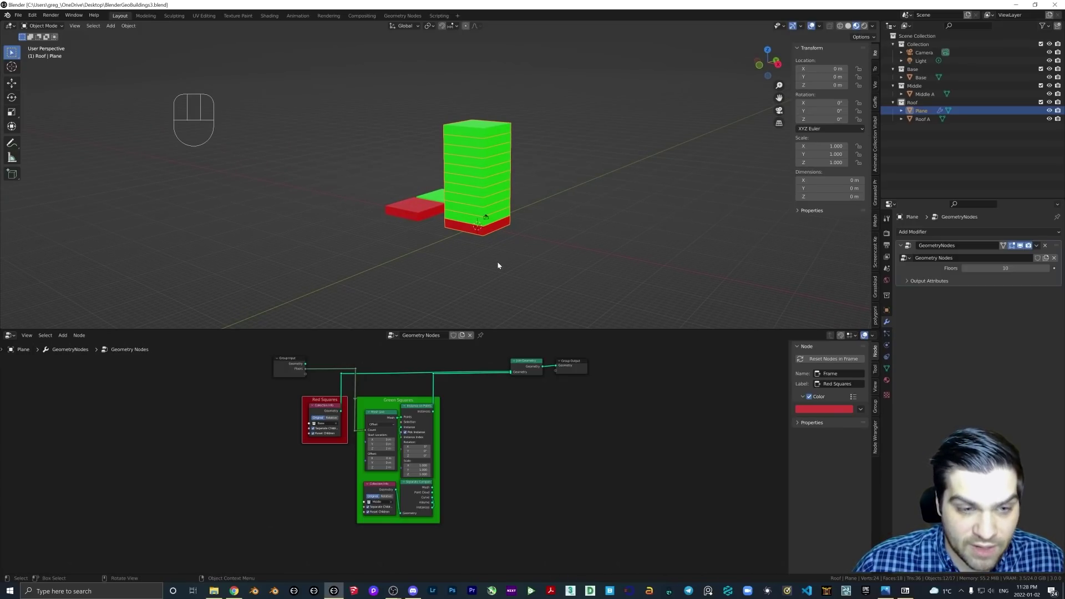
drag(544, 193, 524, 197)
middle_click(509, 188)
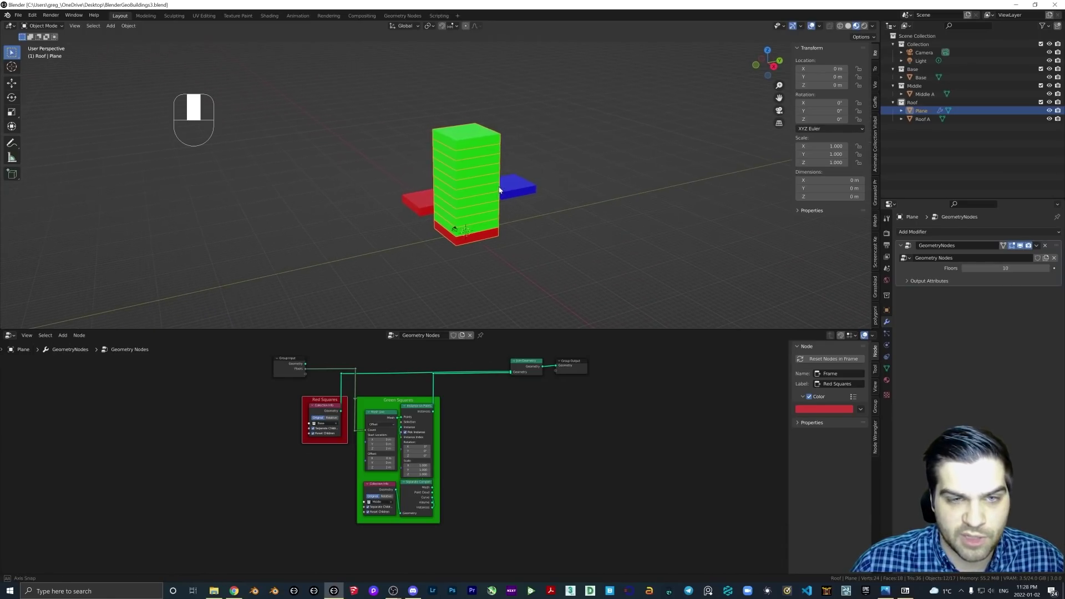
middle_click(519, 204)
drag(512, 206, 488, 204)
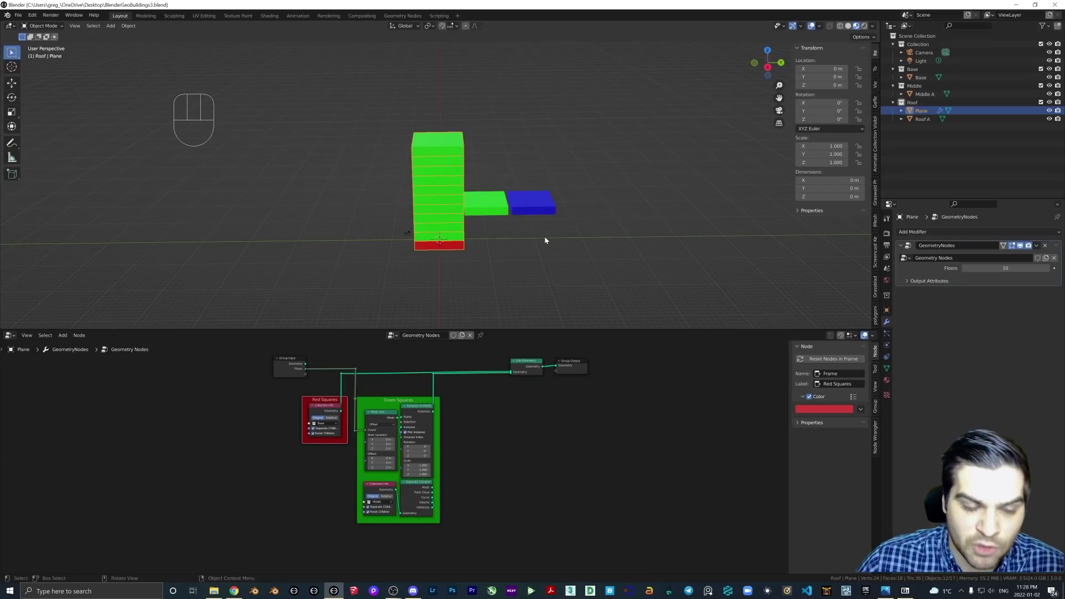
drag(547, 231, 544, 232)
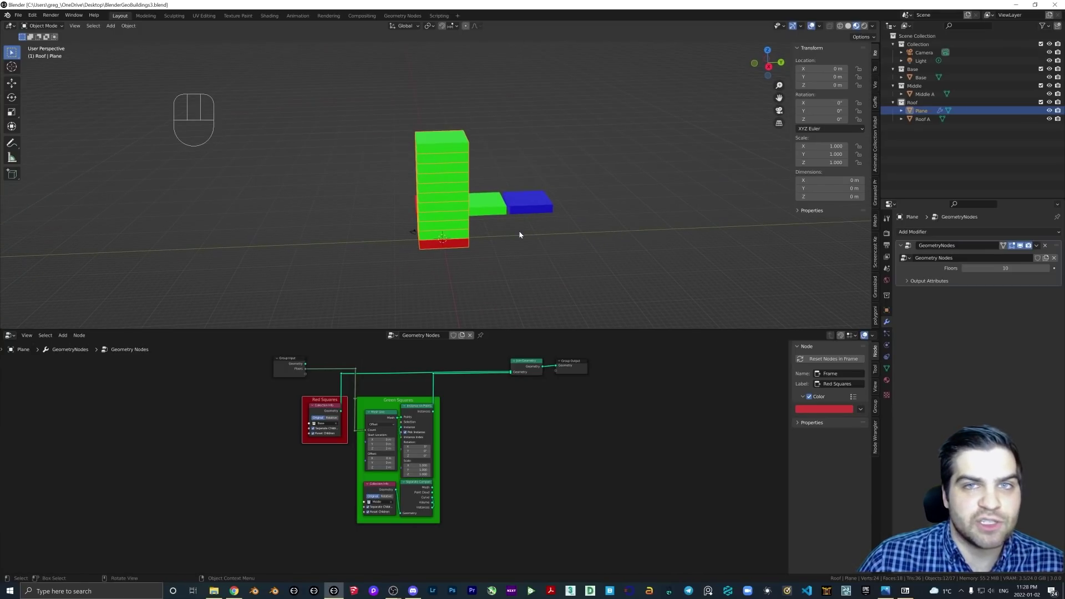
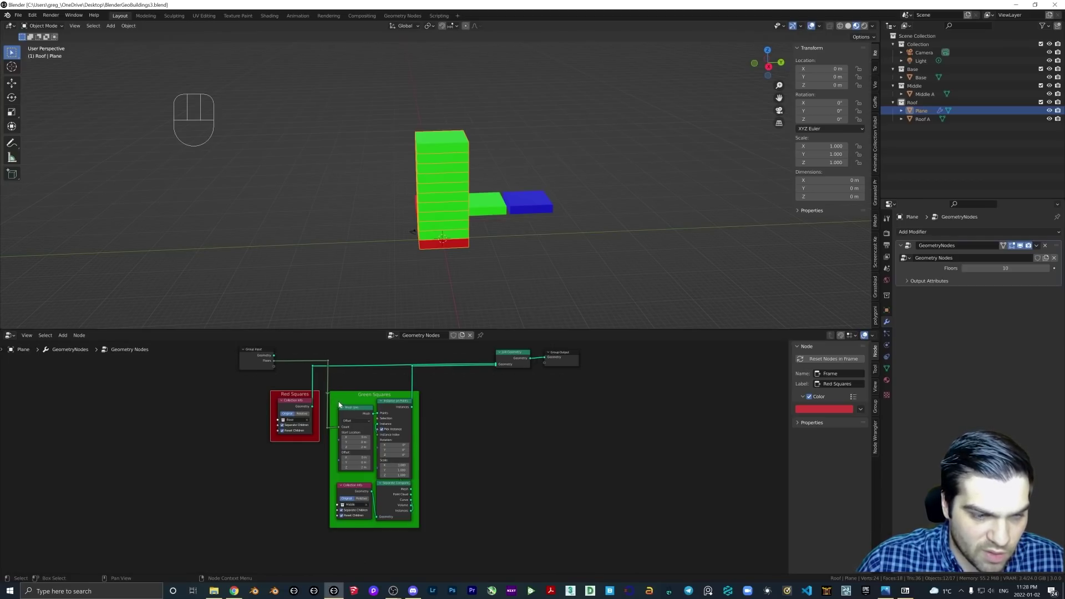
Select the four floor-instancing nodes for copying, undoing an accidental cut
click(341, 404)
click(398, 408)
click(359, 489)
click(395, 490)
key(ctrl+x)
key(ctrl+z)
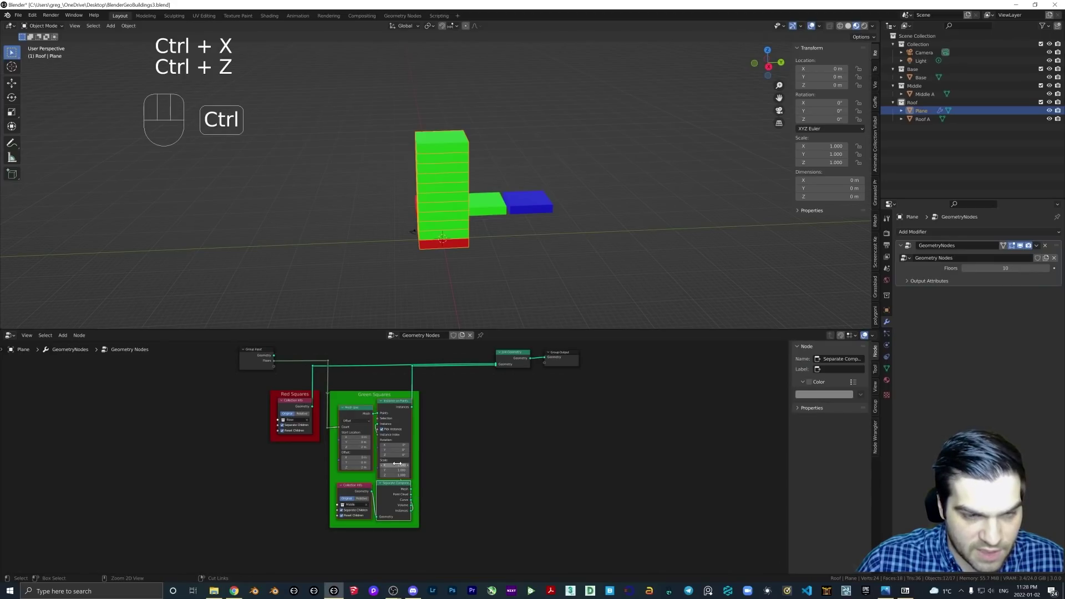
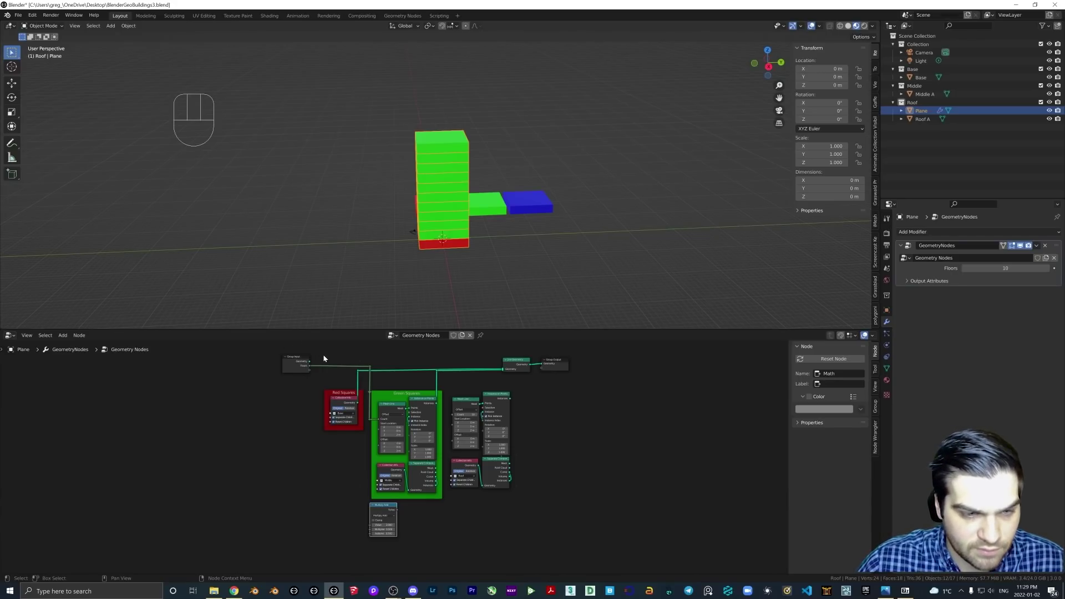
Link the base section into the Math node with two corner reroutes for a right-angled path
drag(313, 373, 371, 531)
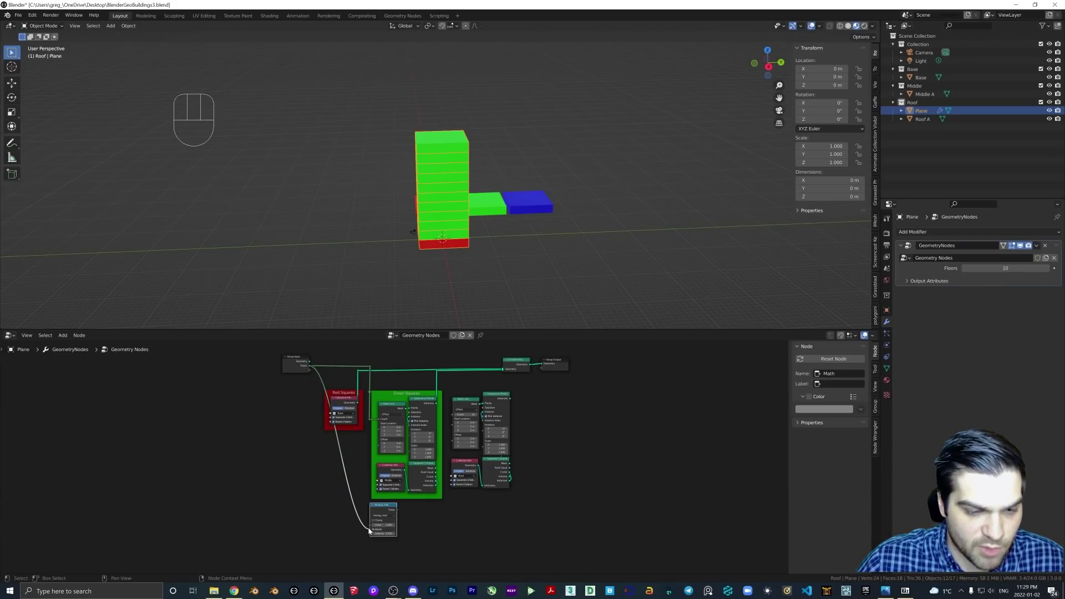
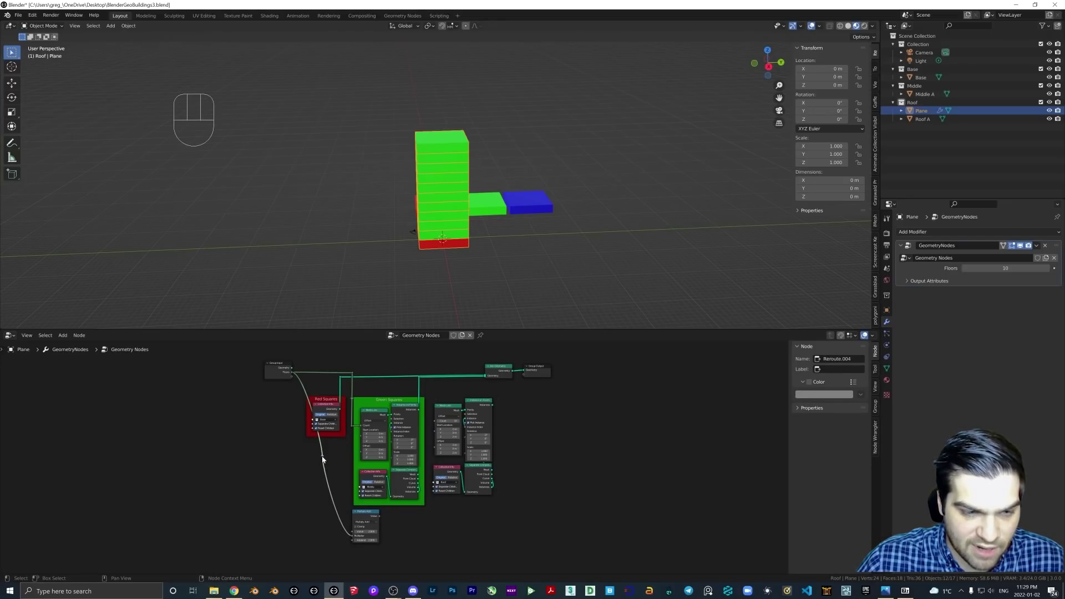
key(g)
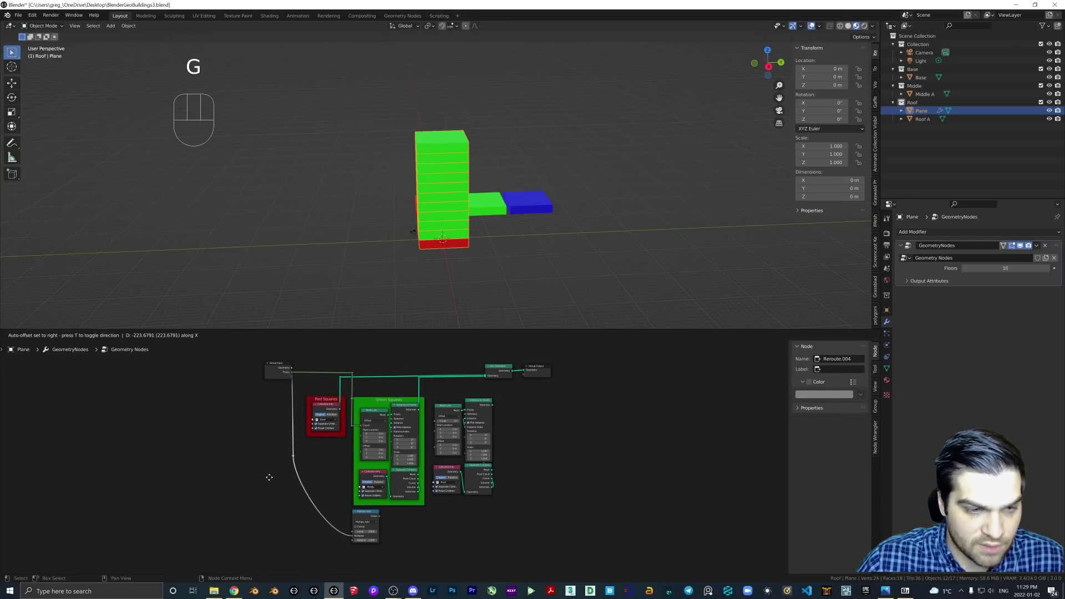
key(g)
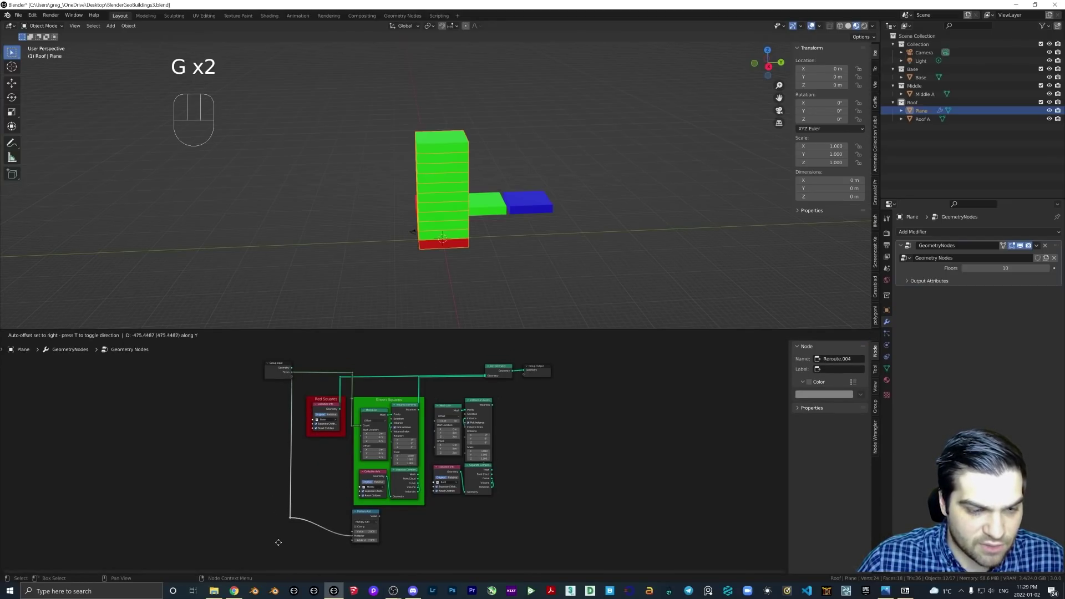
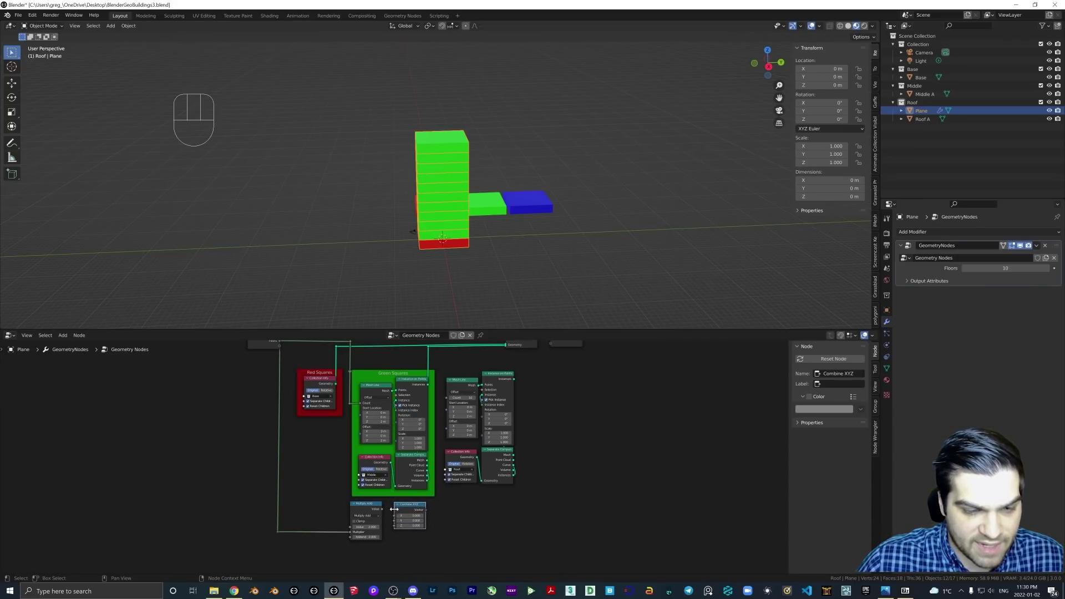
Wire the Math result into Combine XYZ and route its vector up to the roof instancing nodes
drag(384, 512, 396, 529)
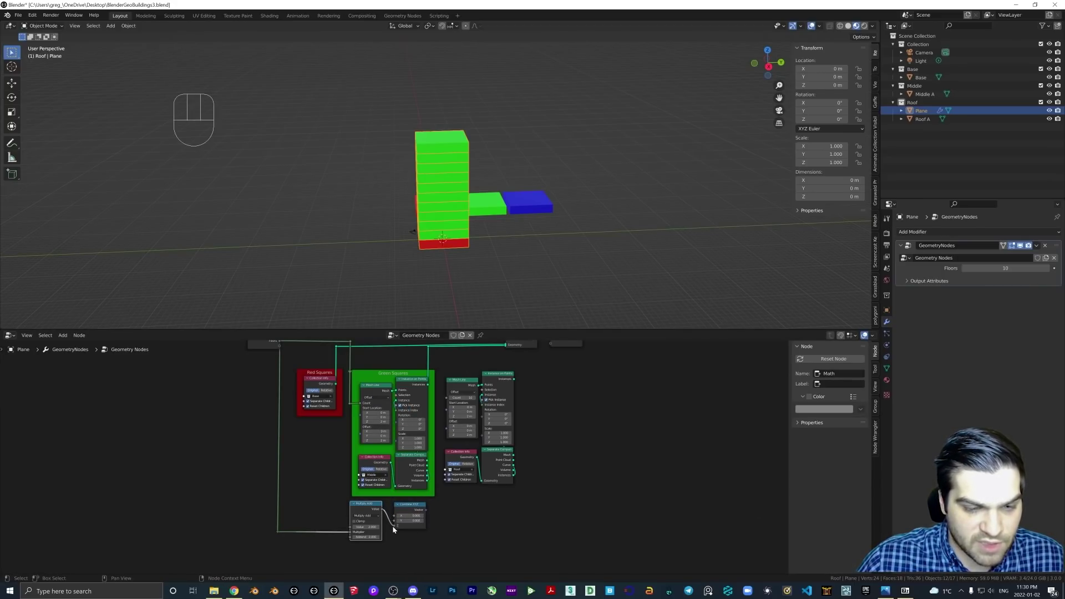
drag(430, 511, 451, 412)
right_click(436, 460)
drag(438, 460, 443, 486)
drag(438, 462, 455, 491)
key(g)
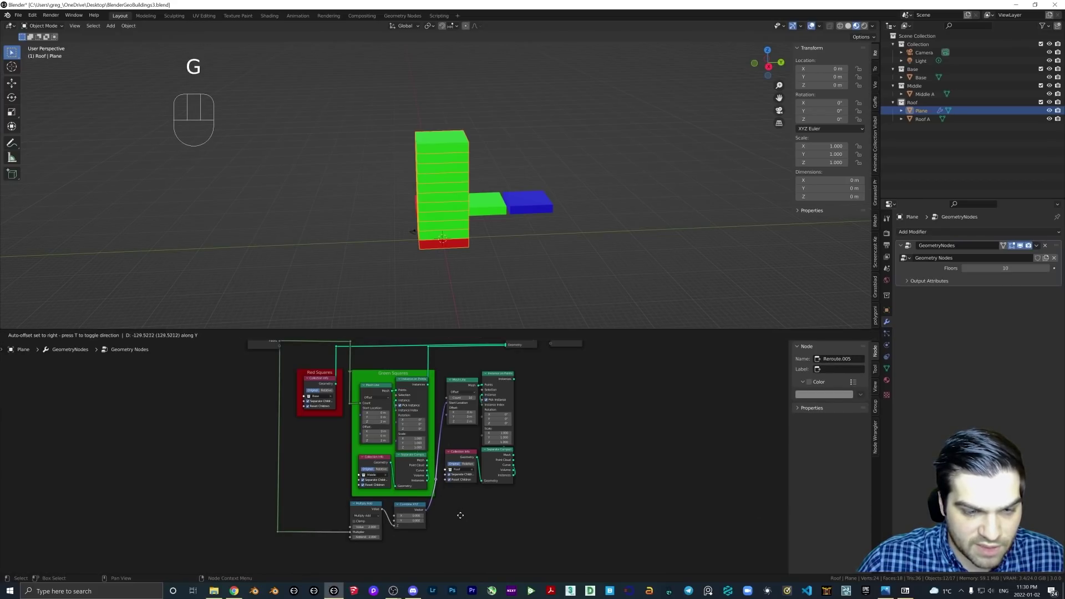
key(g)
Tidy the upward link by positioning its reroute corner points
right_click(443, 422)
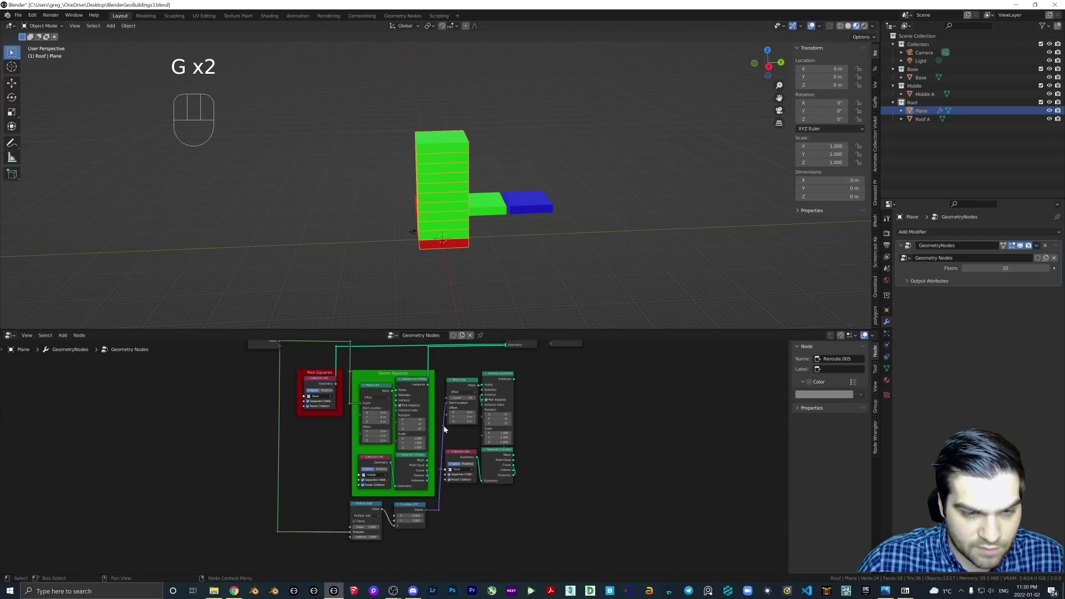
click(447, 429)
key(g)
key(g)
key(g)
key(g)
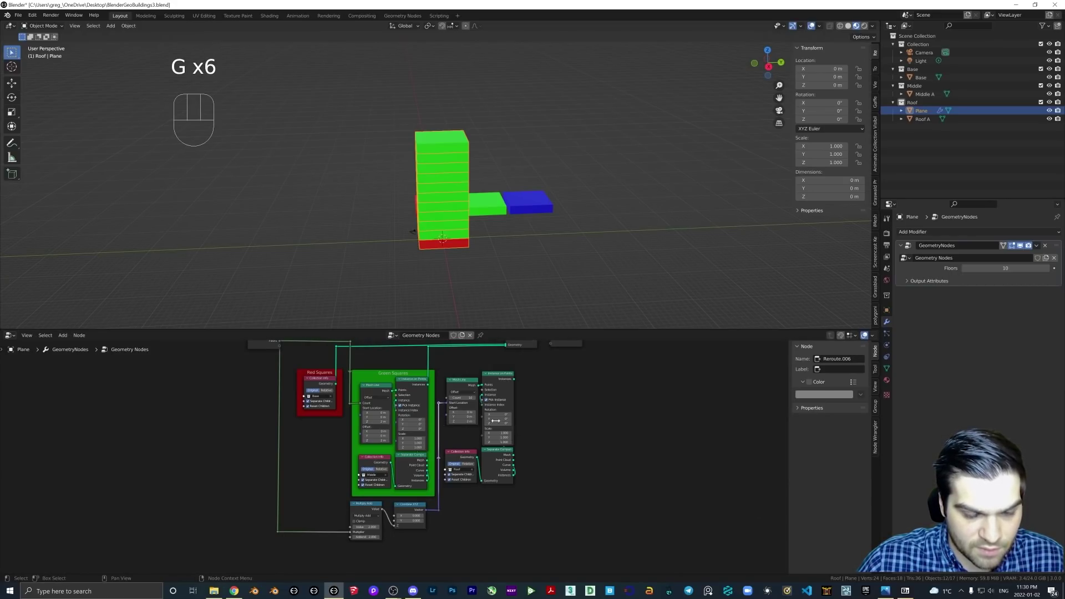
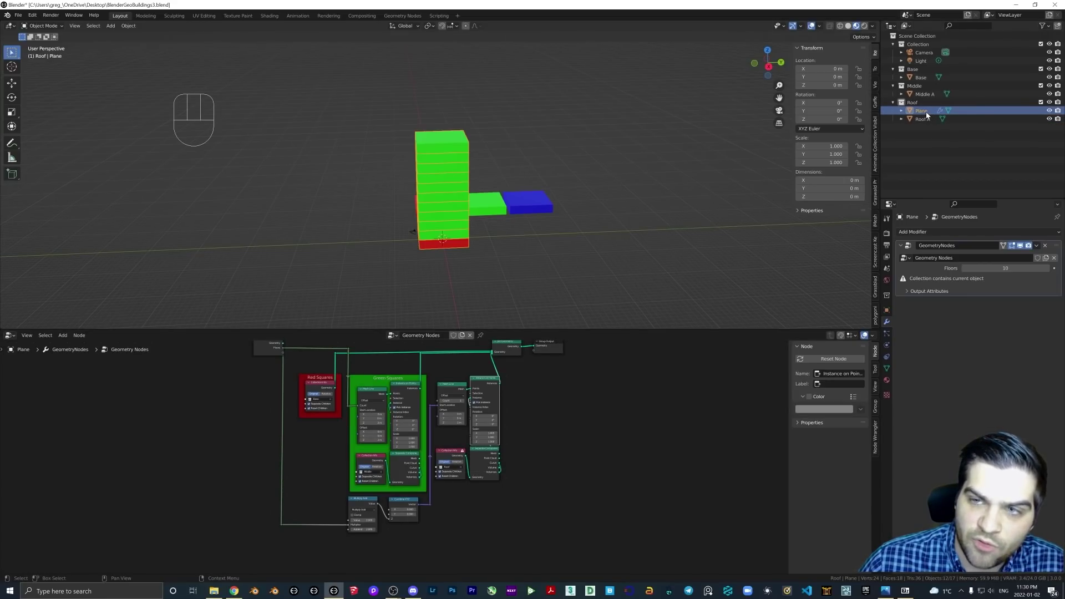
Move the Plane object from the Roof collection into the main Collection so the roof caps the tower
click(458, 459)
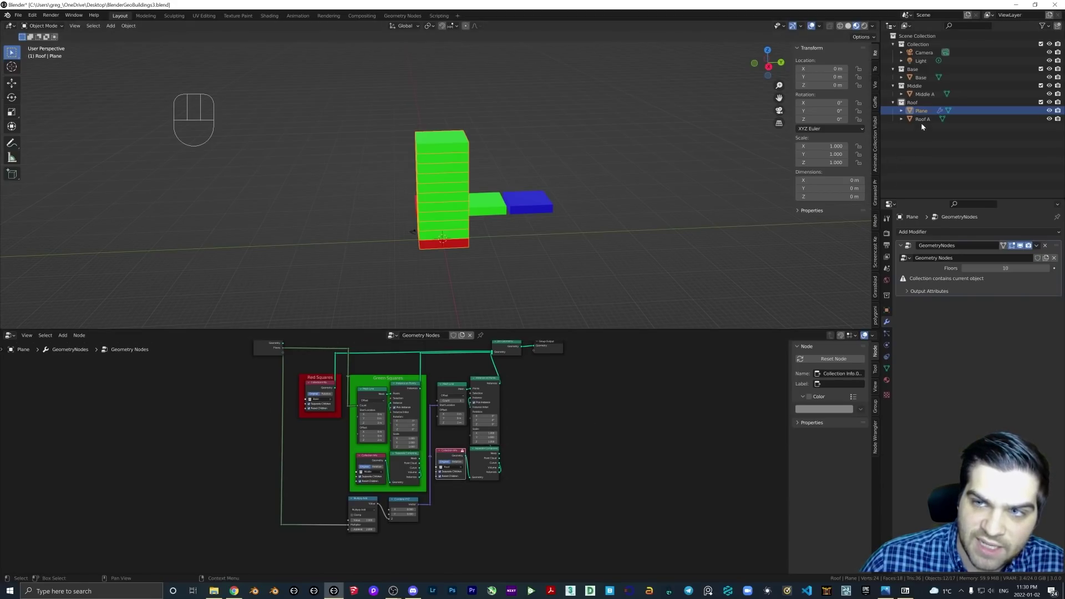
click(926, 113)
drag(925, 113, 922, 112)
drag(926, 114, 918, 47)
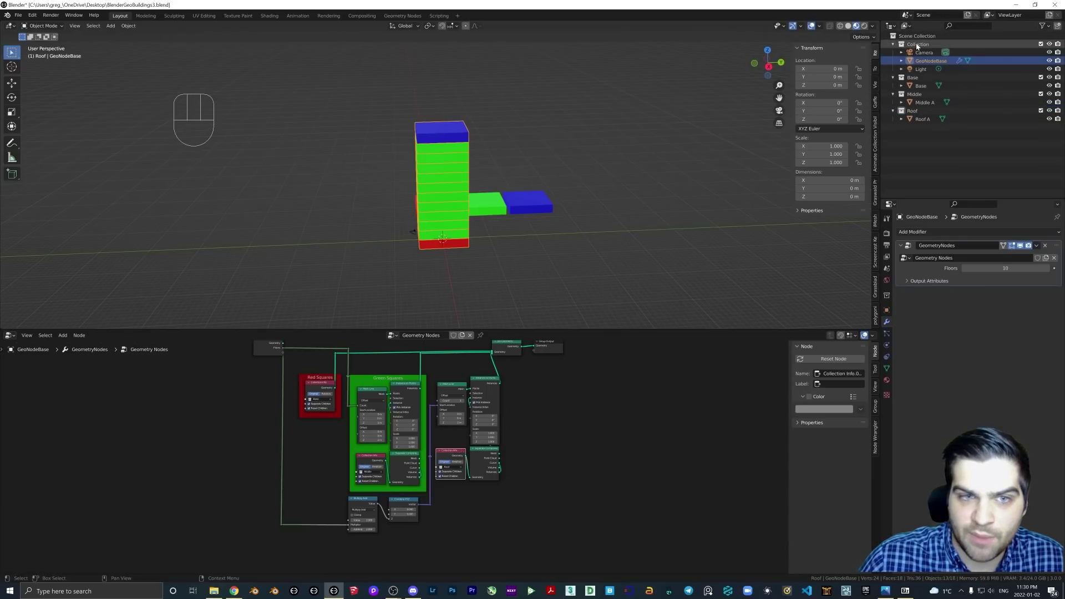
drag(532, 209, 551, 203)
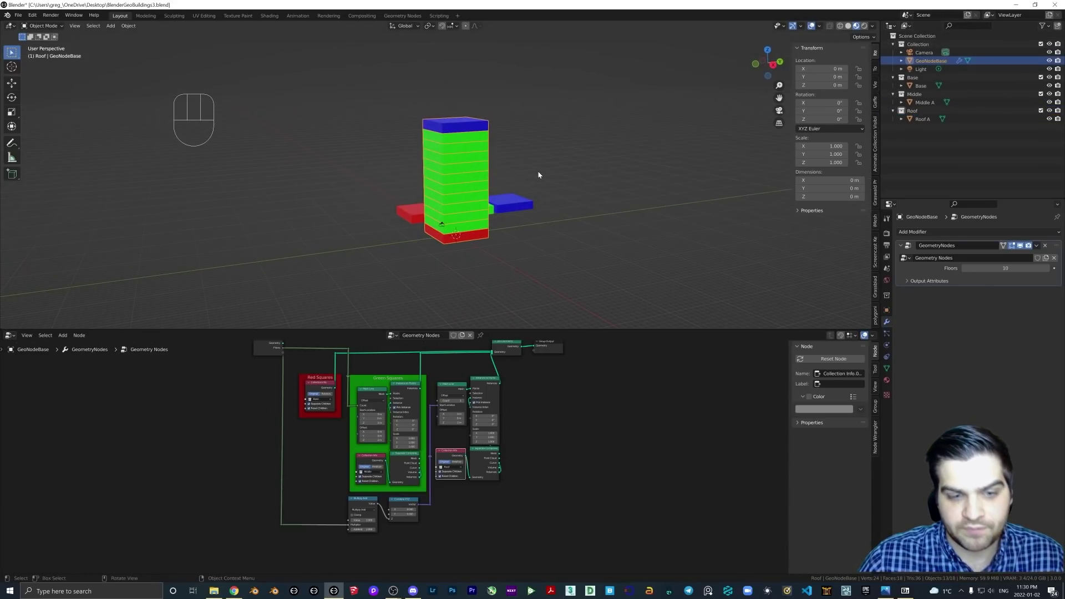
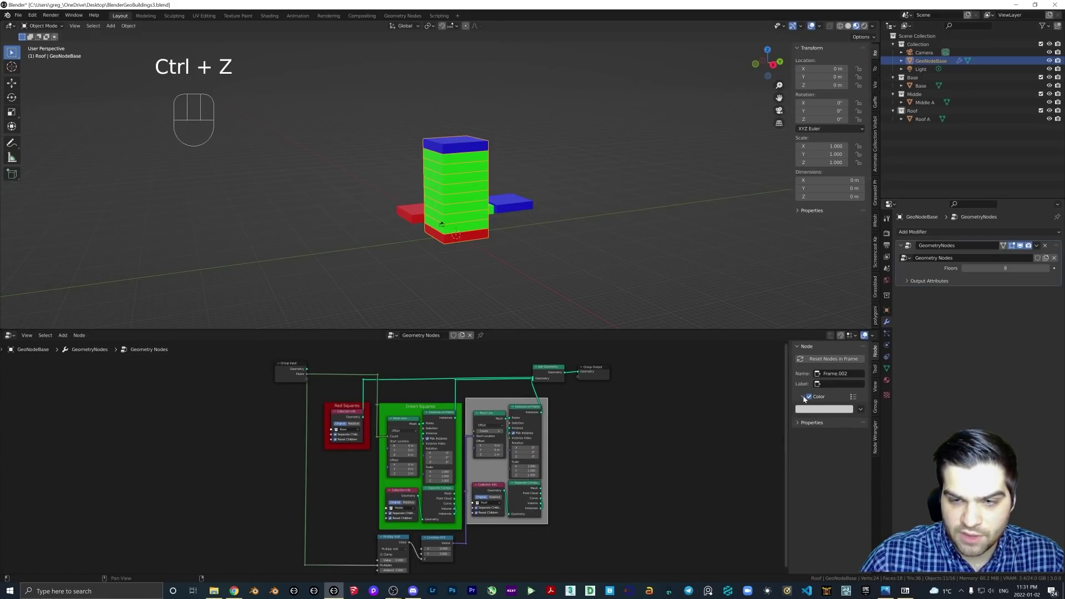
Give the roof frame a custom blue colour and bring the whole tree into view
click(806, 399)
click(806, 400)
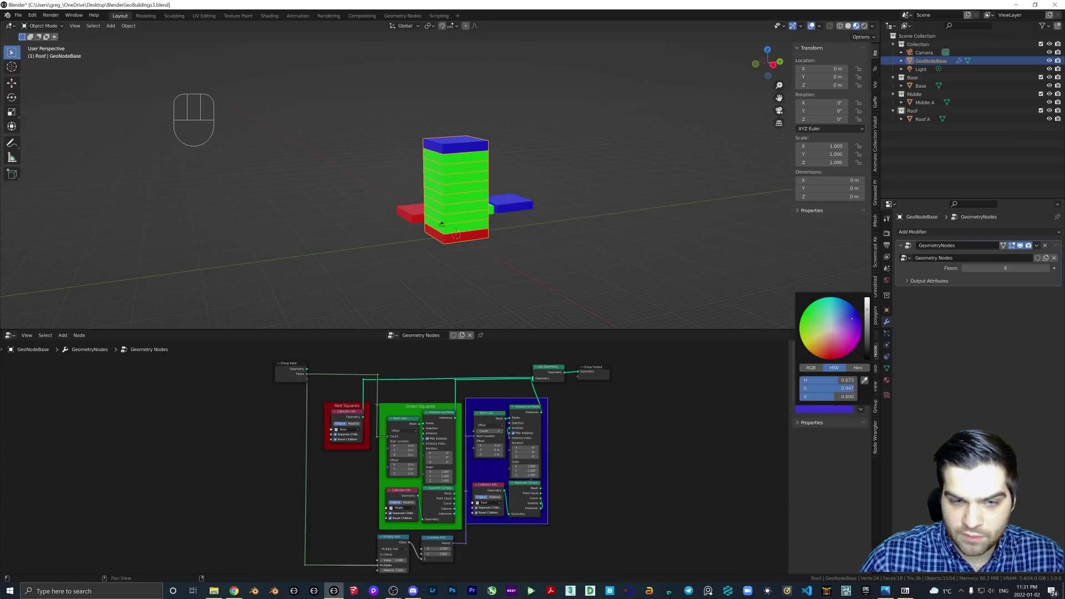
drag(495, 404, 579, 453)
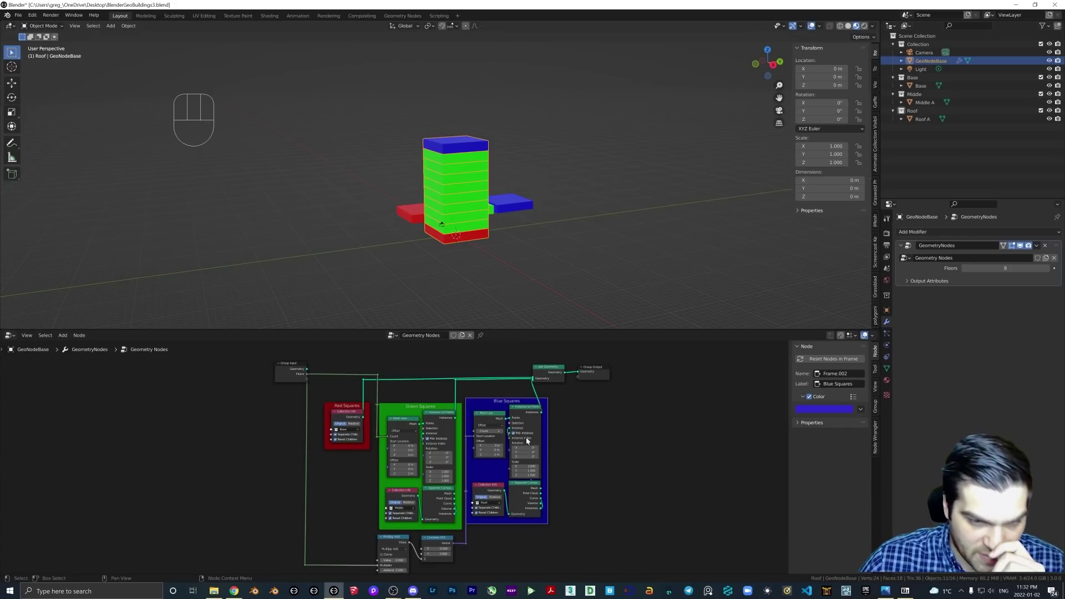
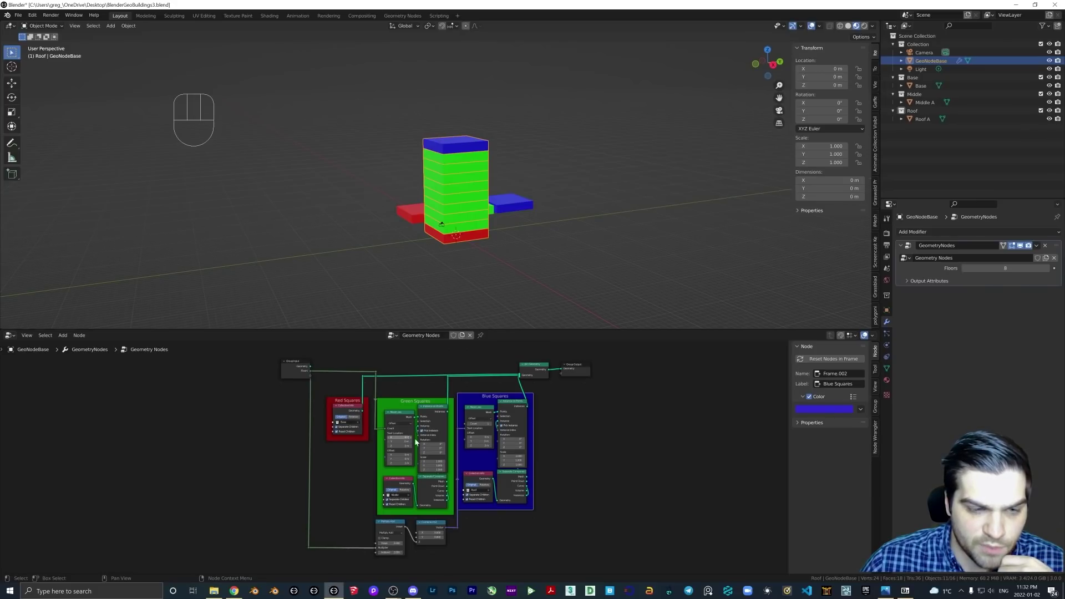
middle_click(580, 462)
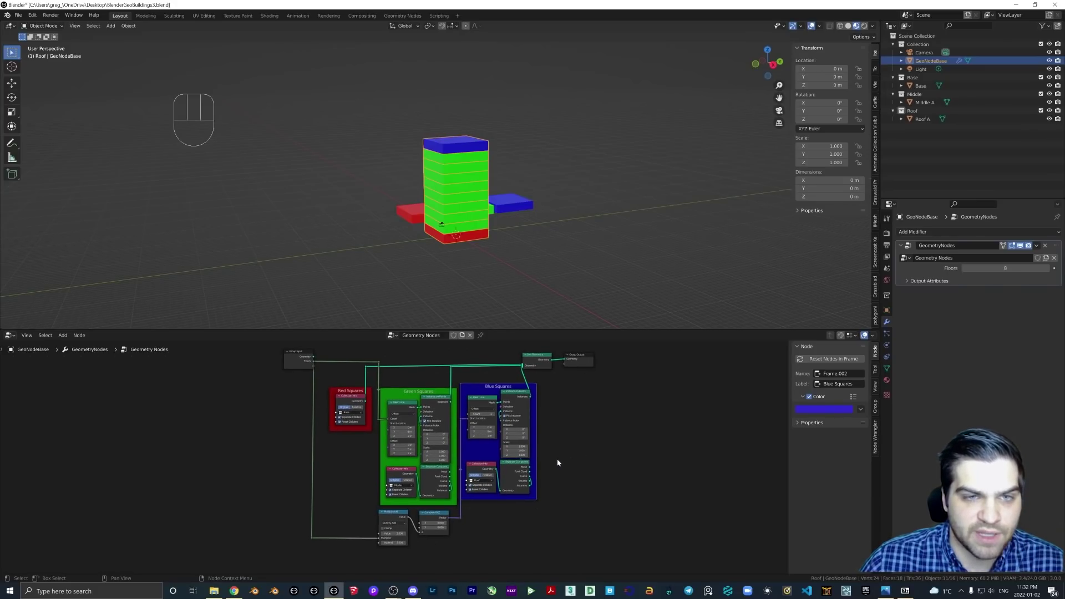